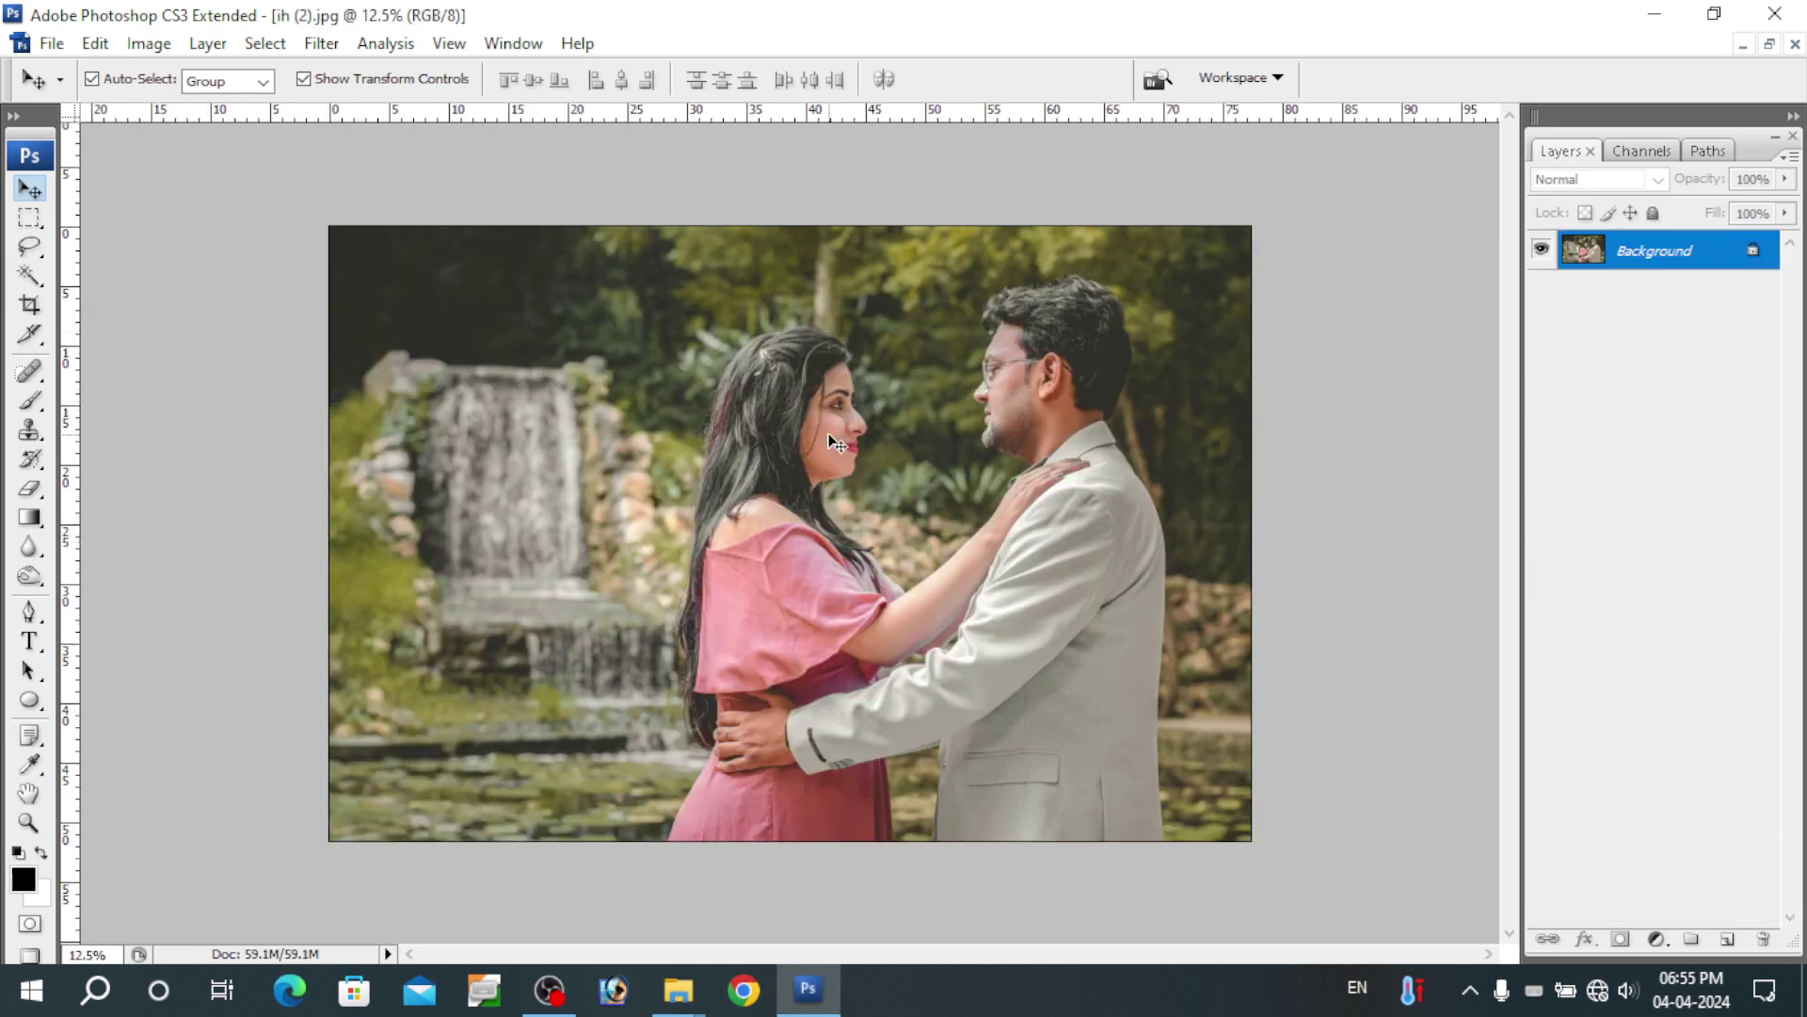
- Fit the waterfall couple photo on screen and duplicate its Background layer
left_click(30, 816)
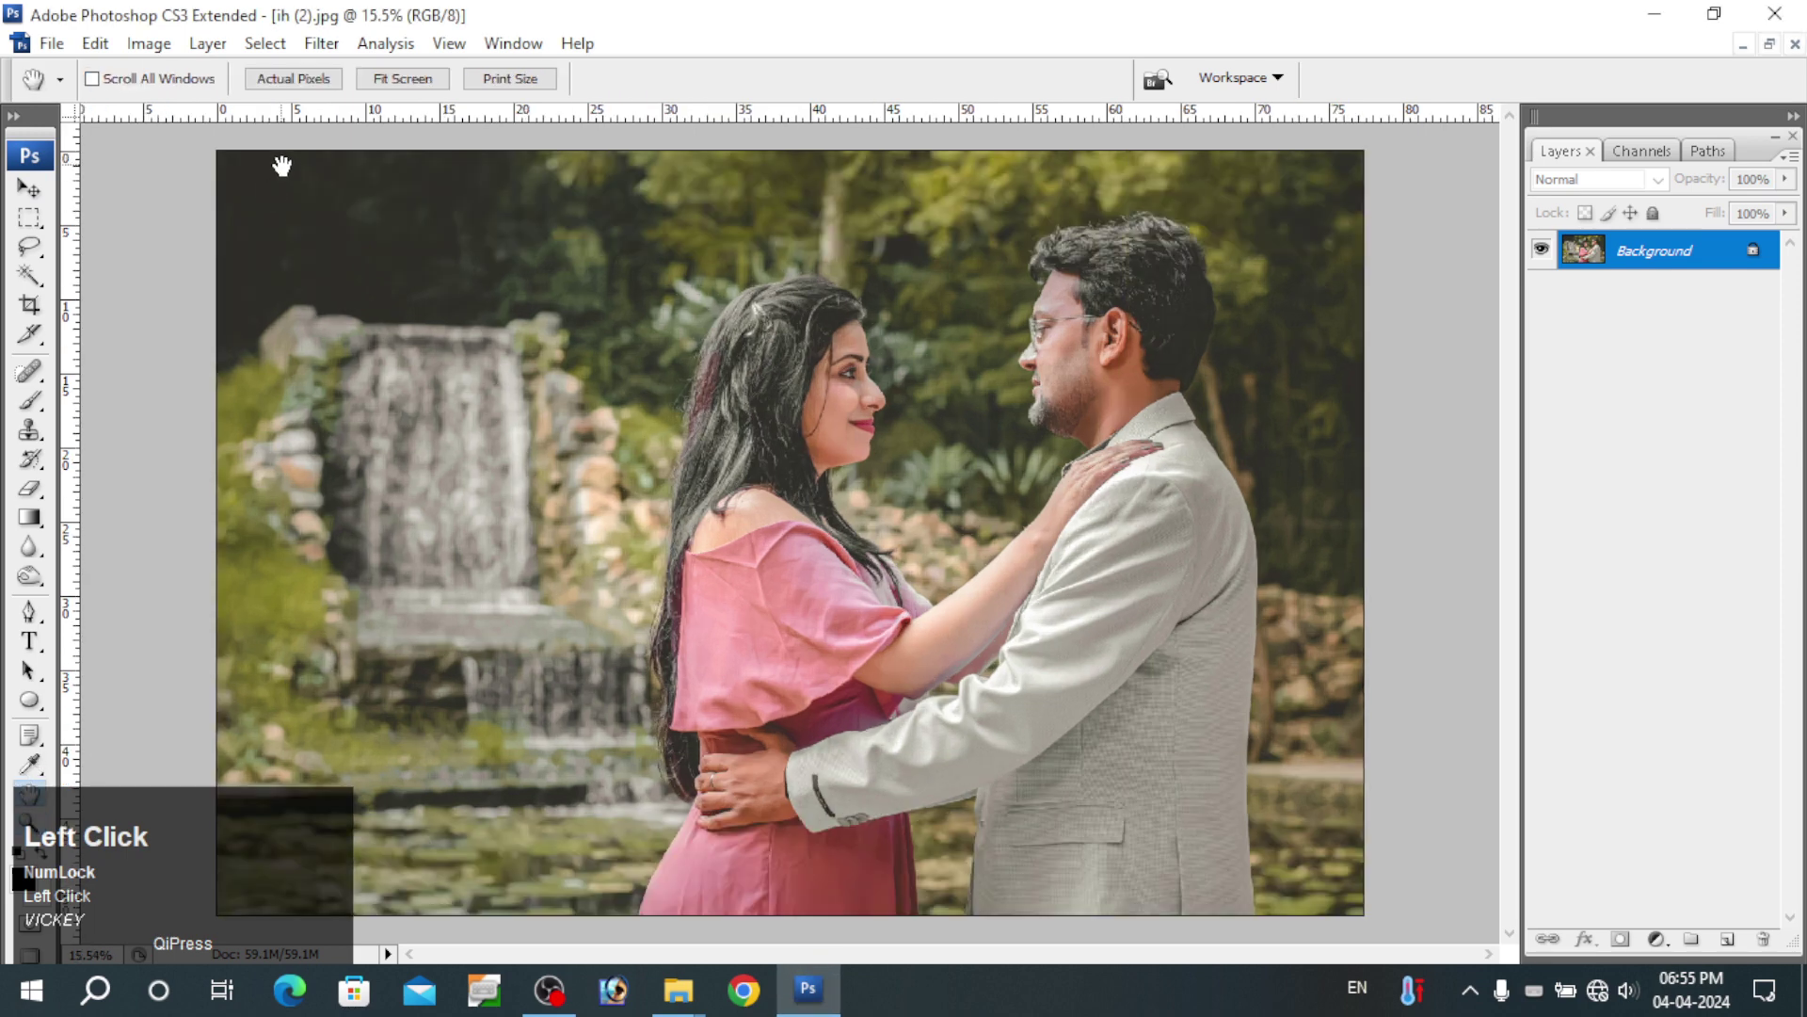
right_click(828, 468)
left_click(853, 487)
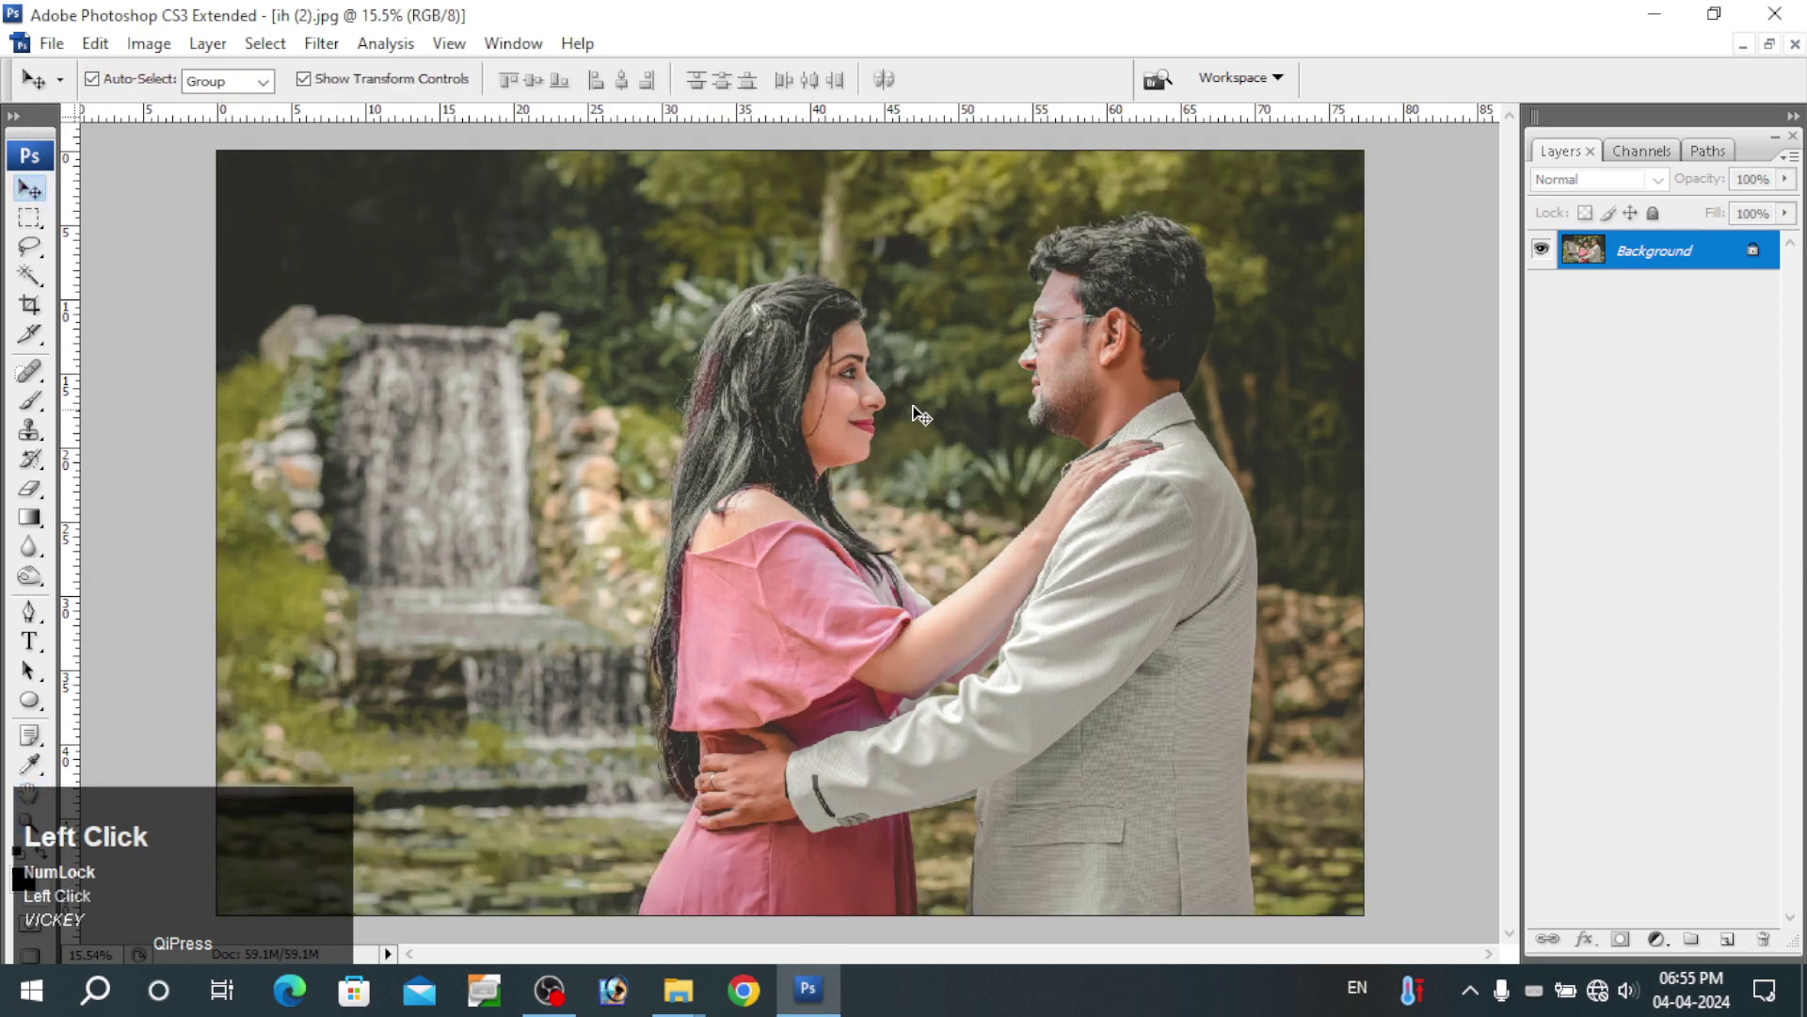
right_click(1681, 266)
left_click(1662, 319)
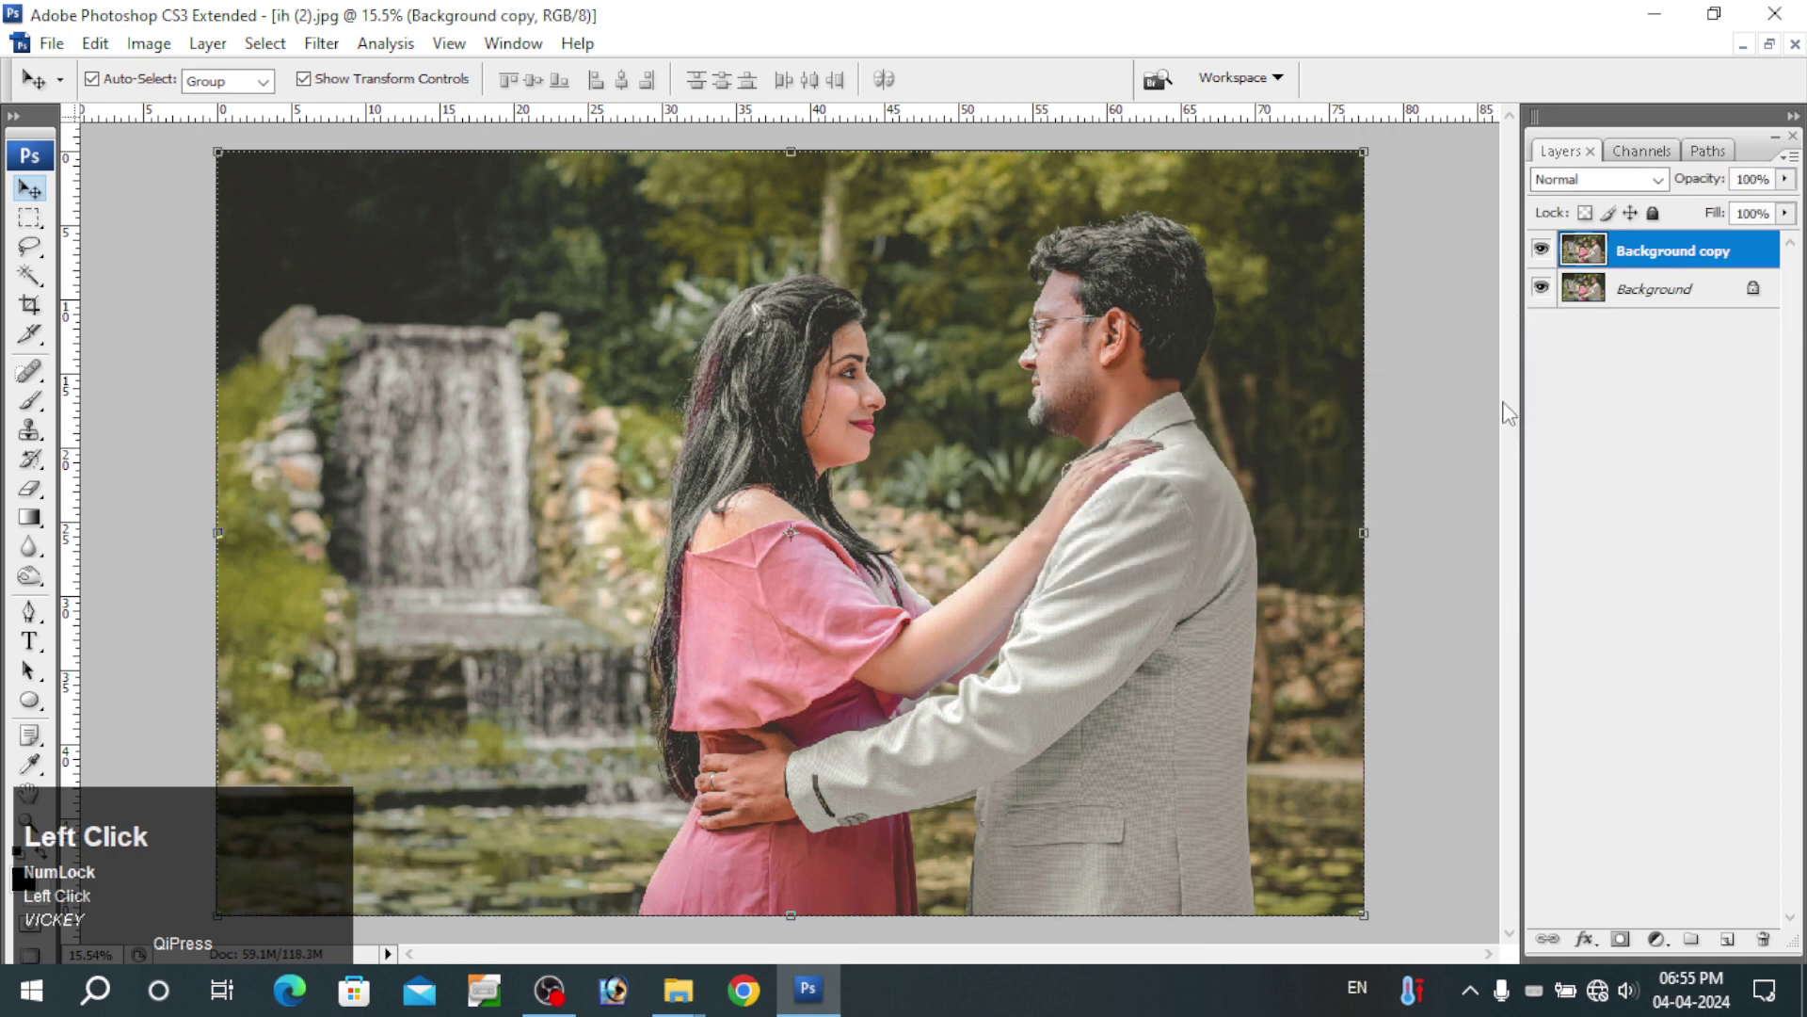
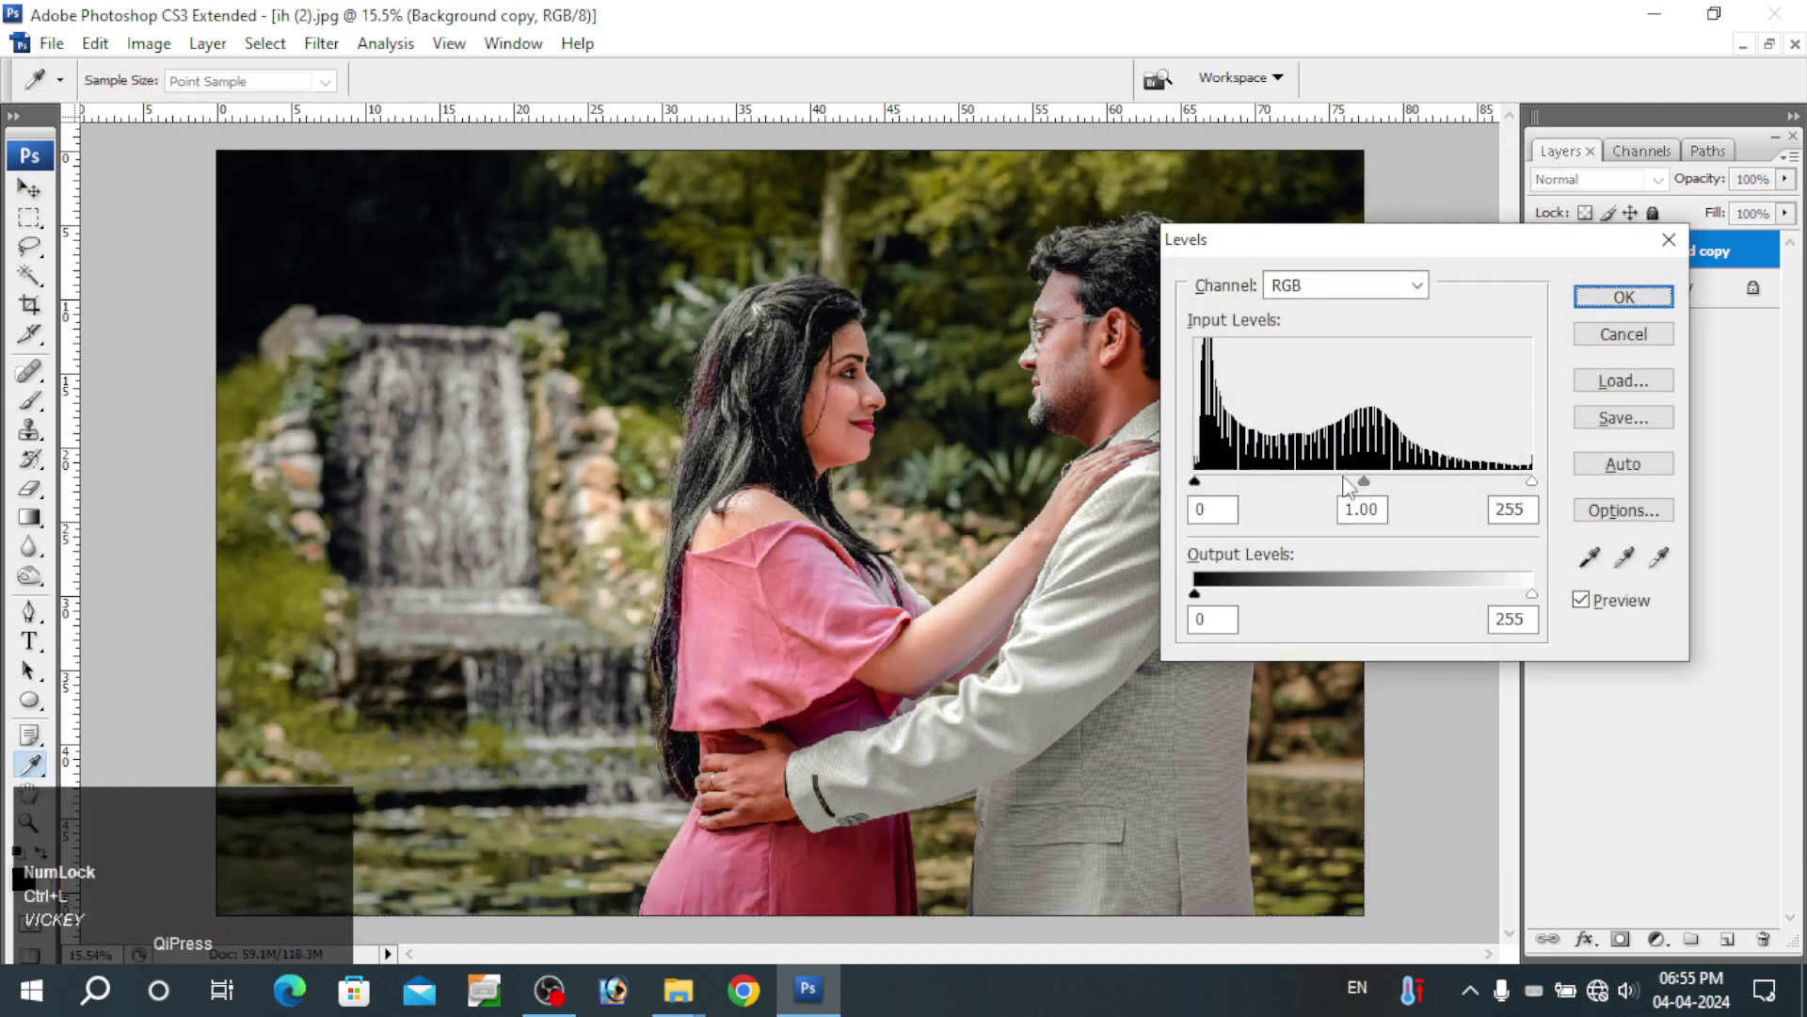
- Drag the Levels input sliders inward for deeper shadows and more contrast, then refit the view
left_click_drag(1346, 481, 1609, 302)
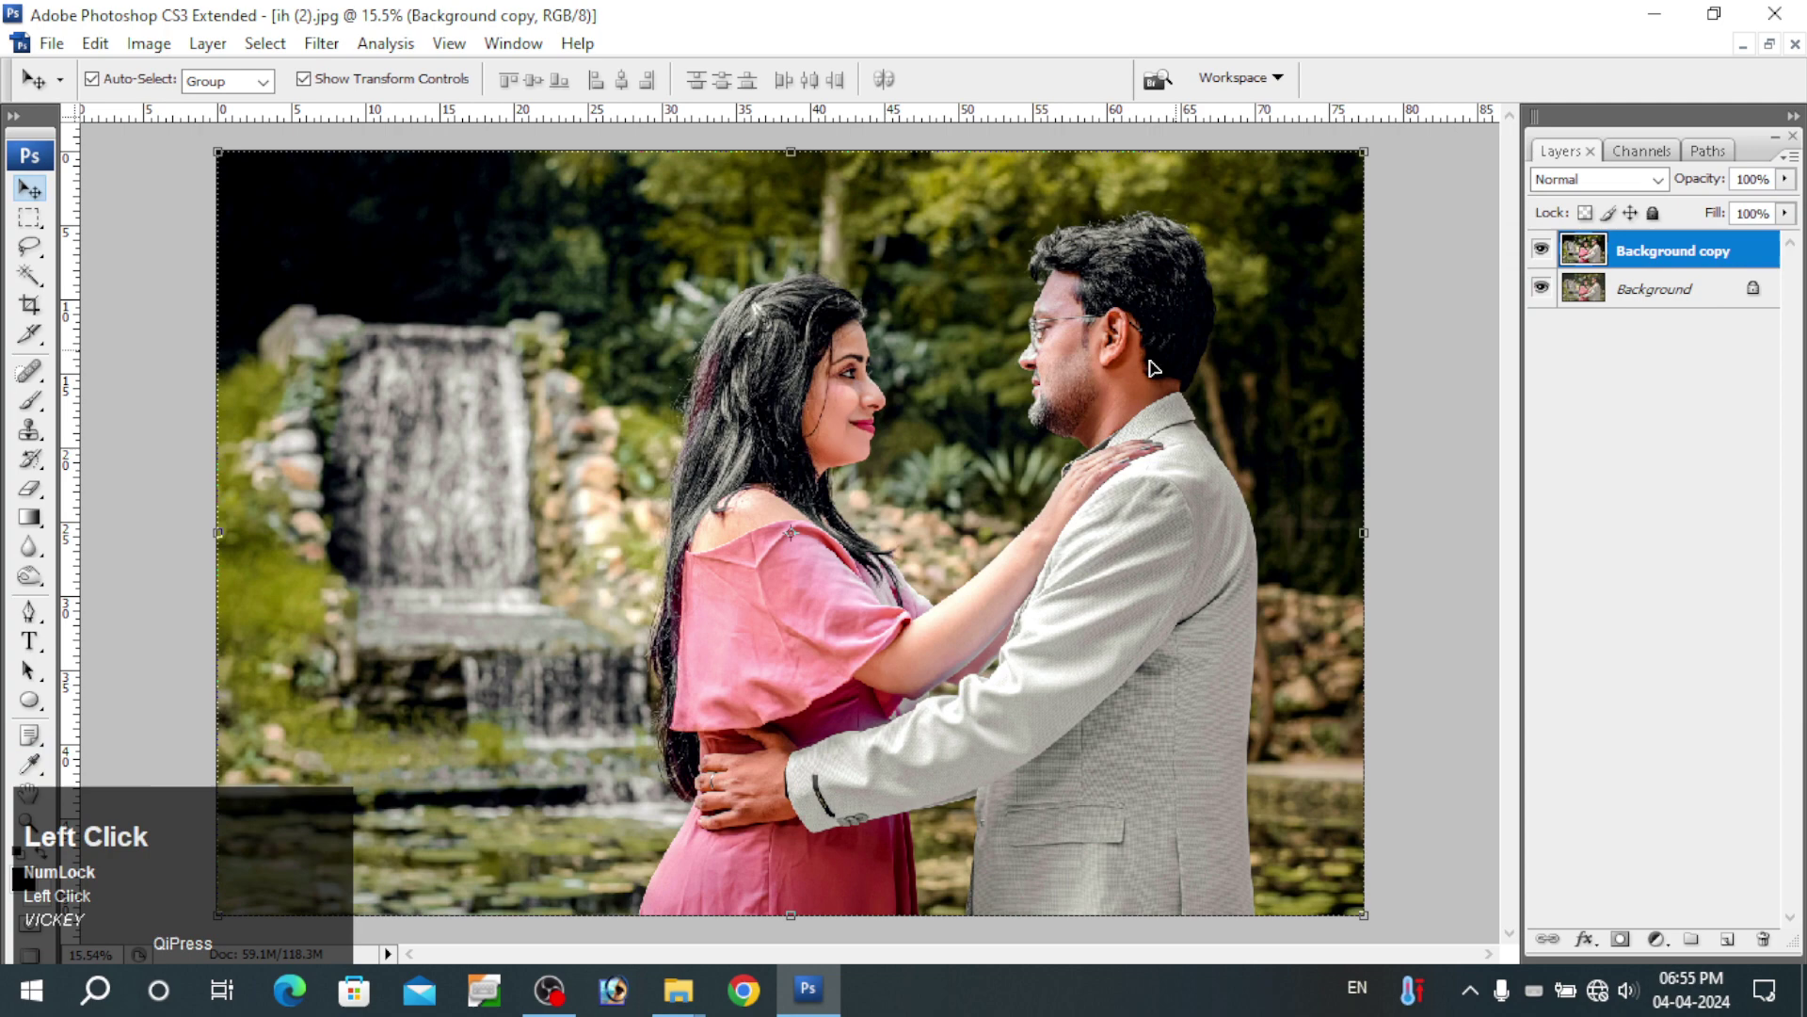
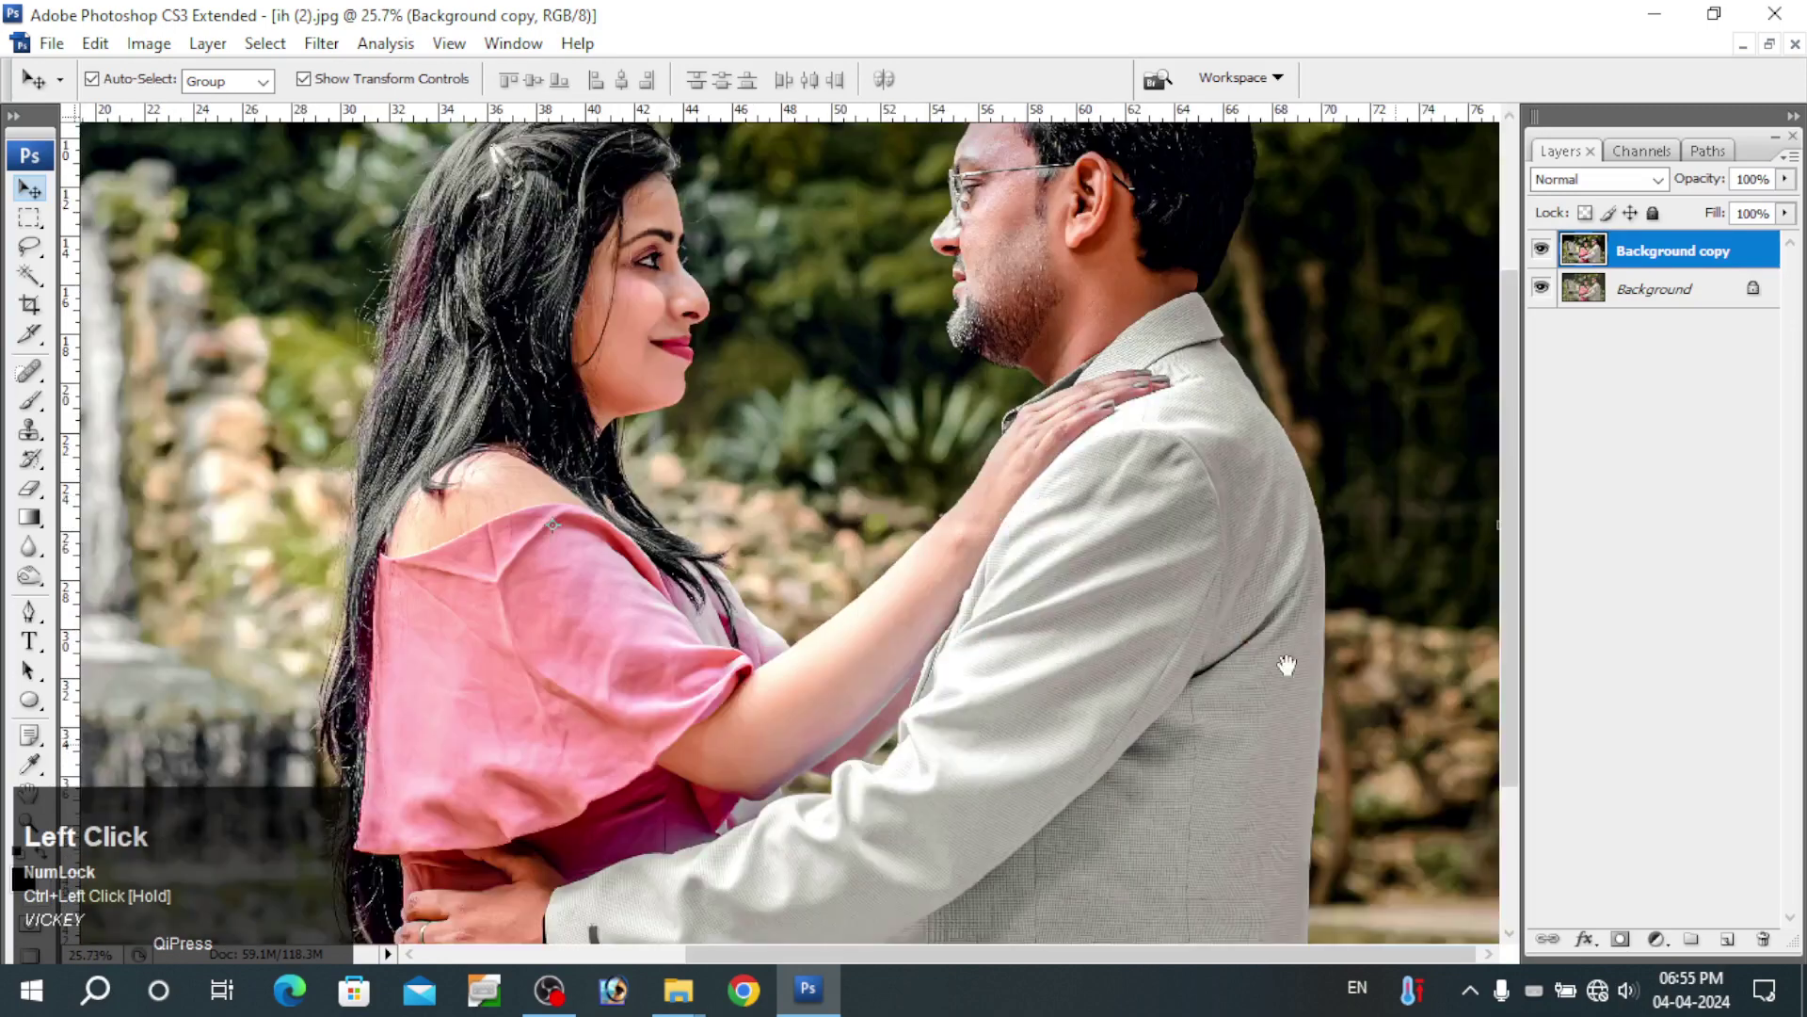
right_click(890, 402)
left_click(915, 415)
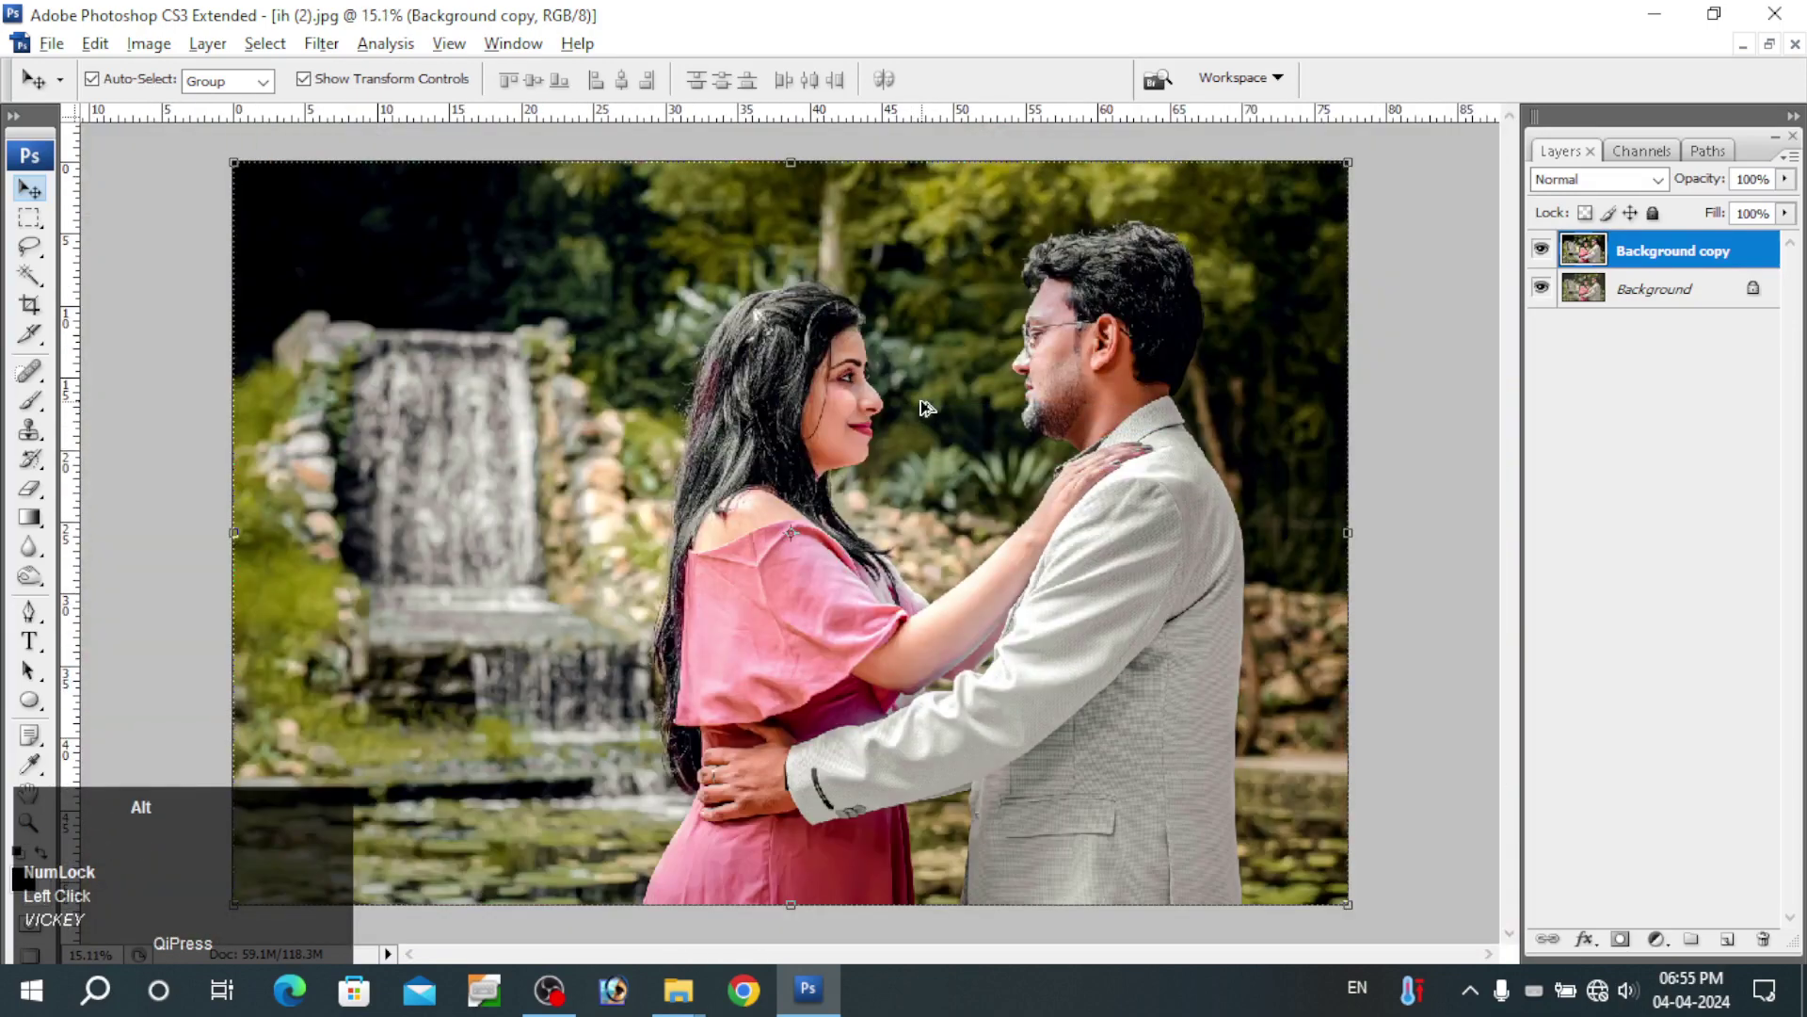
- Apply a Warming Filter (85) photo filter at 25% to the couple photo
key("alt+i")
key("alt+a")
key("alt+f")
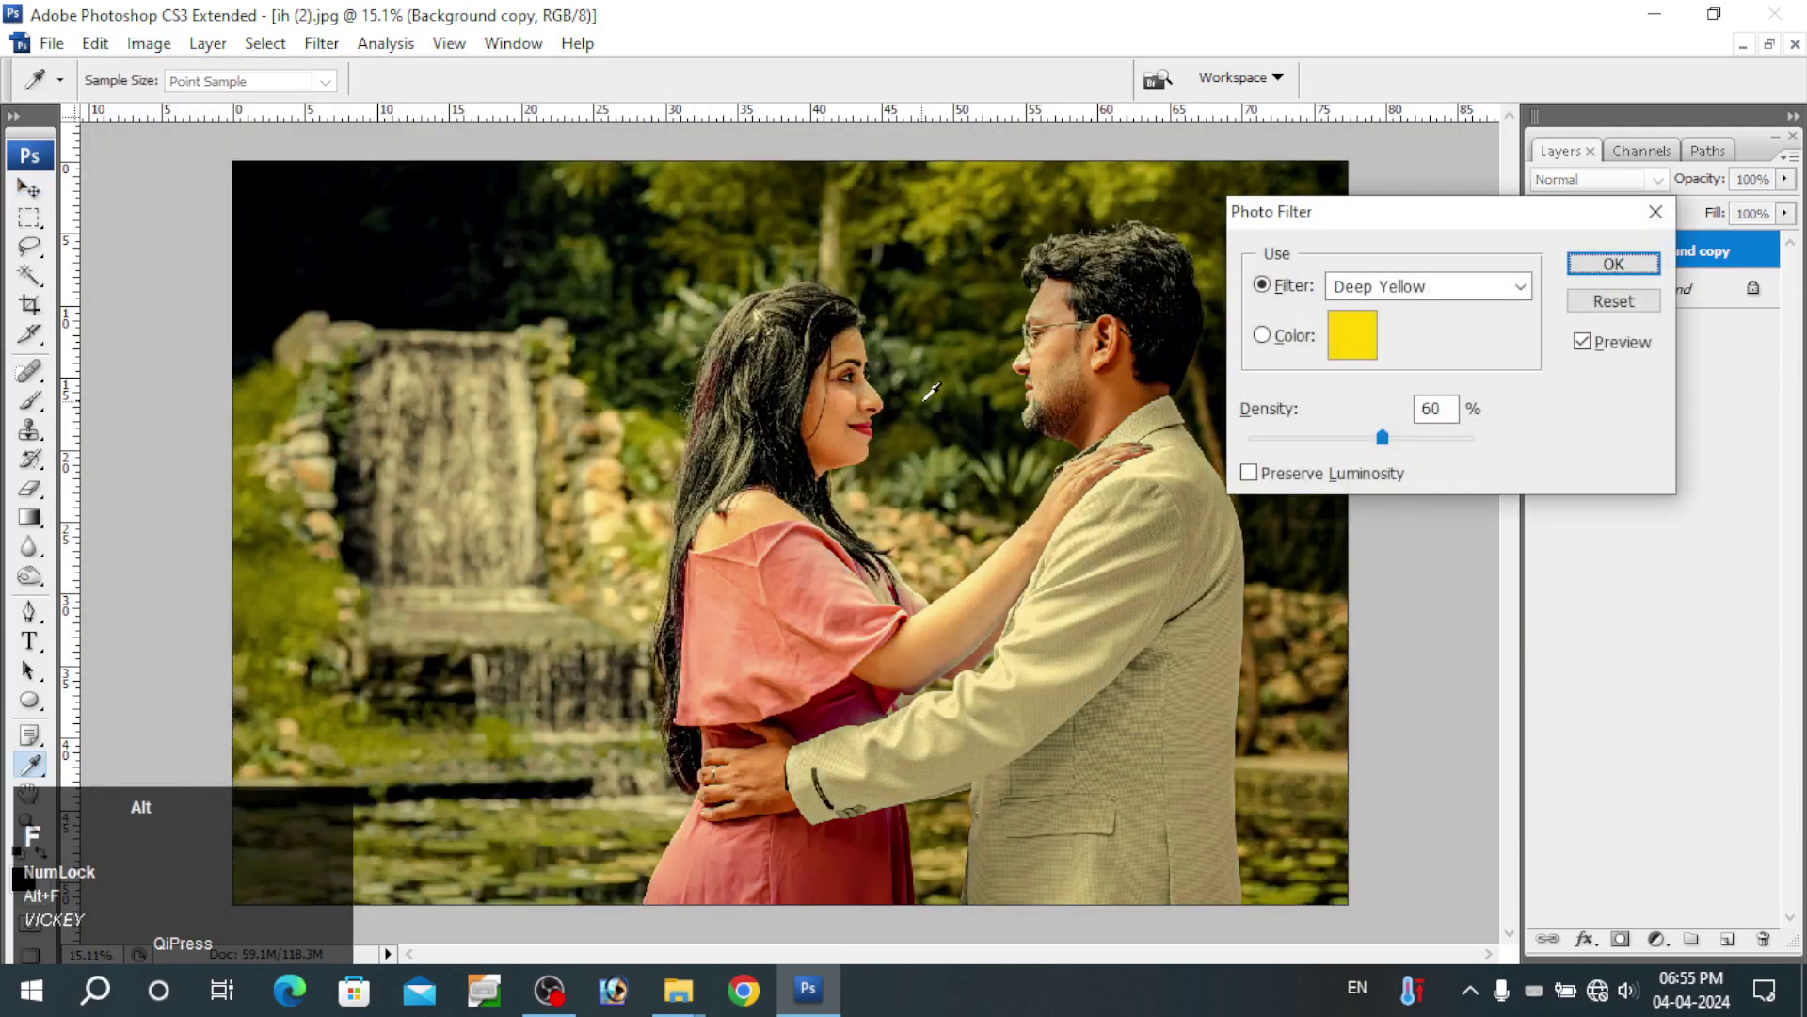
key("alt+Num_Lock")
left_click(1642, 299)
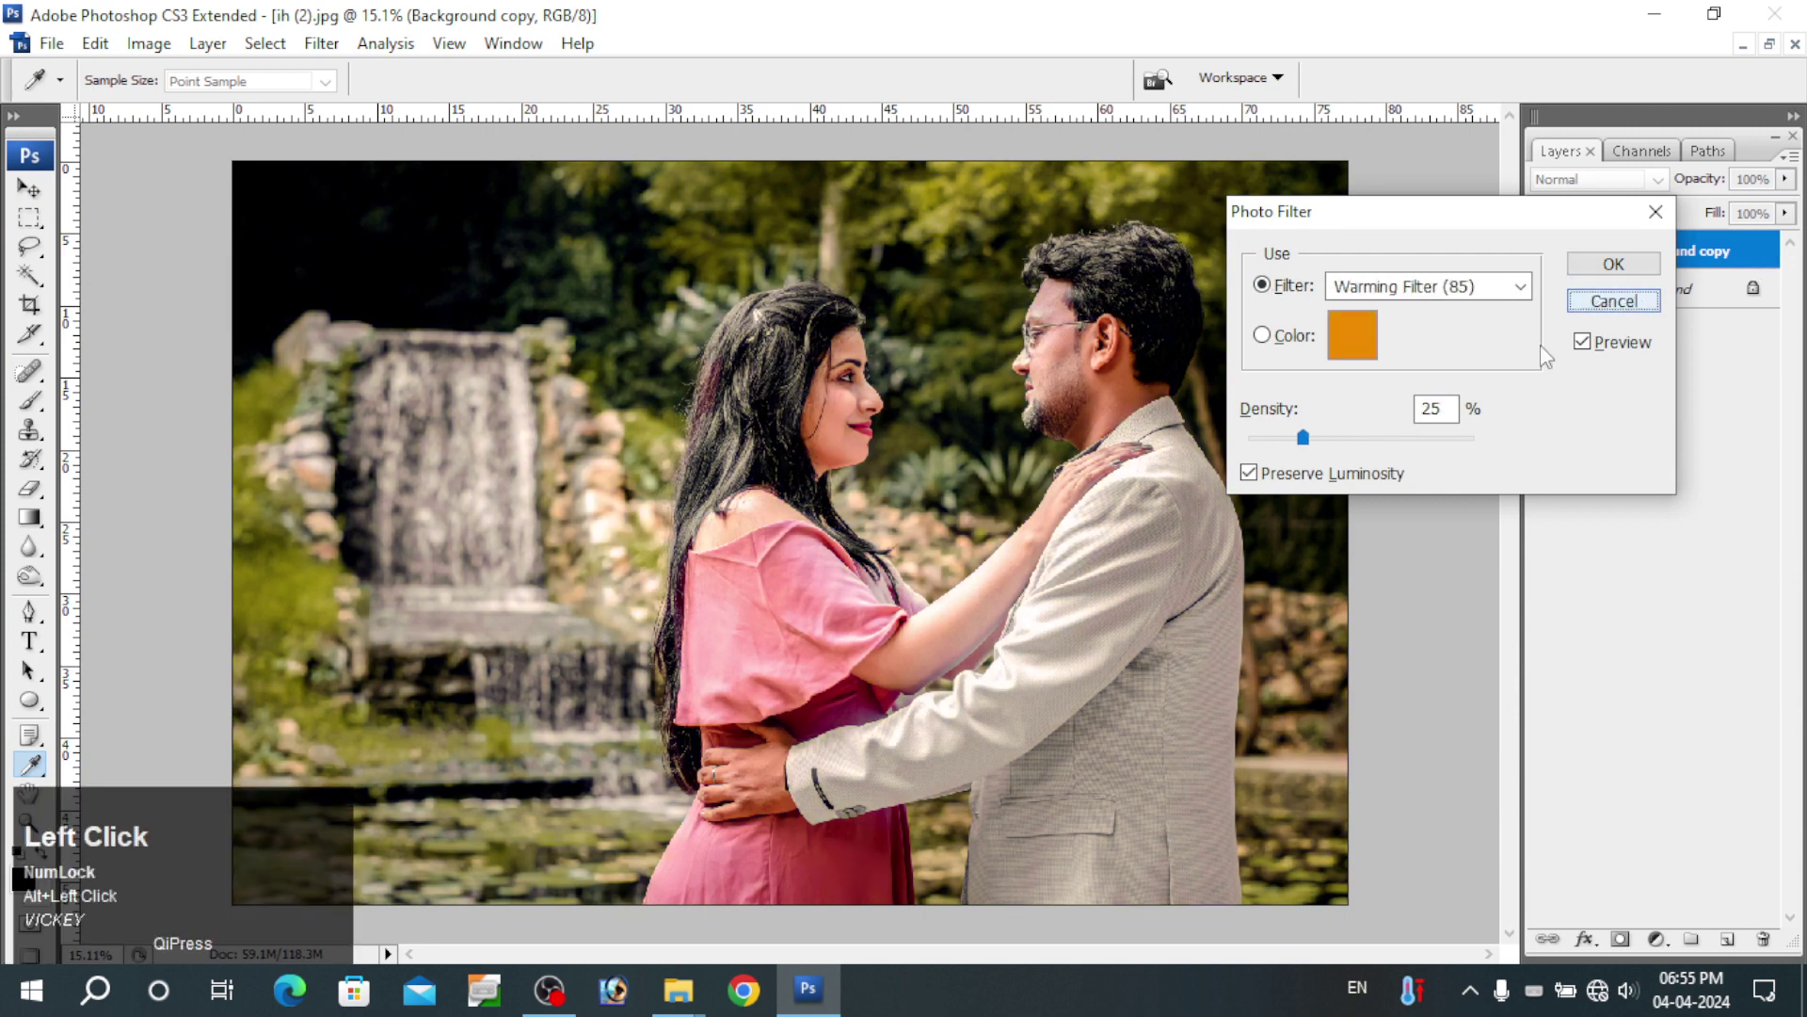
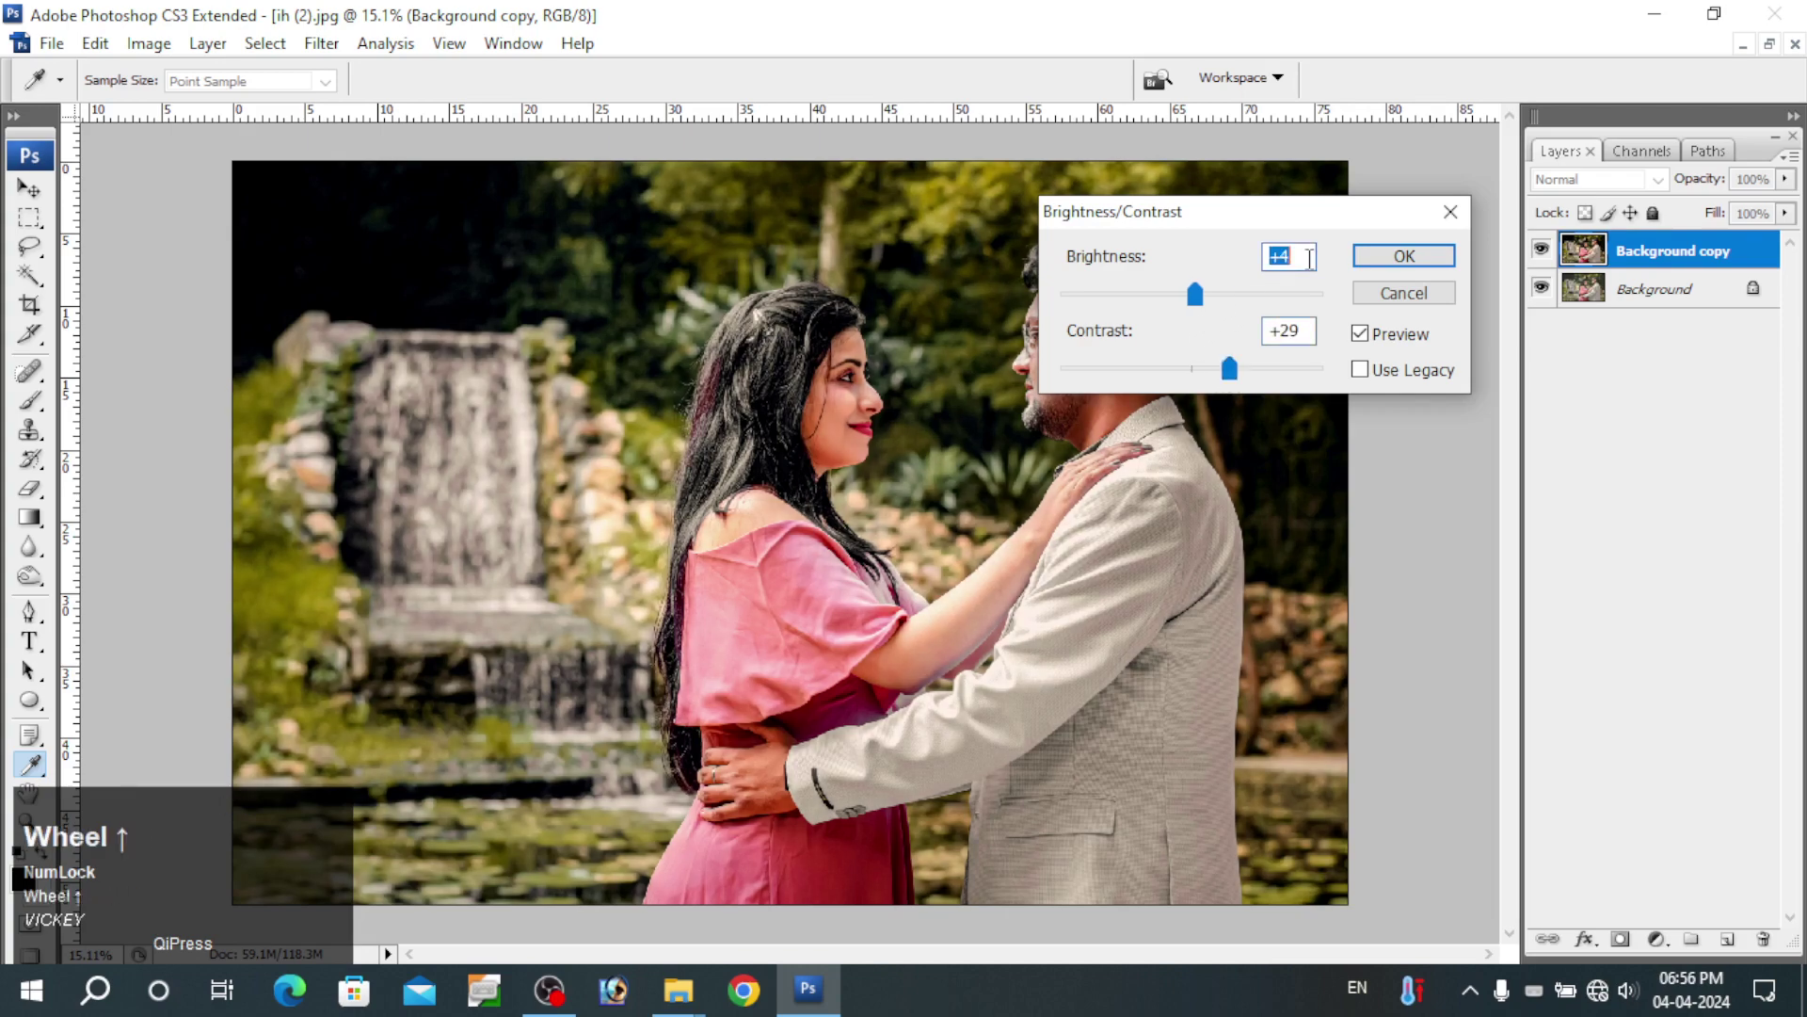
- Apply a Brightness/Contrast adjustment with contrast +29
key("ctrl+space")
left_click(1255, 108)
key("ctrl+space")
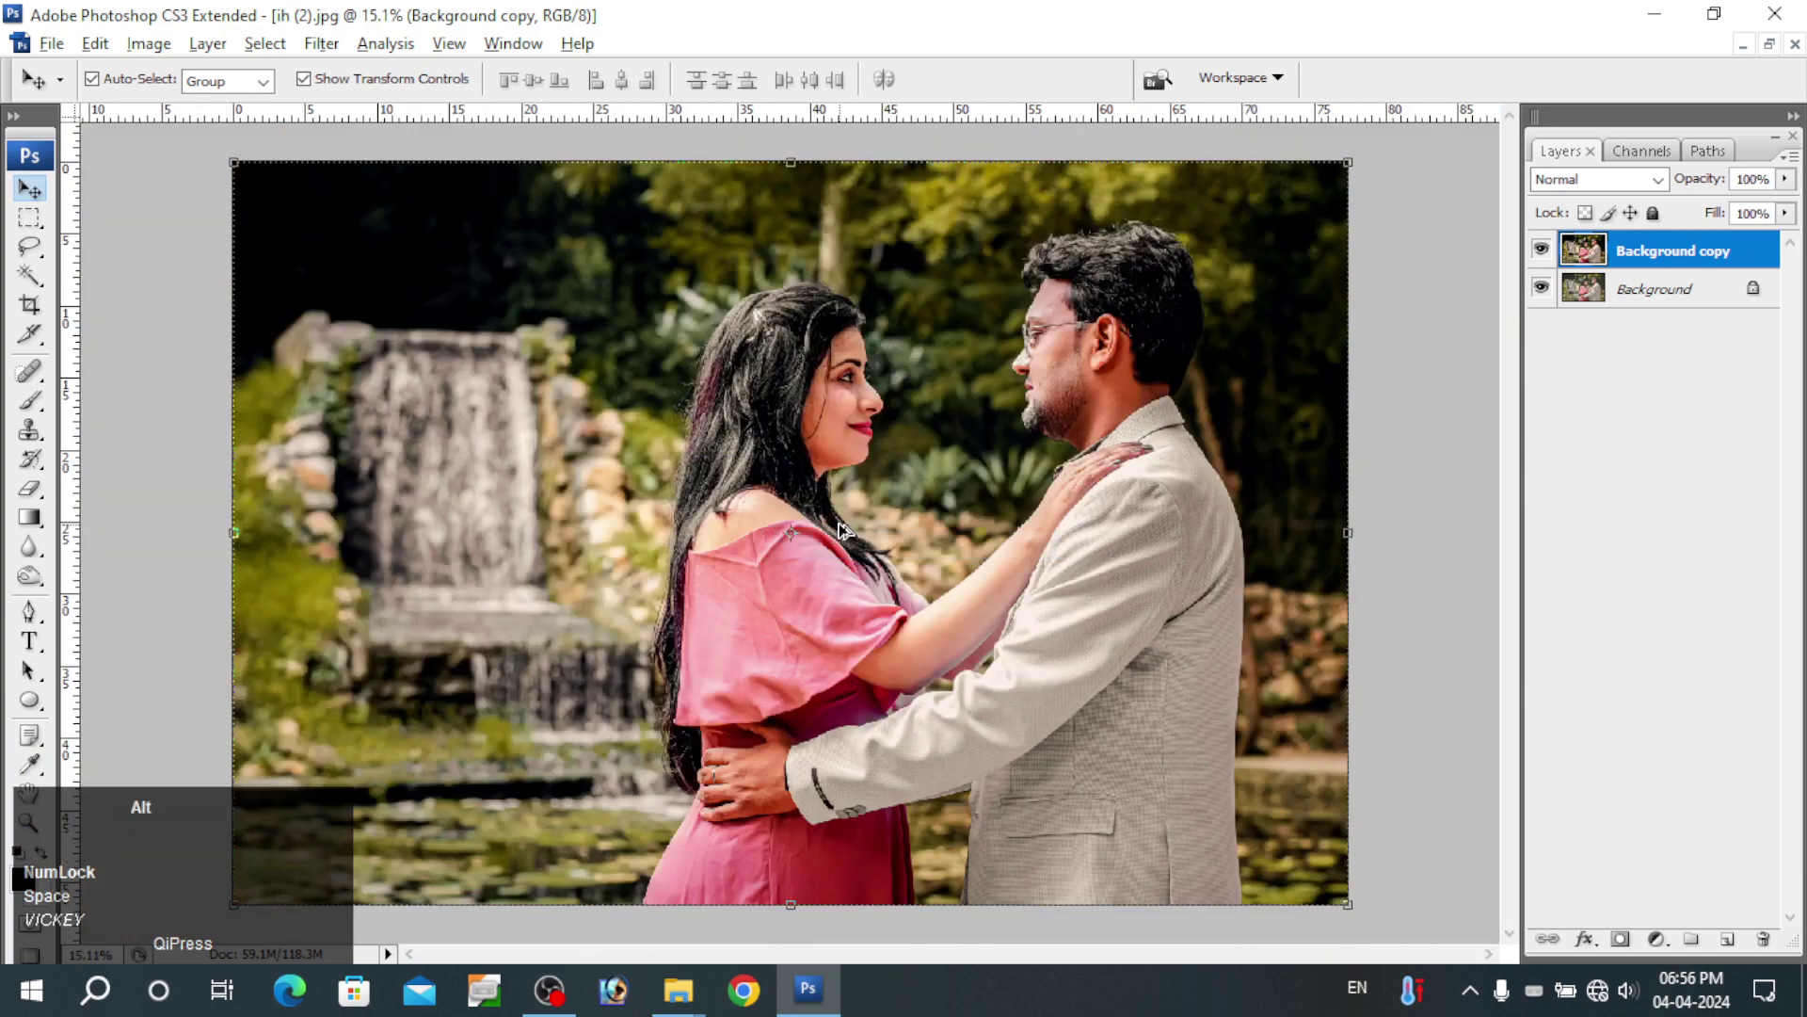
- Reset Color Balance and shift the midtones Yellow/Blue to -11
key("alt+i")
key("alt+a")
key("alt+b")
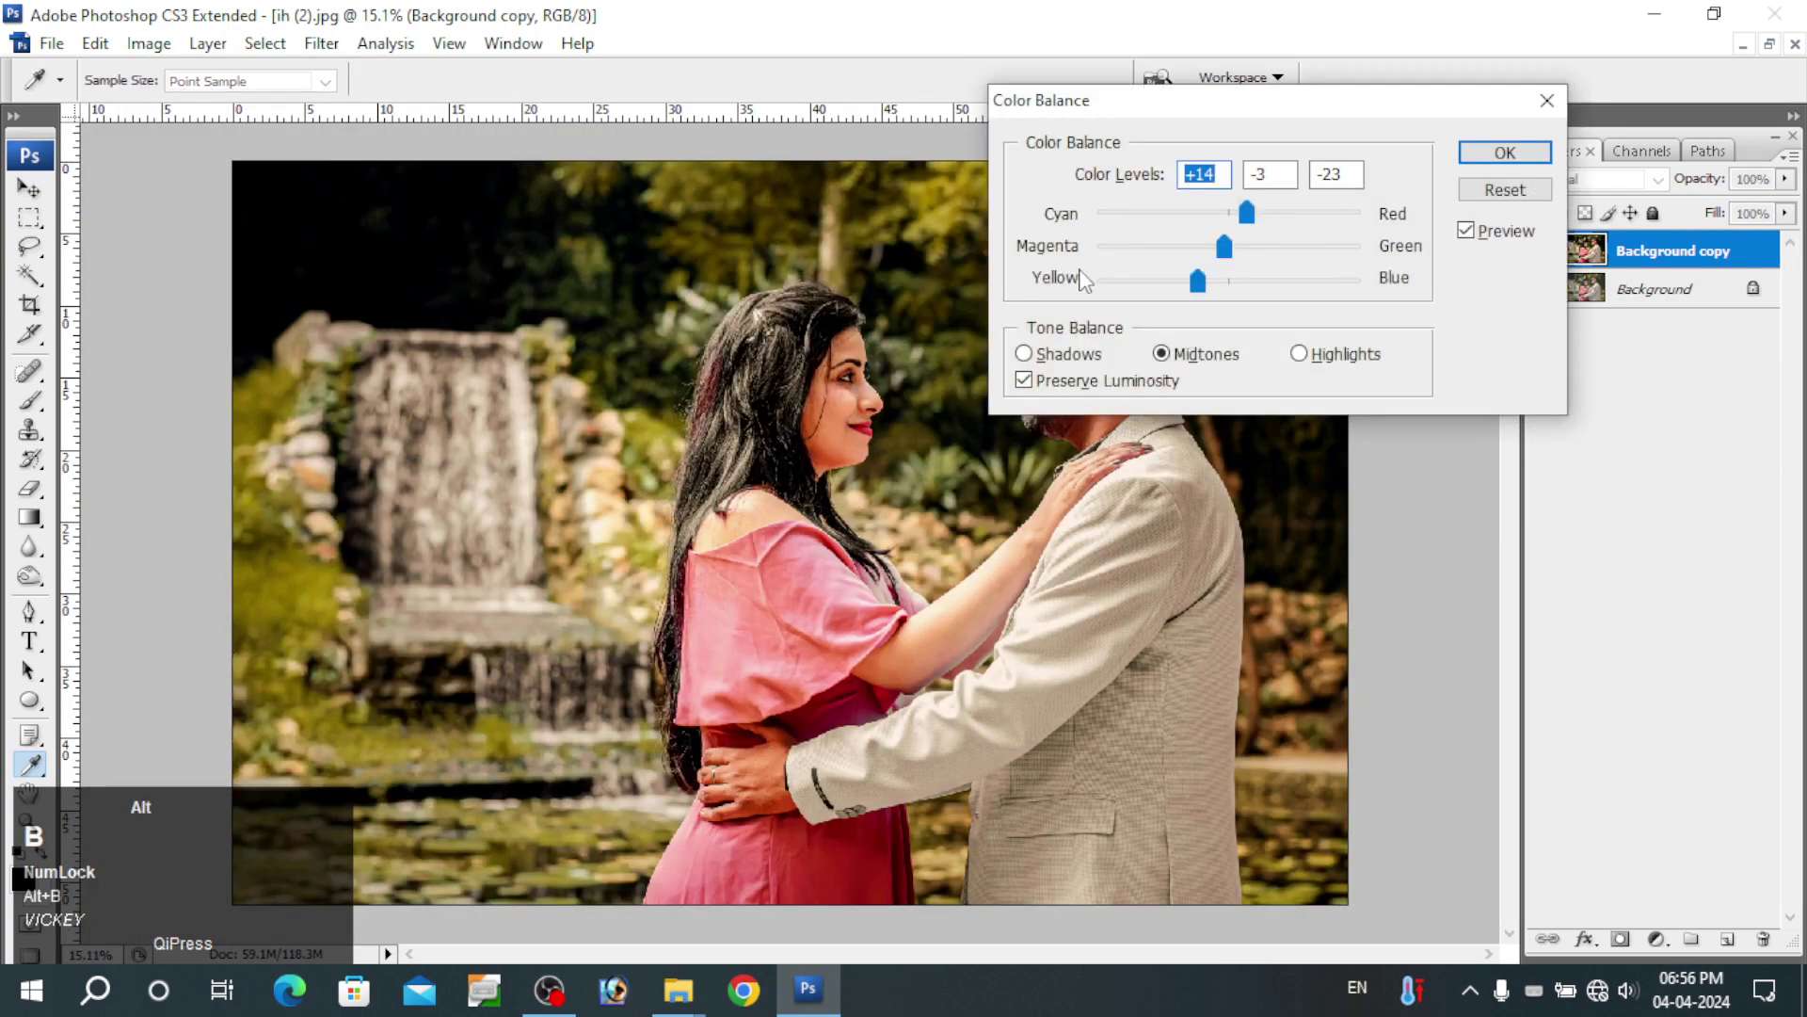
left_click(1514, 187)
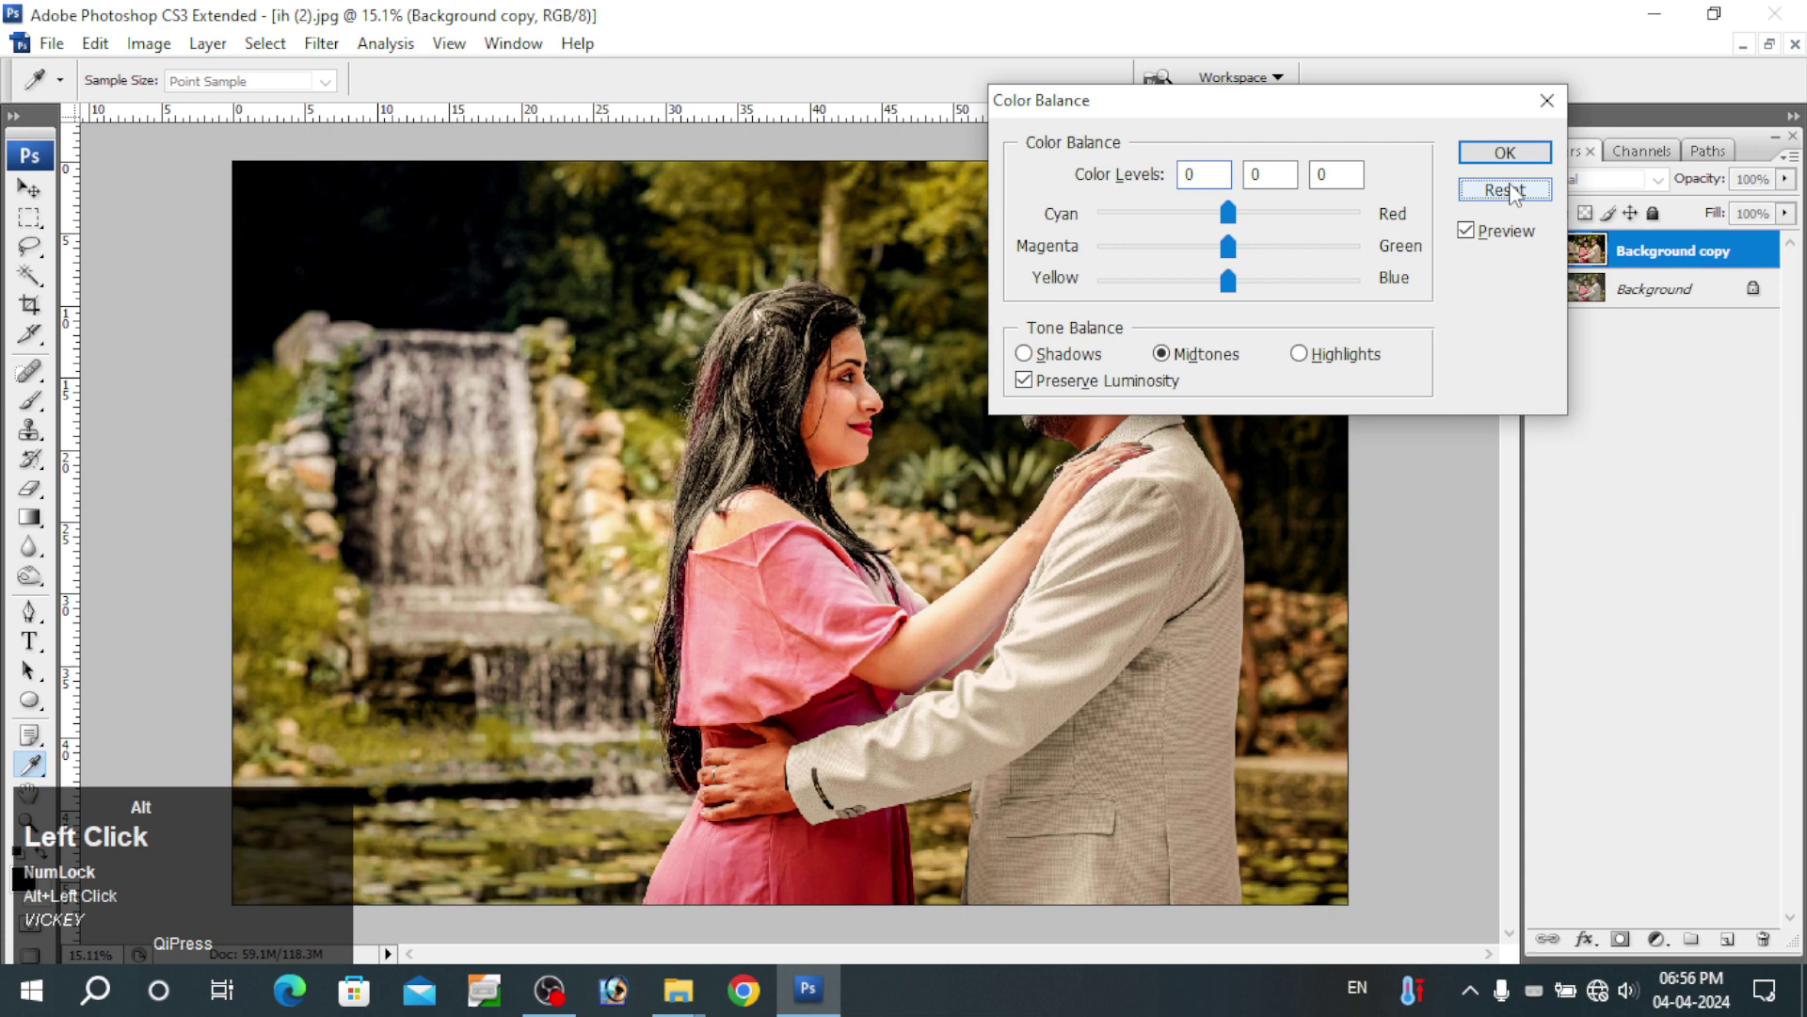
left_click_drag(1215, 293, 1218, 299)
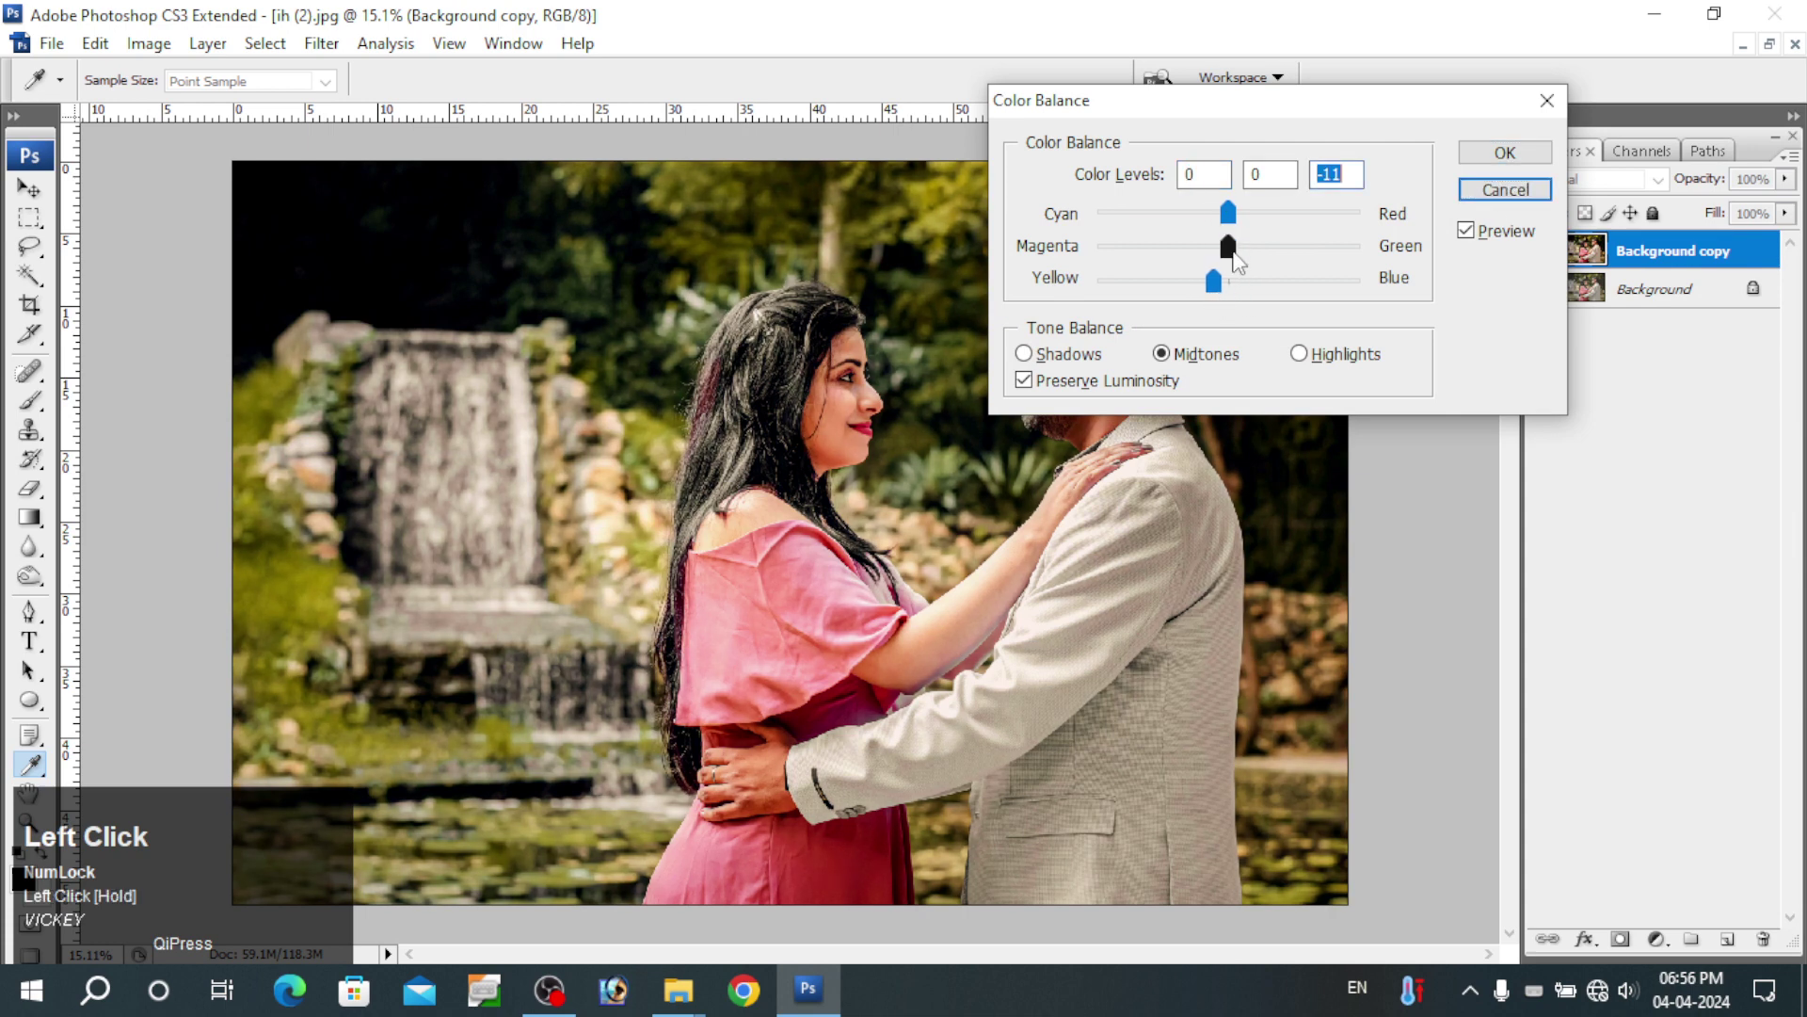
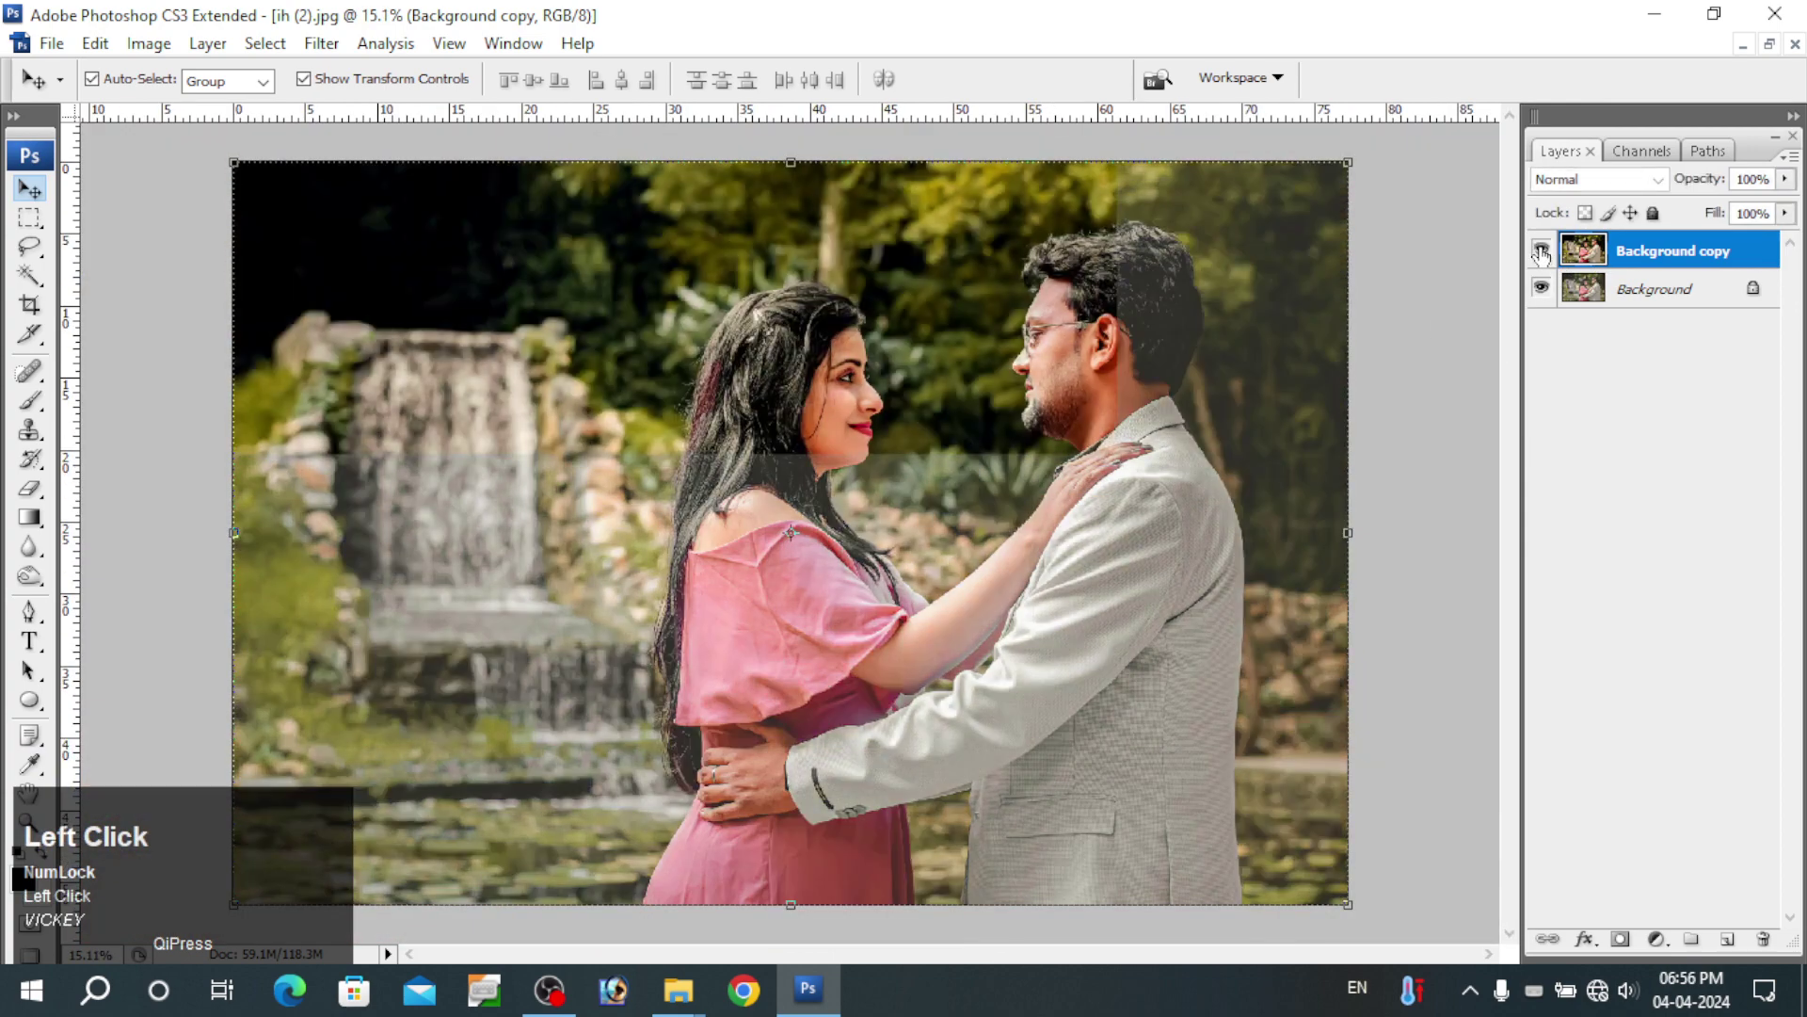
- Select the whole picture, copy it and close the photo file
key("ctrl+a")
key("ctrl+c")
key("ctrl+w")
left_click(899, 397)
- Discard the photo changes and return to the album spread fitted on screen
key("ctrl+Tab")
key("space")
right_click(894, 410)
left_click(915, 437)
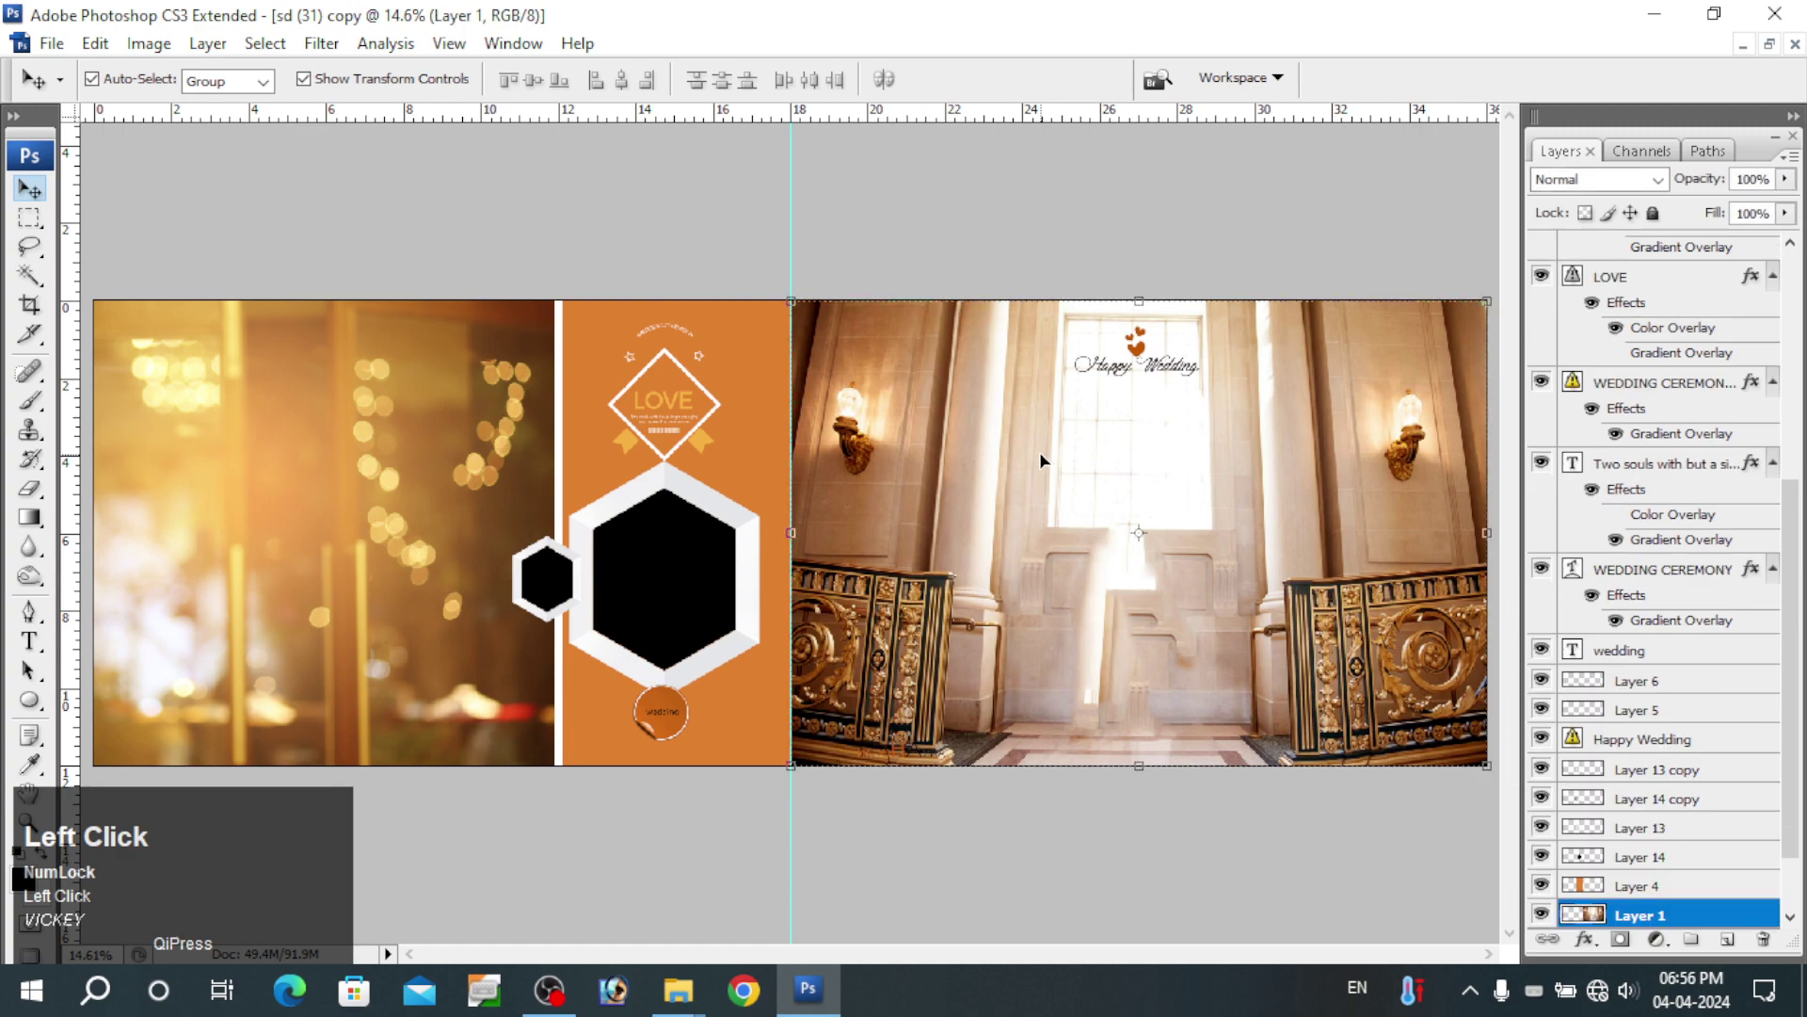
- Load the Layer 1 Transparency selection, paste the couple photo into it and enlarge it to fill the right half
key("alt+s")
key("o")
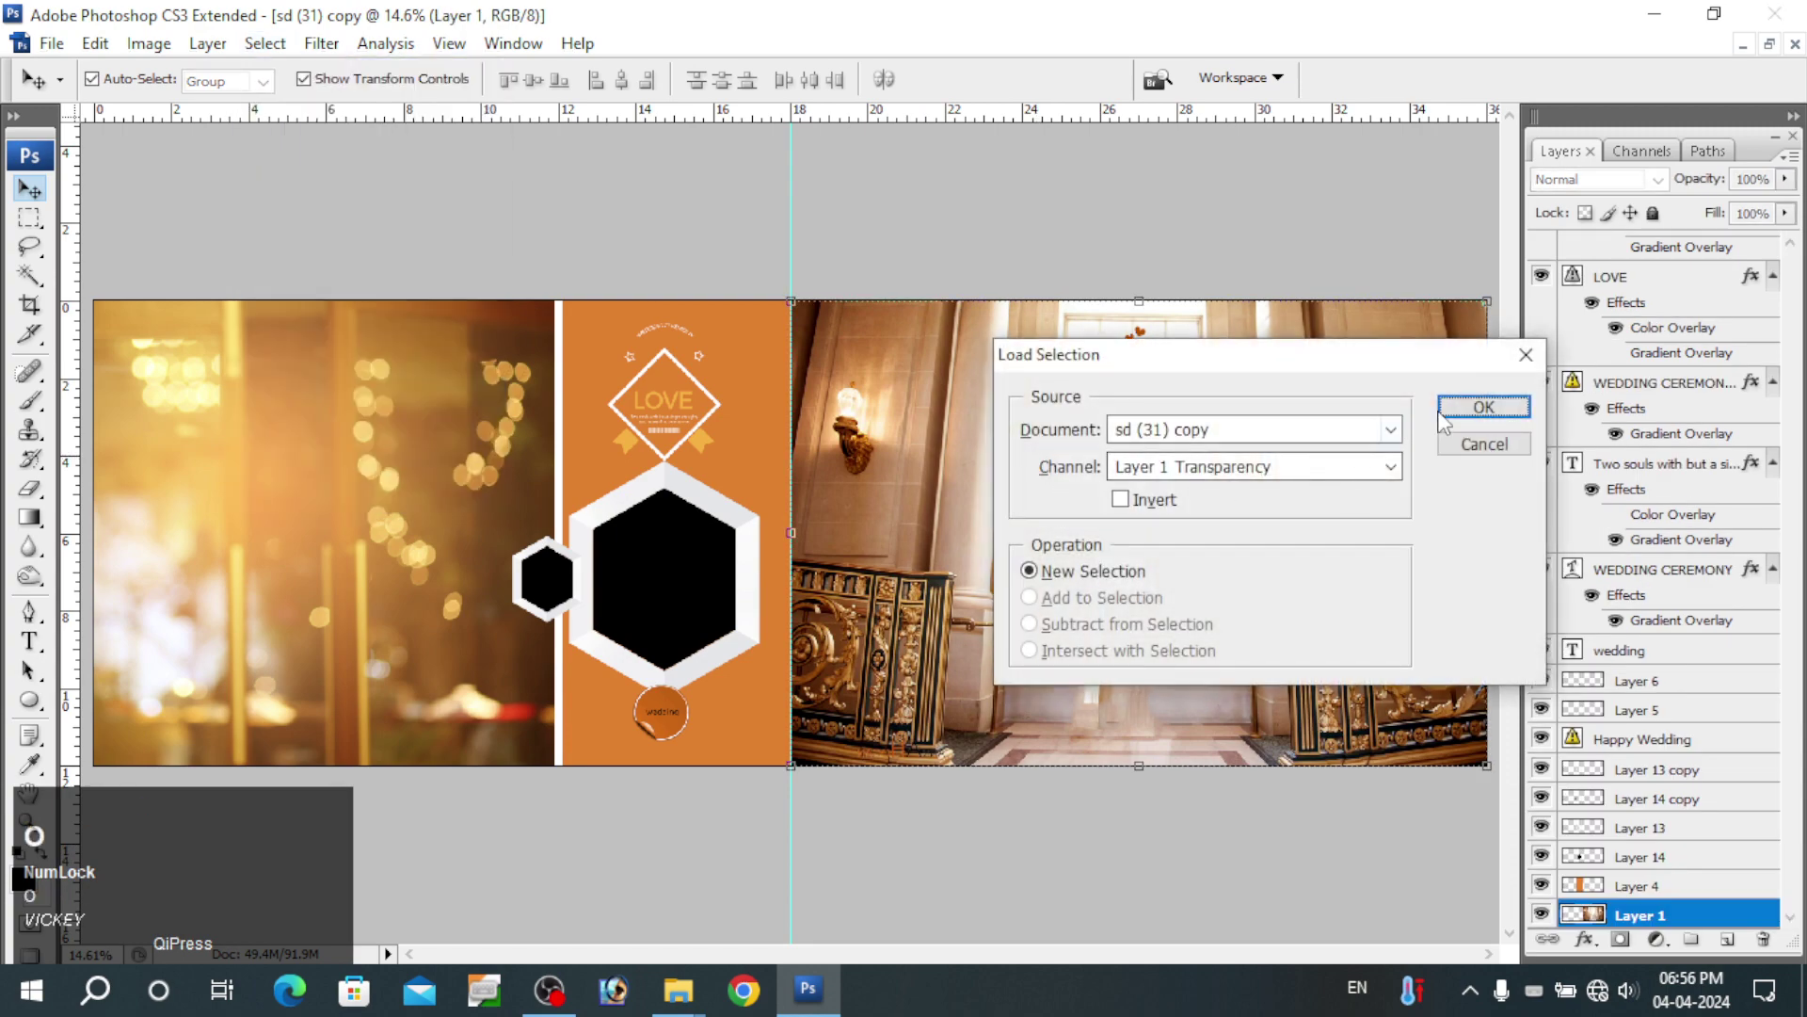
left_click(1463, 406)
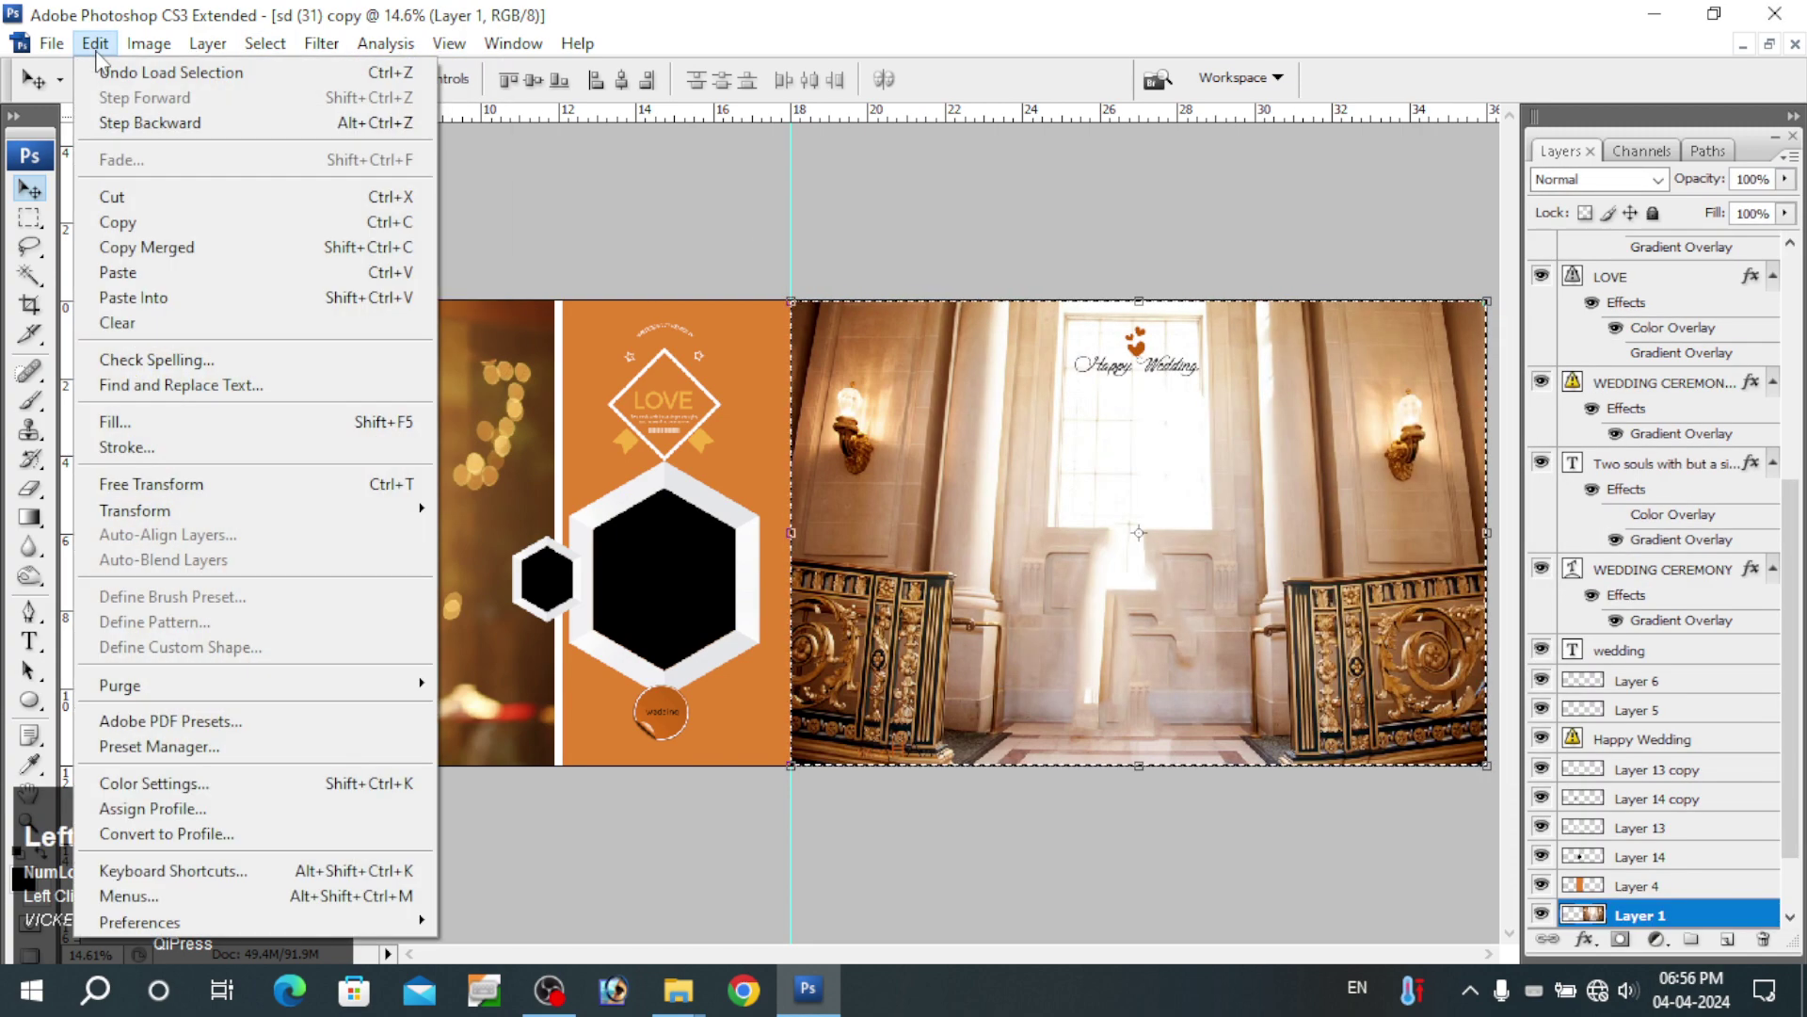
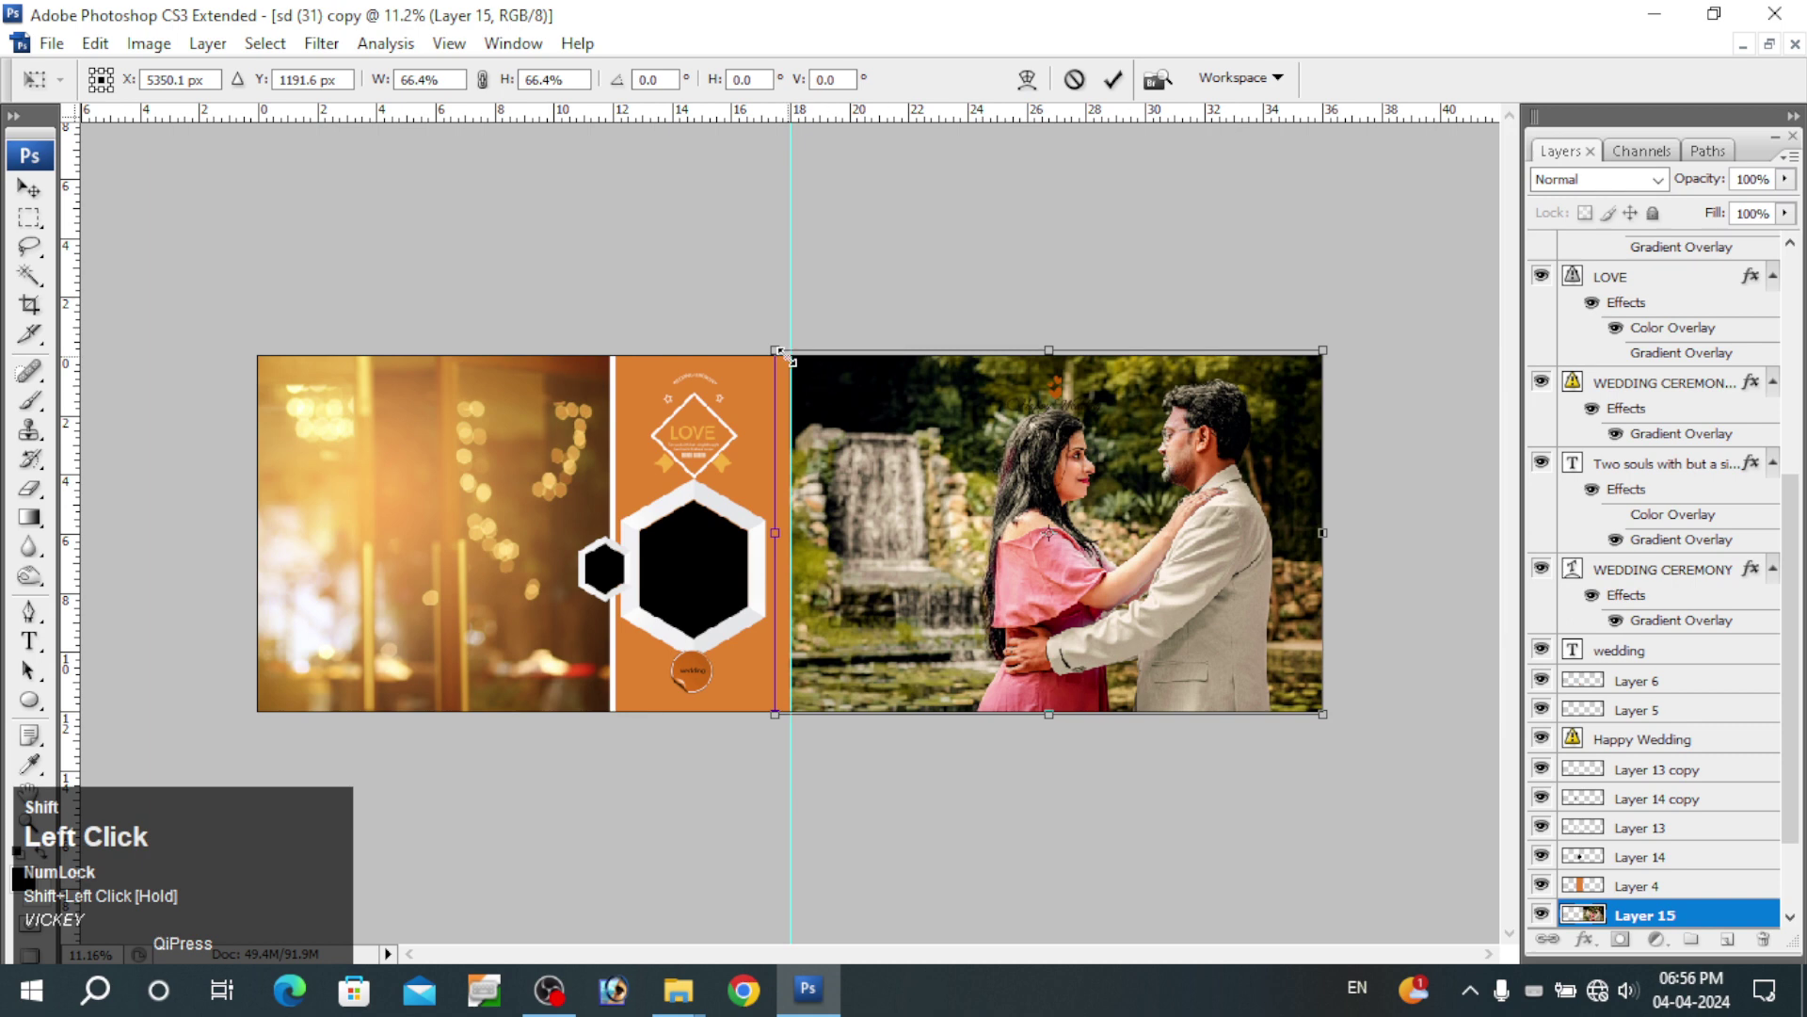
left_click_drag(503, 109, 965, 430)
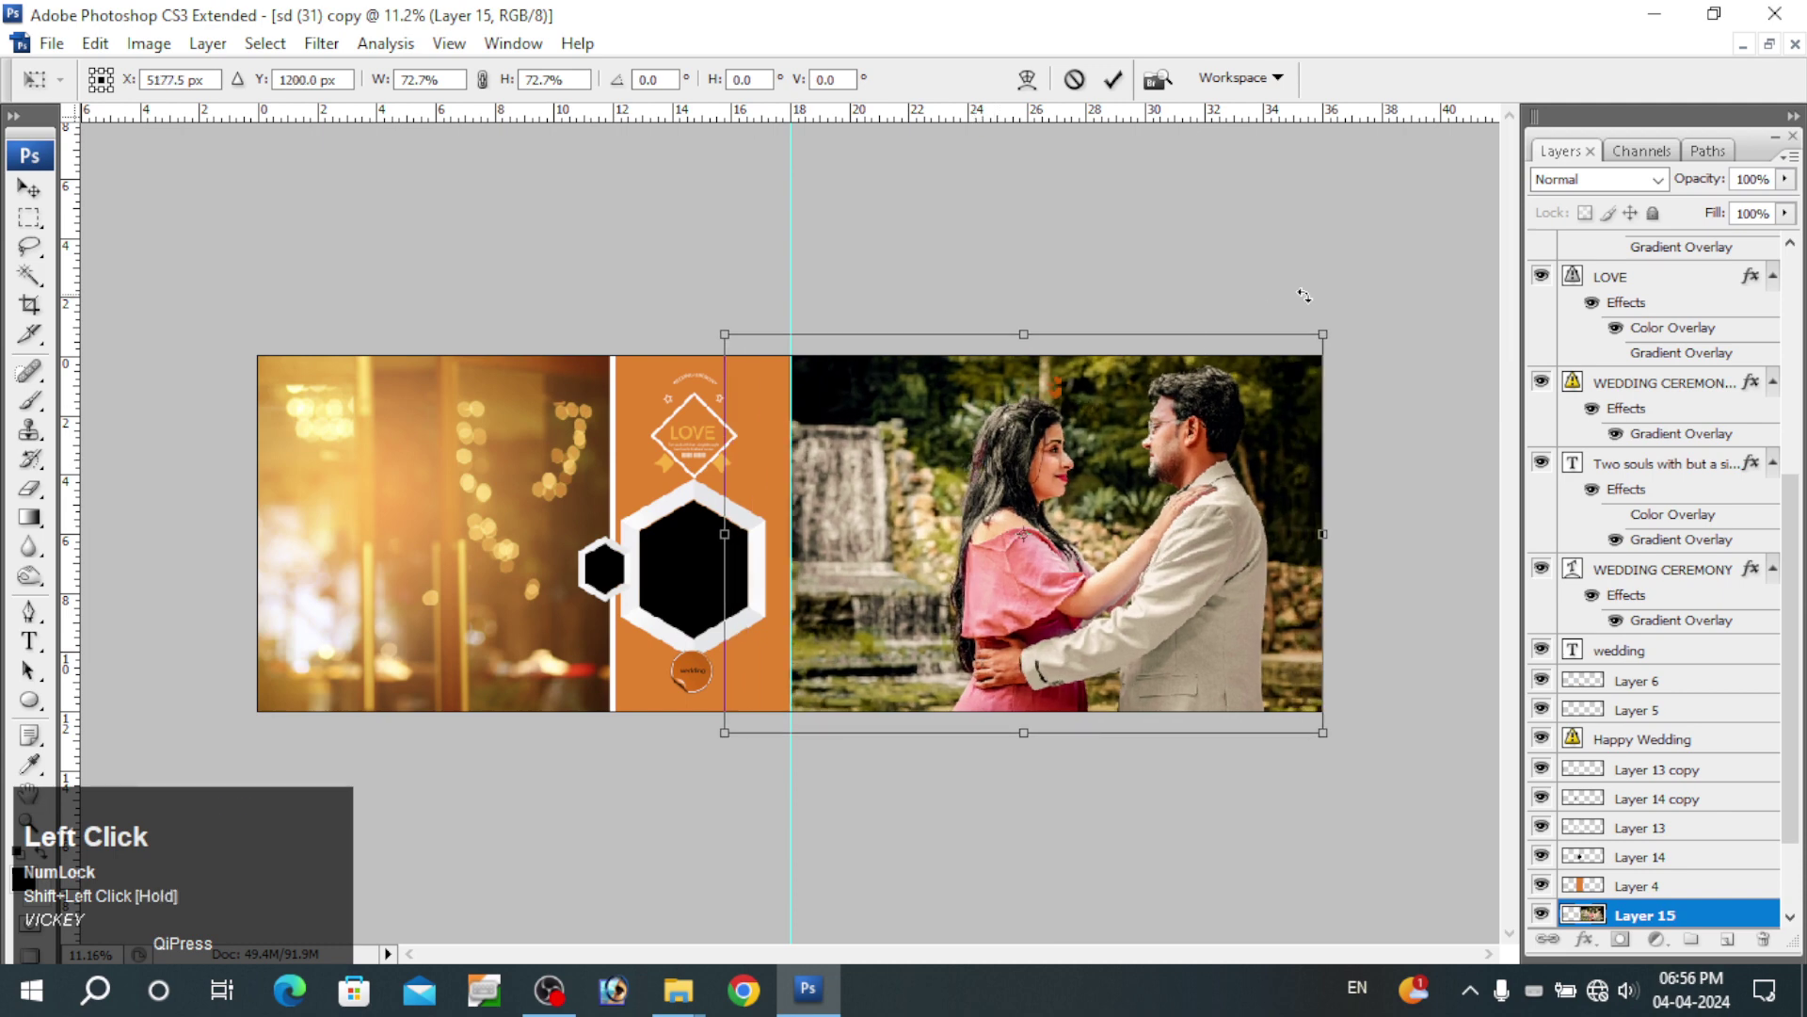
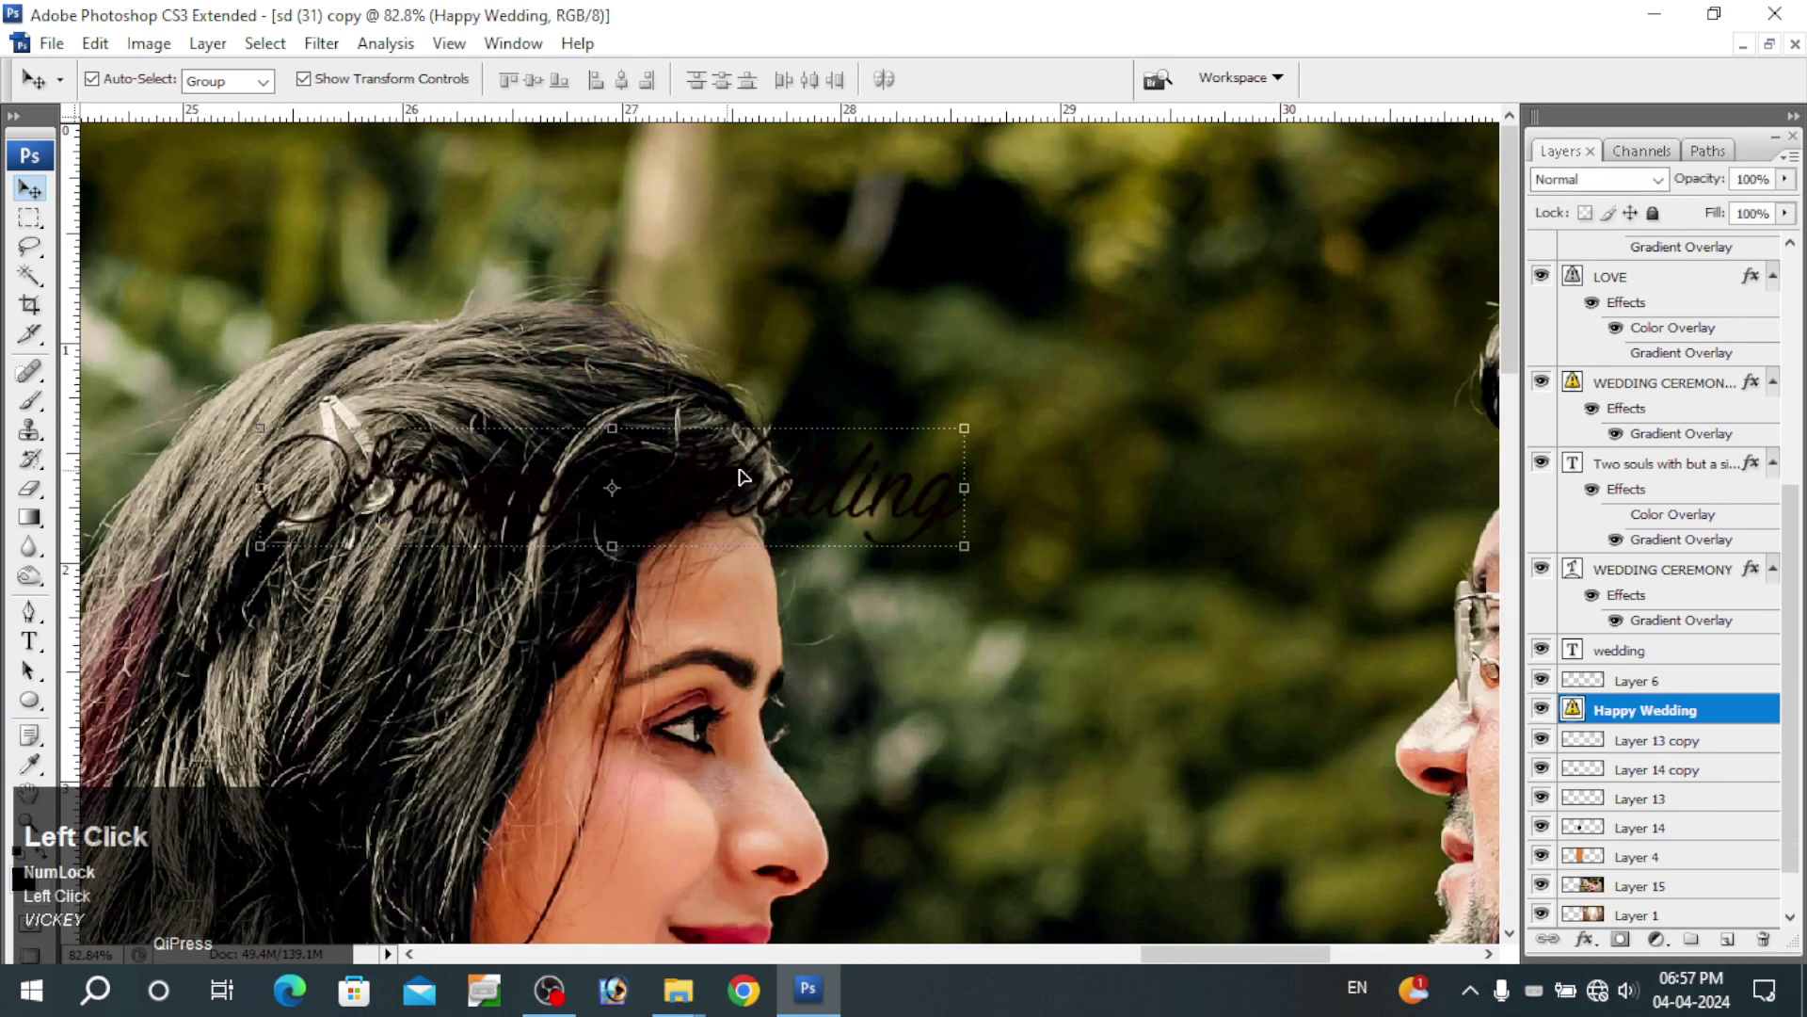
key("space")
right_click(866, 384)
left_click(890, 393)
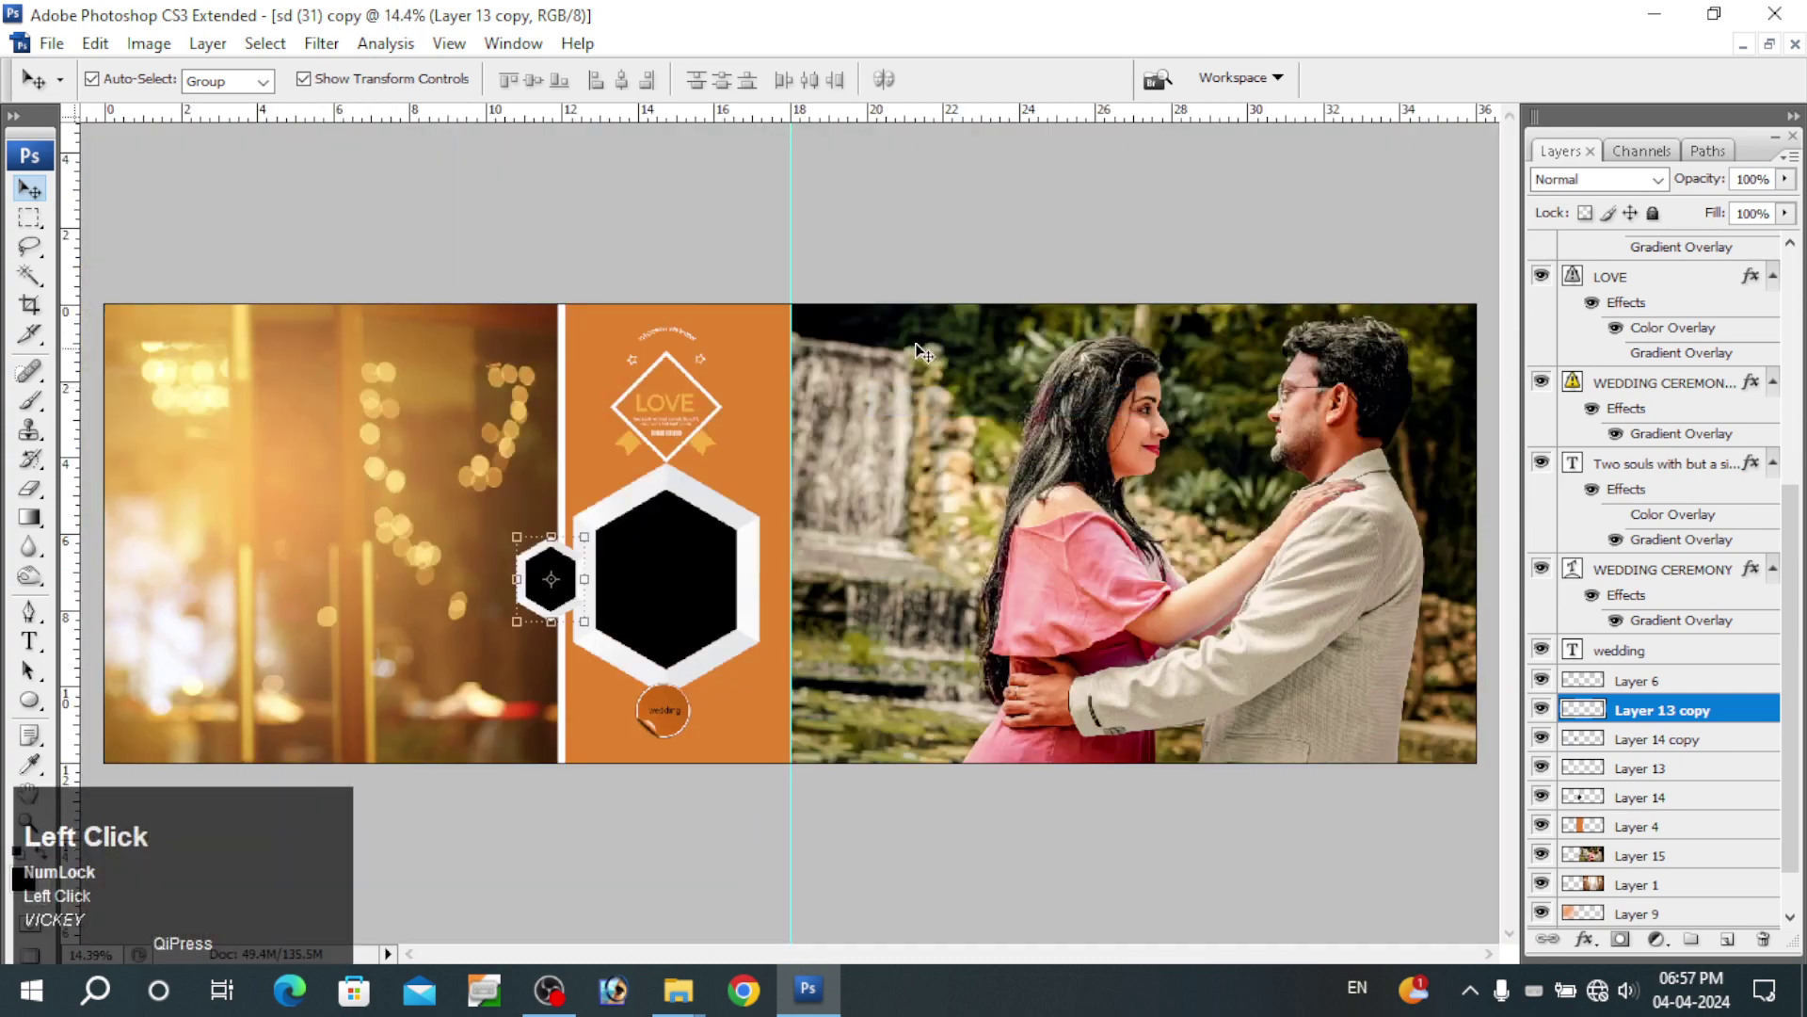
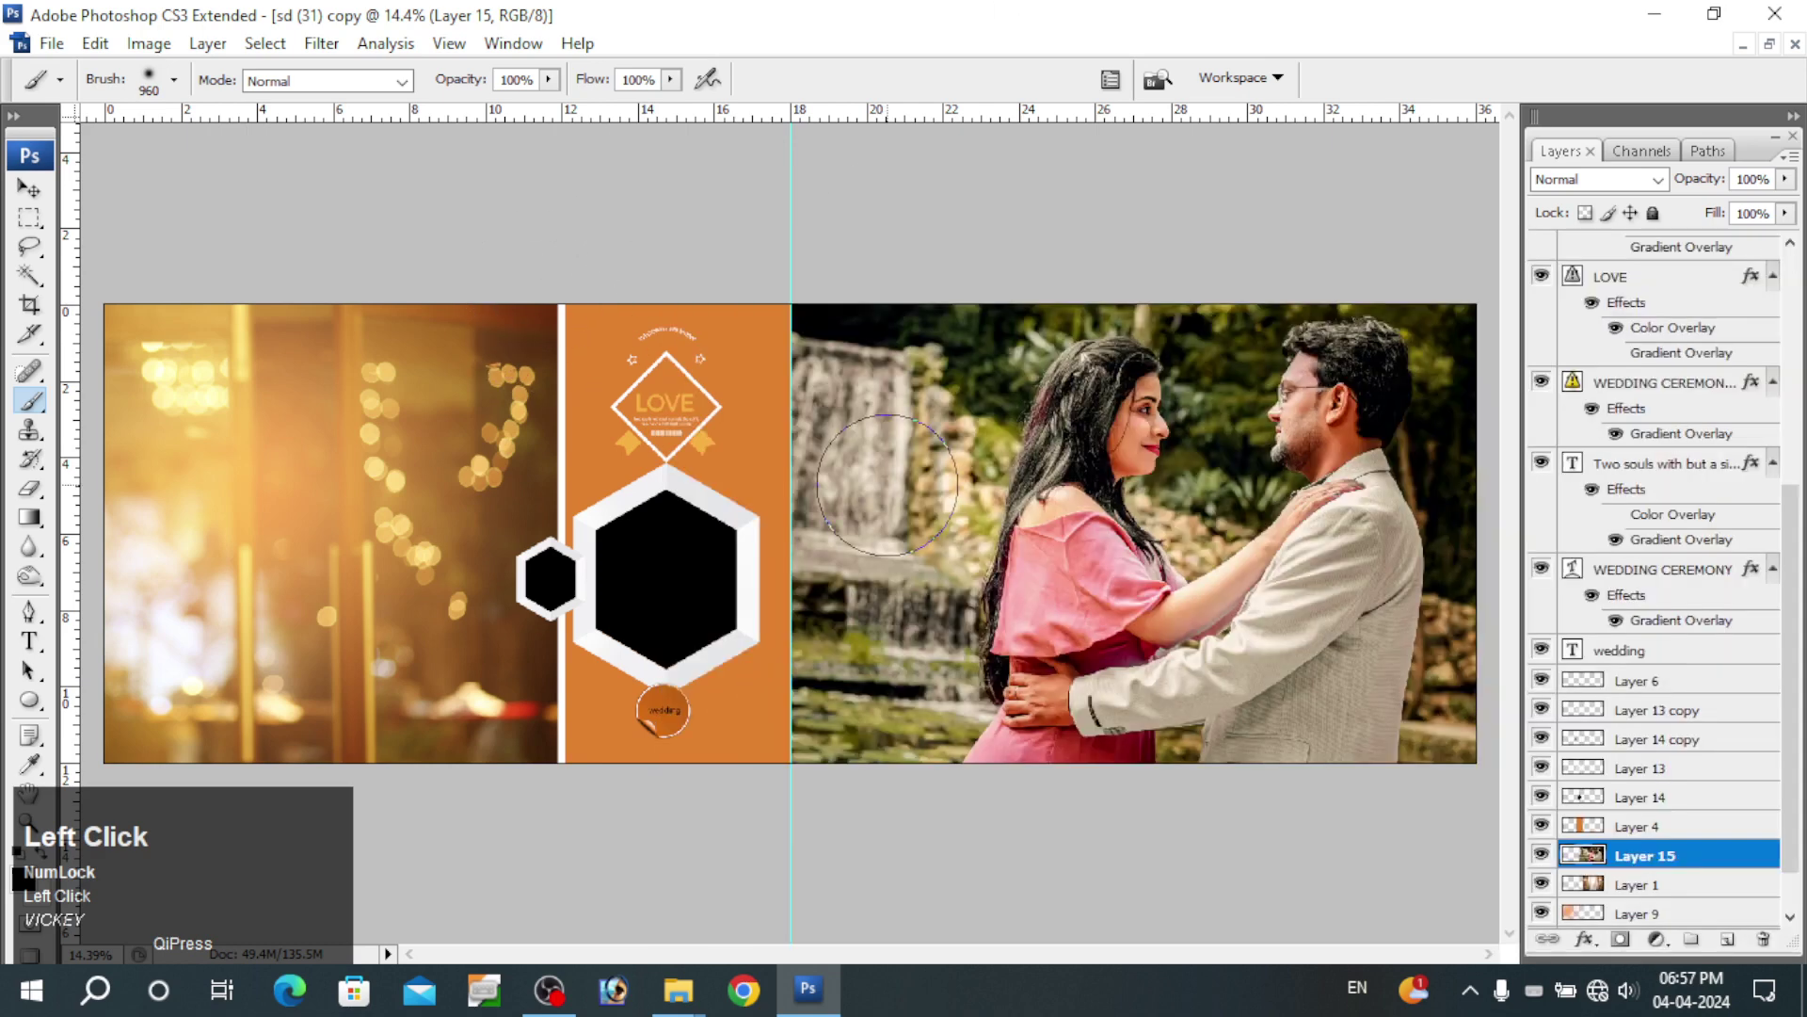
key("]")
key("]")
key("]")
key("]")
key("]")
key("]")
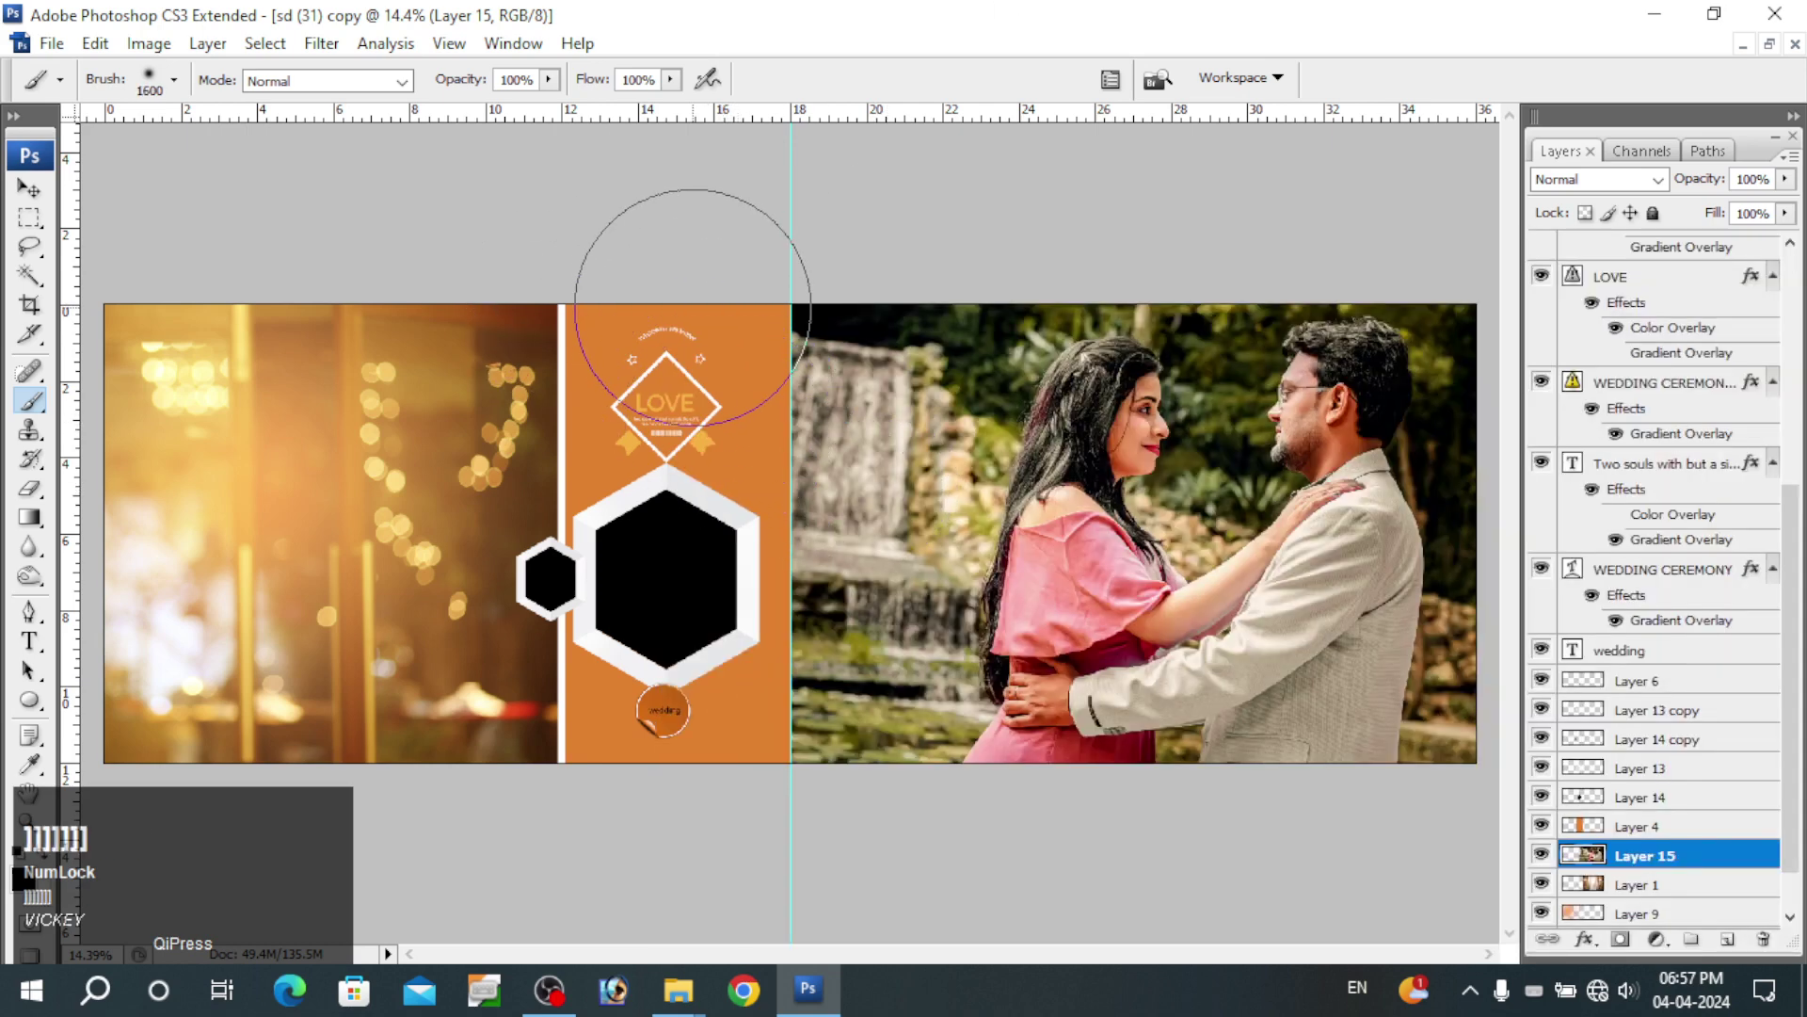
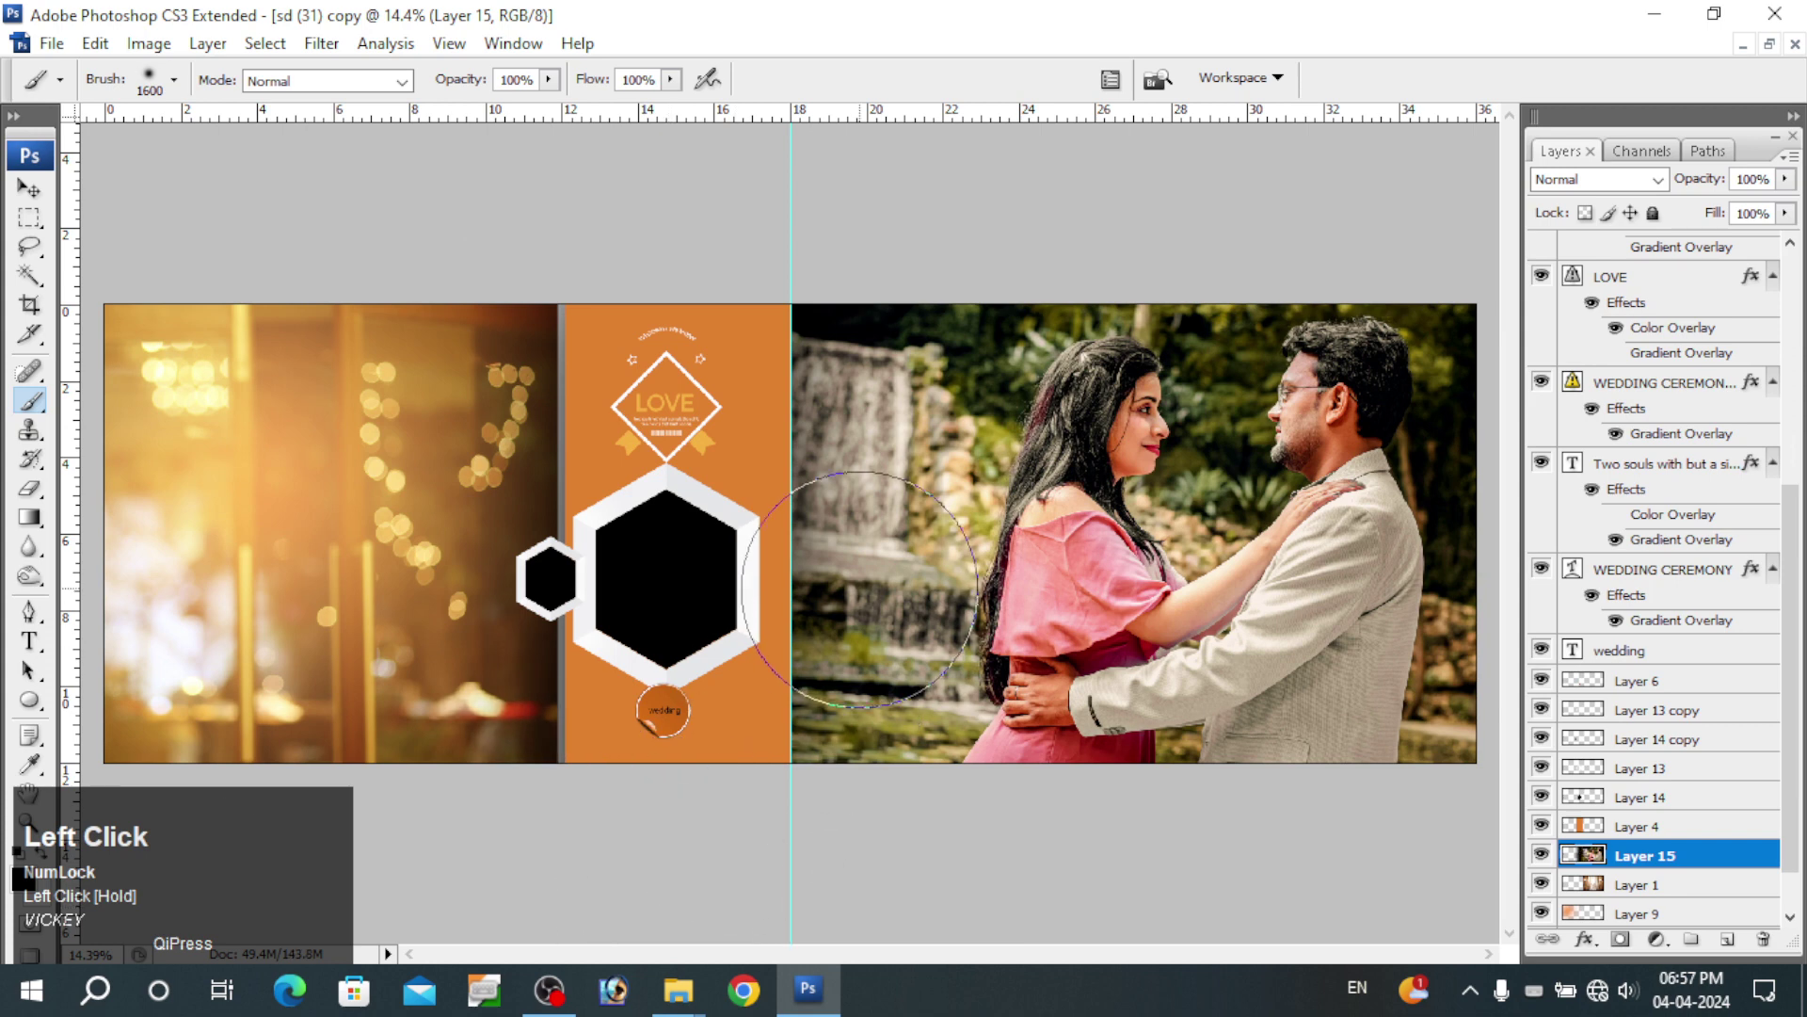
key("ctrl+alt+z")
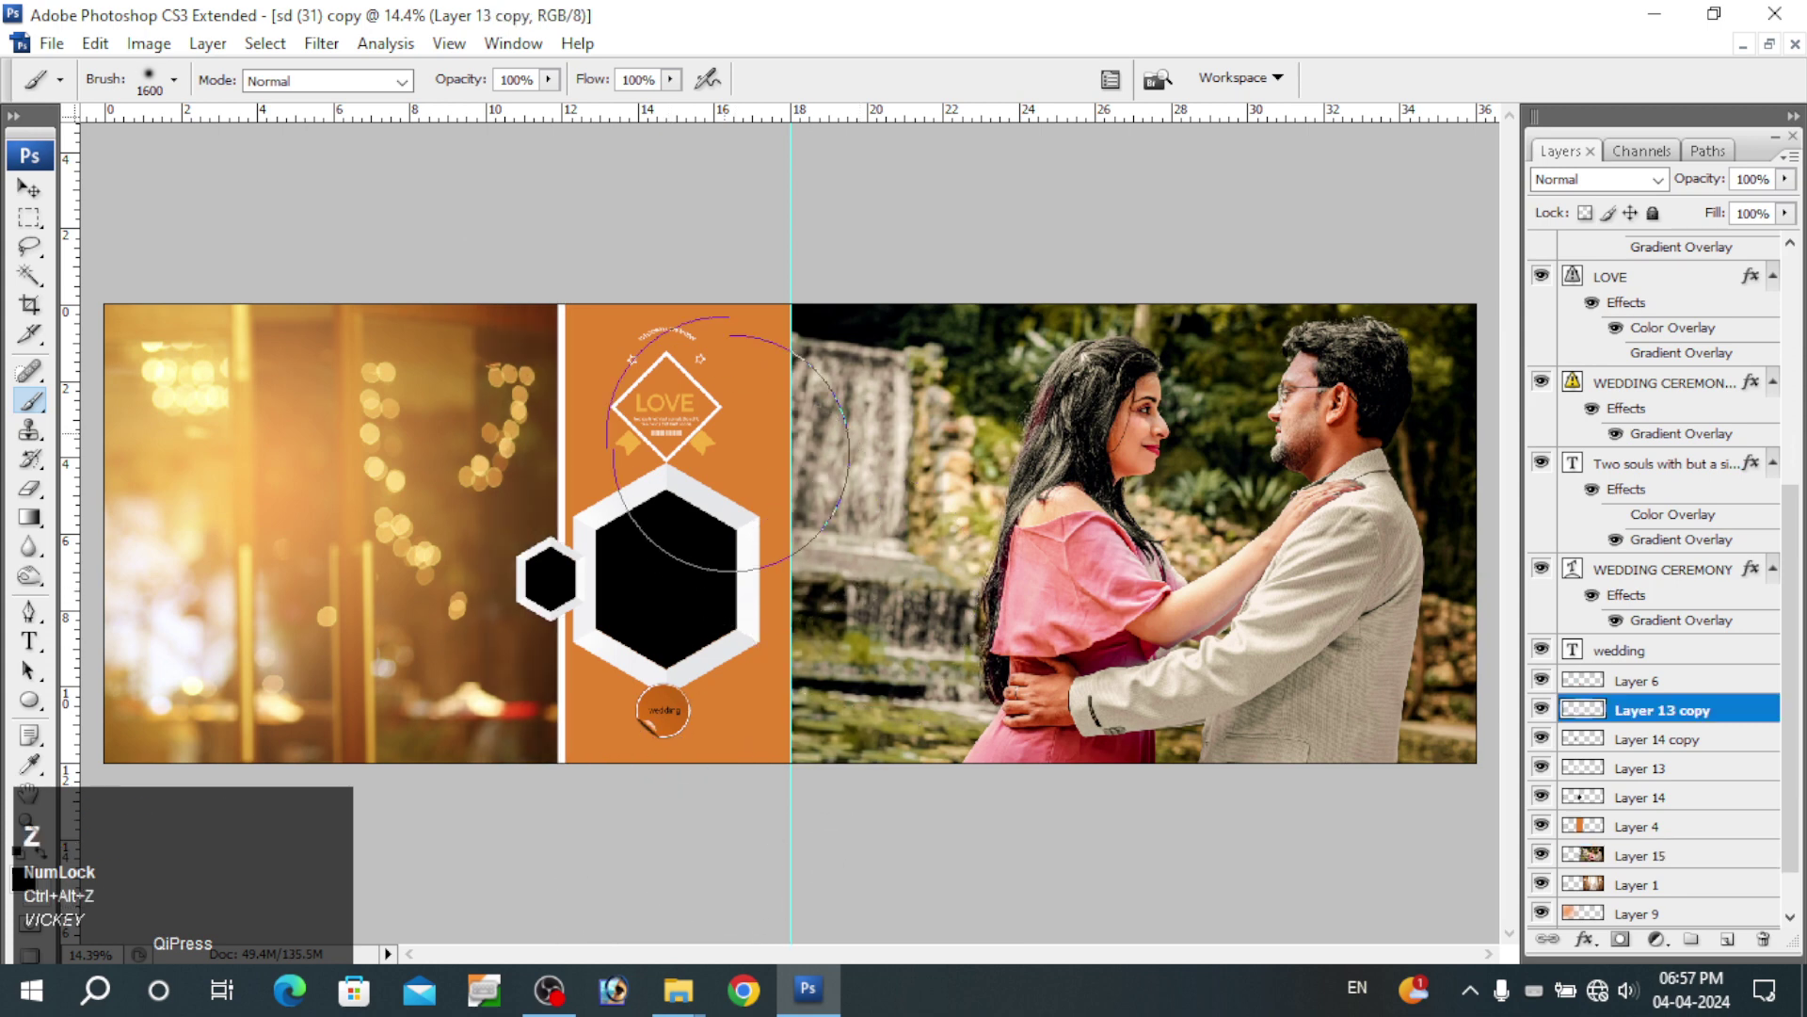
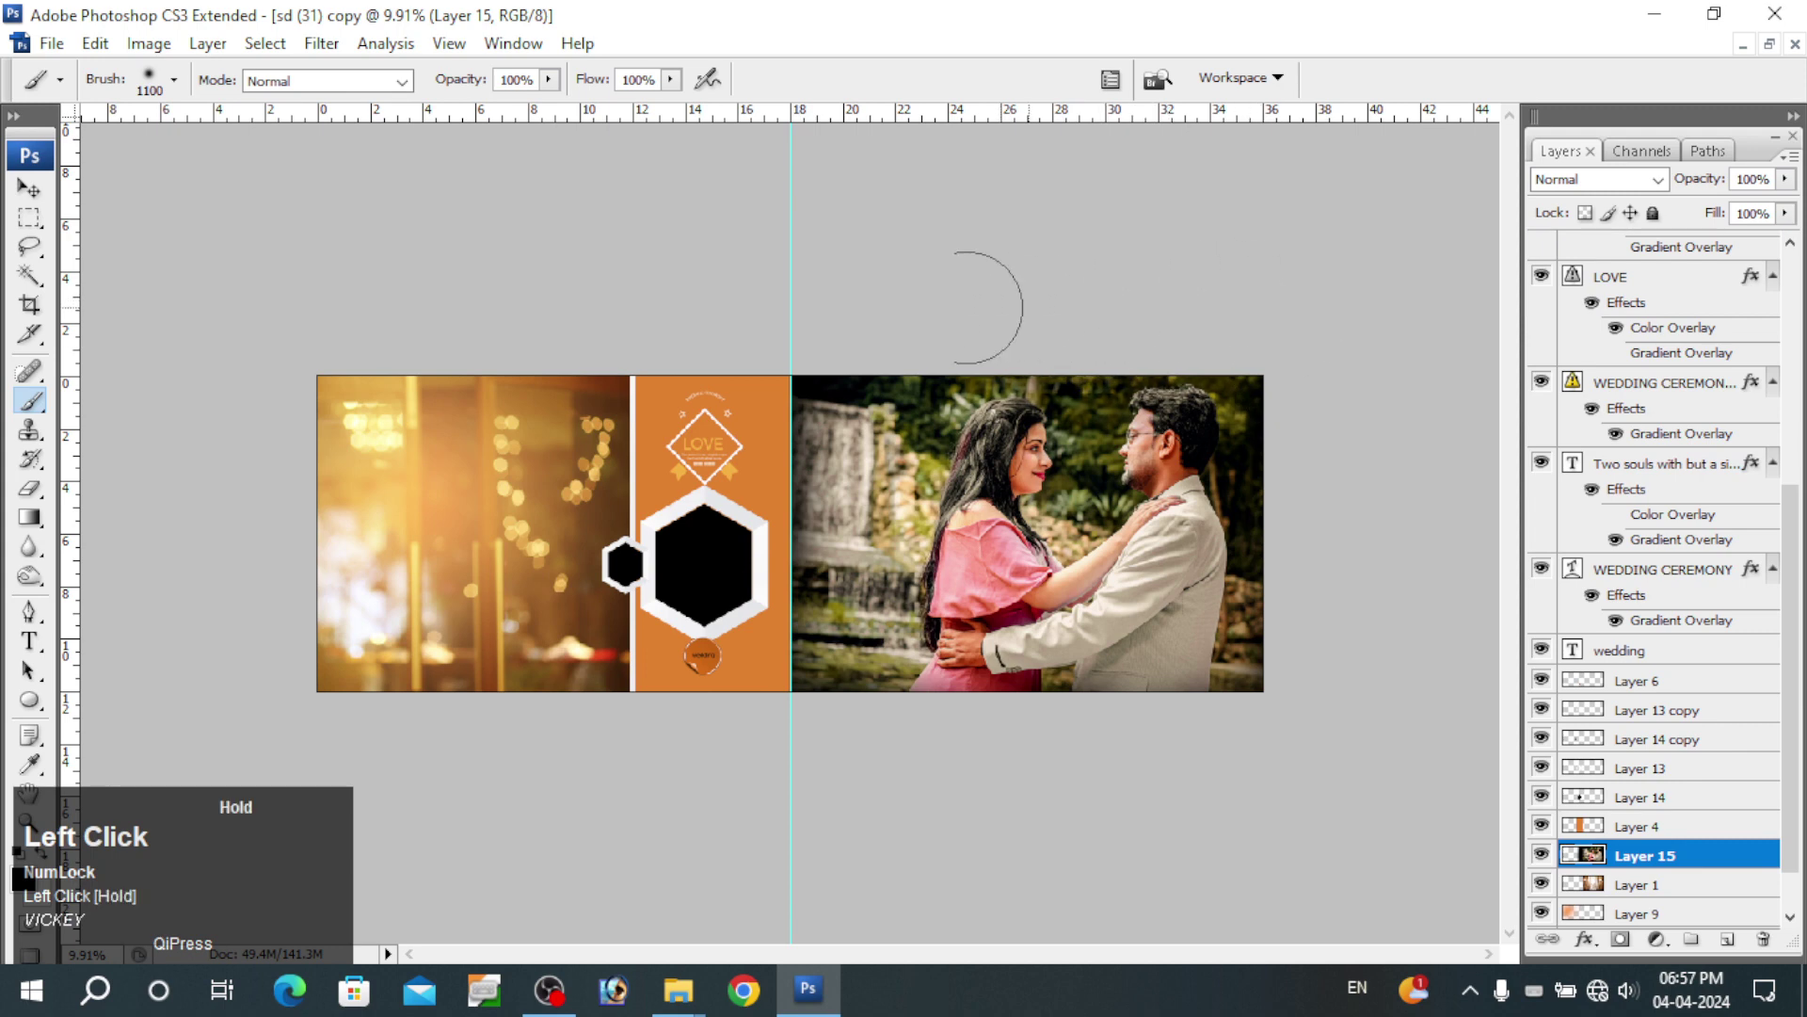
key("space")
right_click(992, 484)
- Fit the spread in the window and ready the Move tool over the small hexagon
left_click(1024, 498)
key("v")
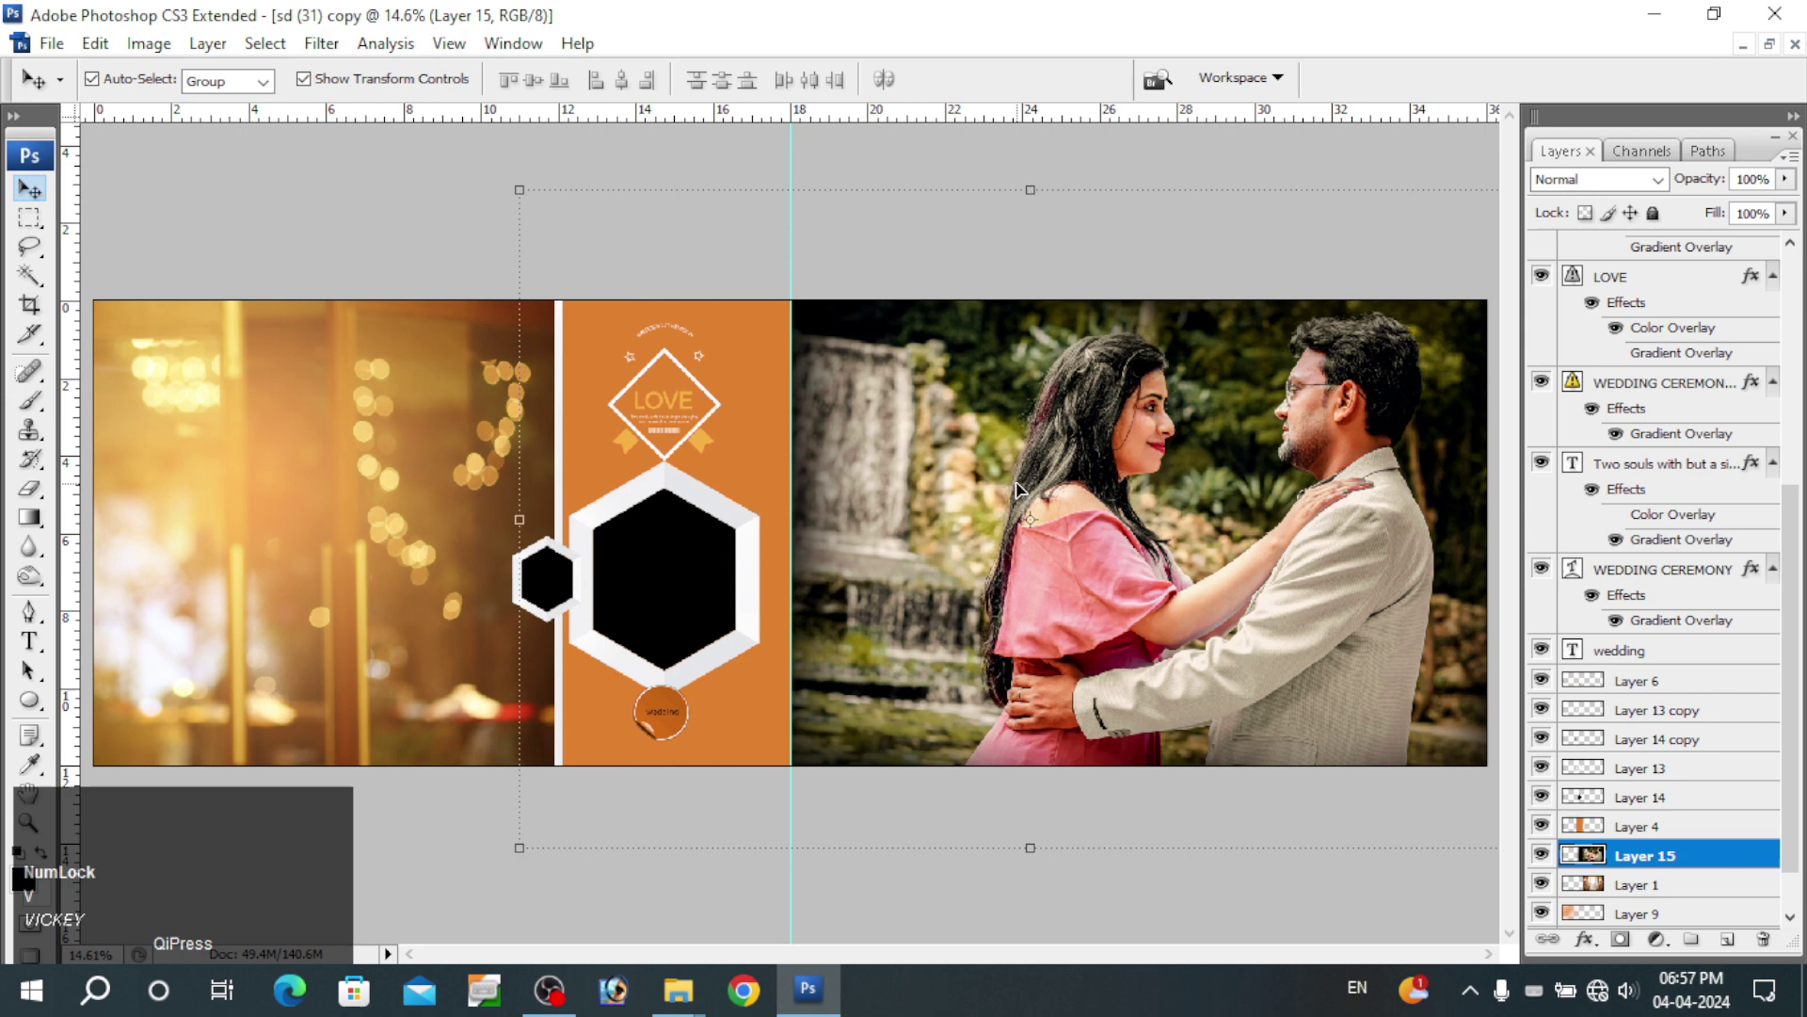
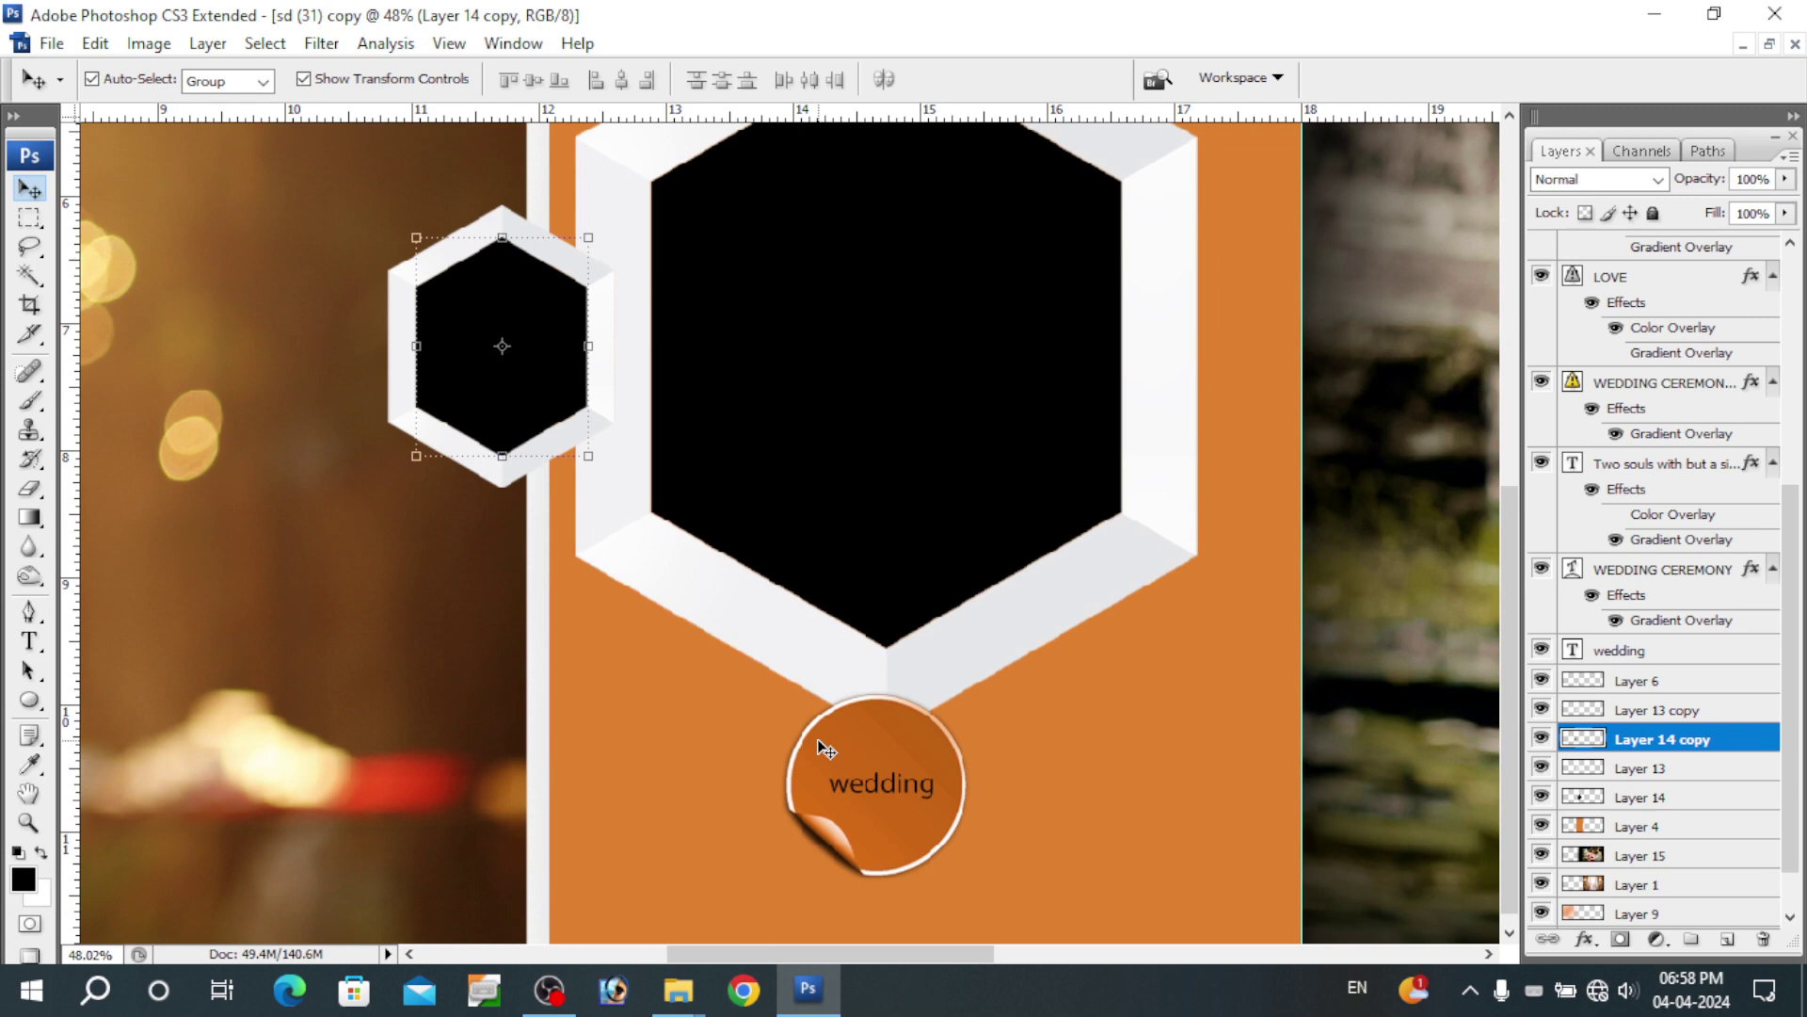
- Load the small hexagon's shape as a selection for the portrait
key("space")
key("alt+s")
key("o")
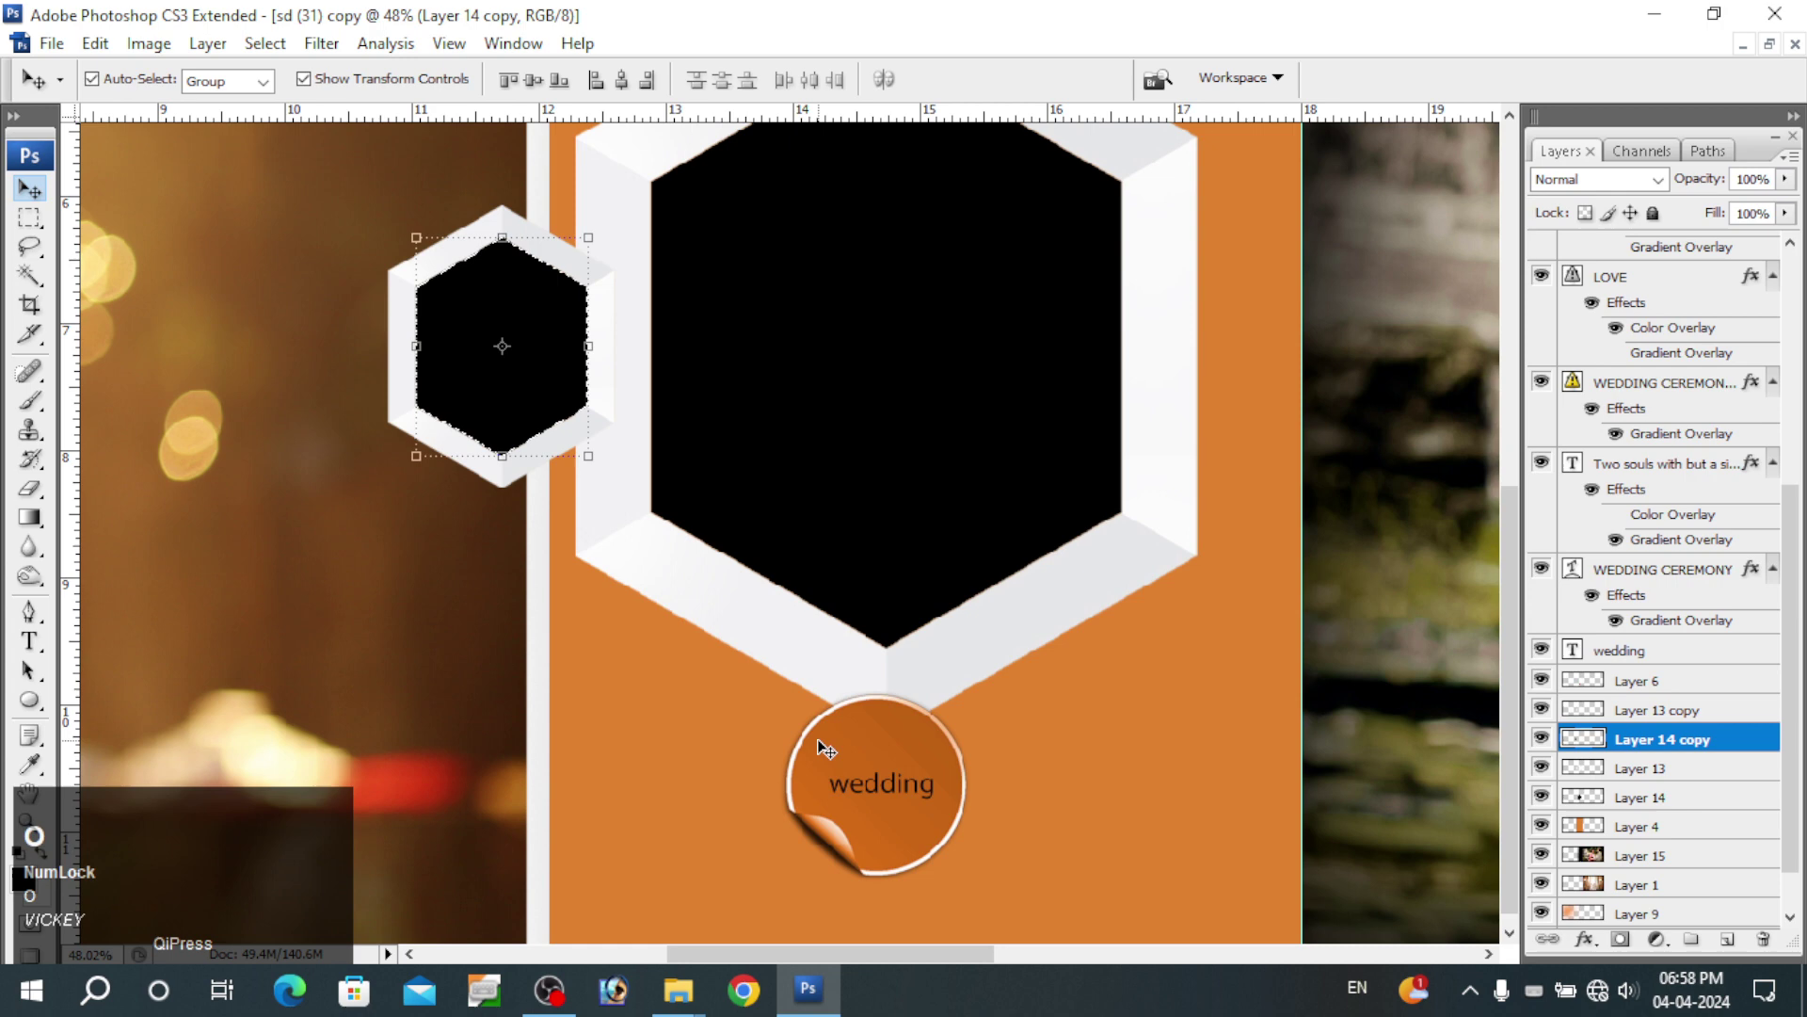
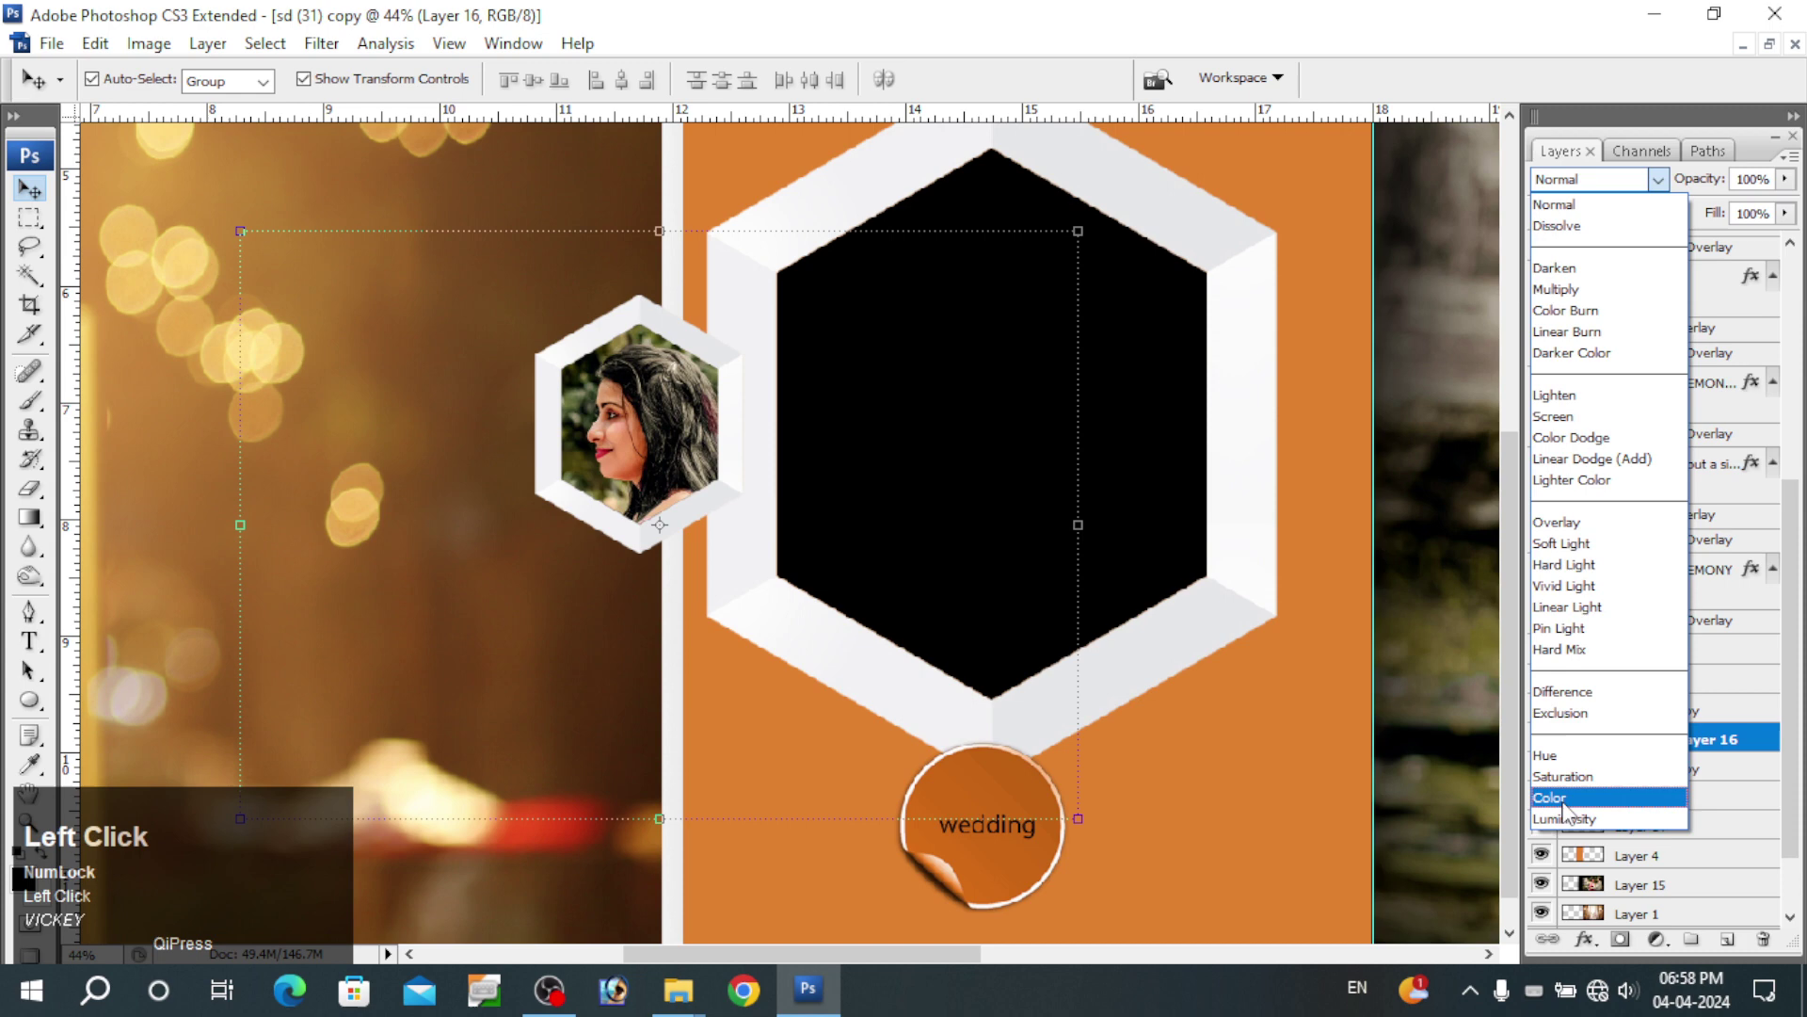
- Set the pasted portrait layer to Color blending, zoom out and select the large hexagon frame
key("space")
right_click(633, 402)
key("space")
left_click(652, 417)
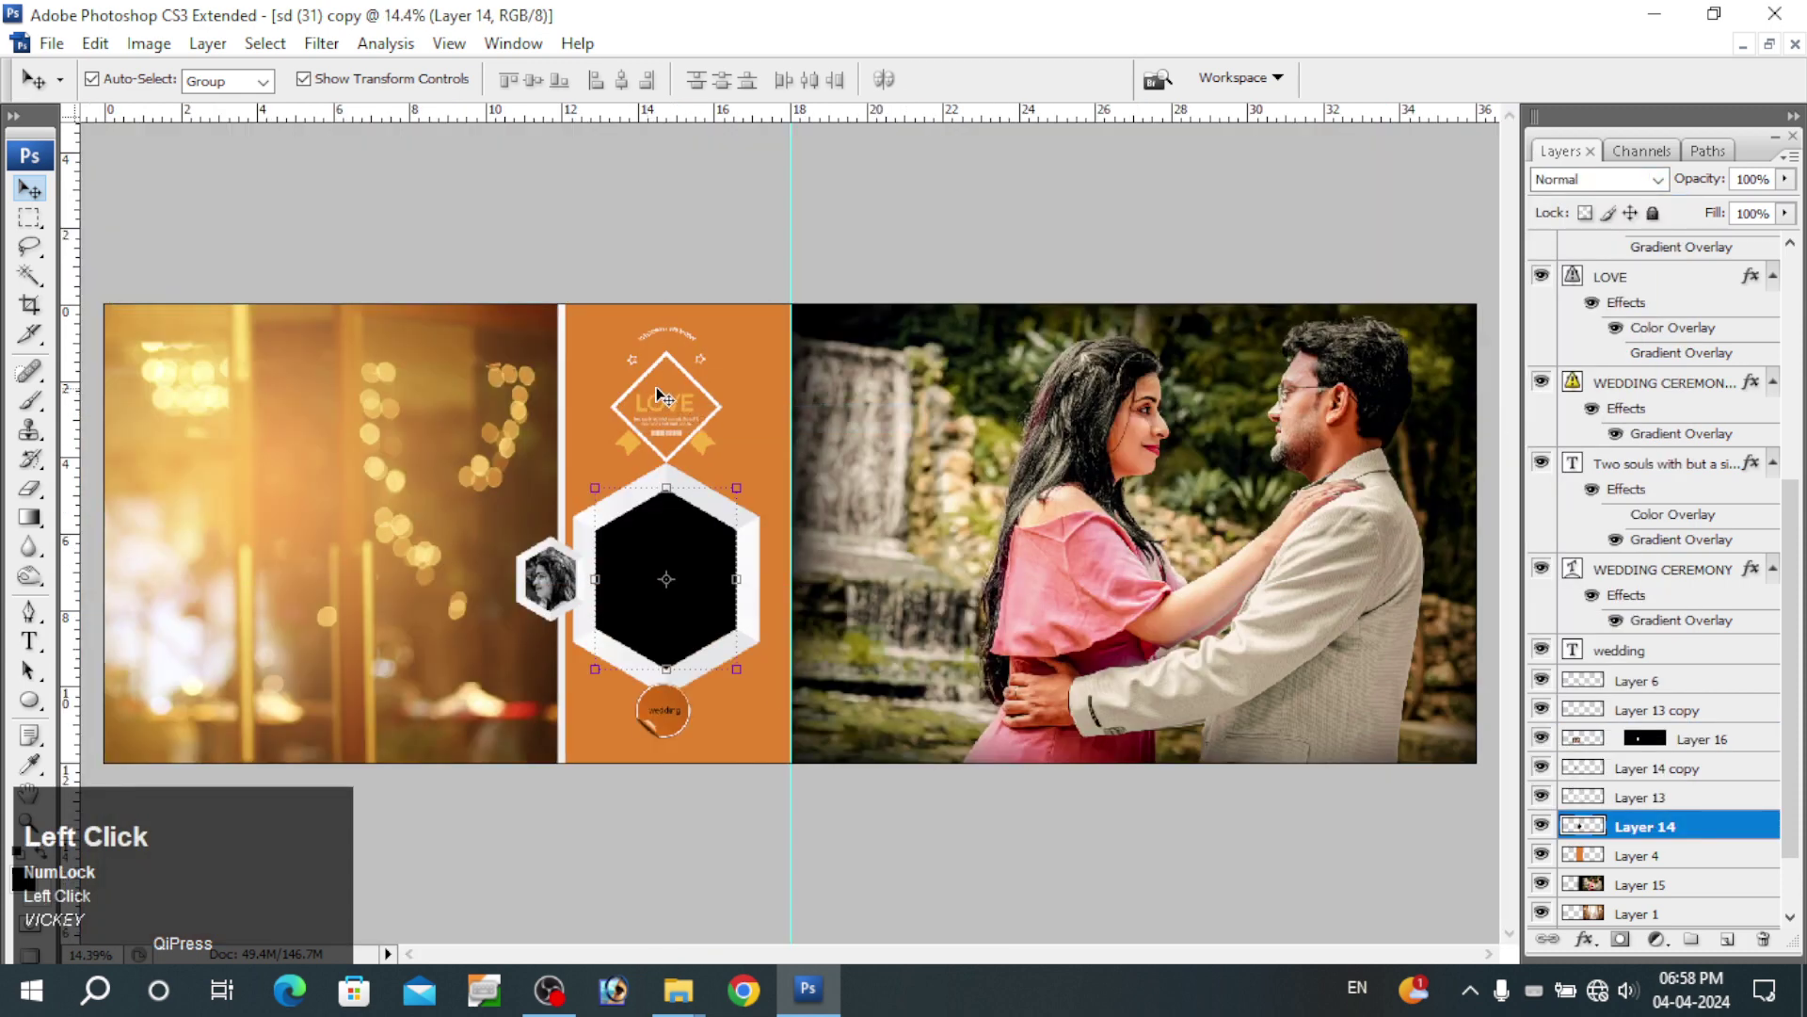
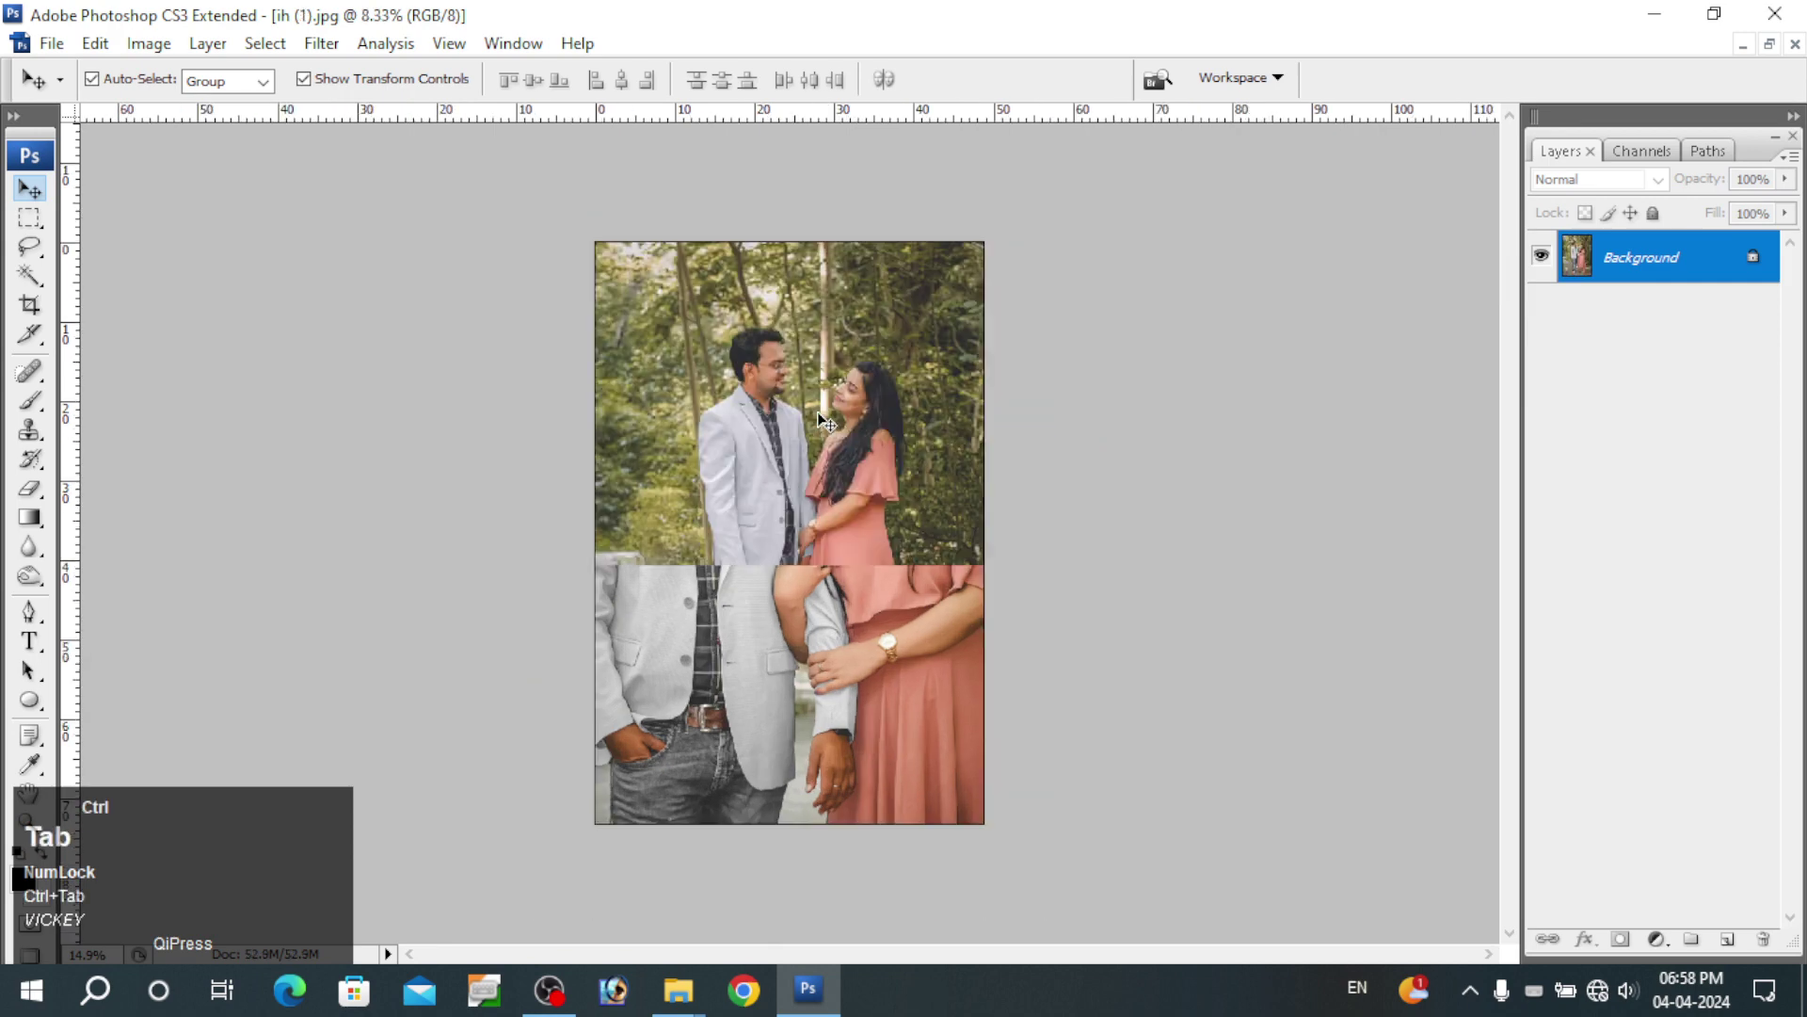
key("space")
right_click(829, 399)
left_click(848, 419)
key("ctrl+Tab")
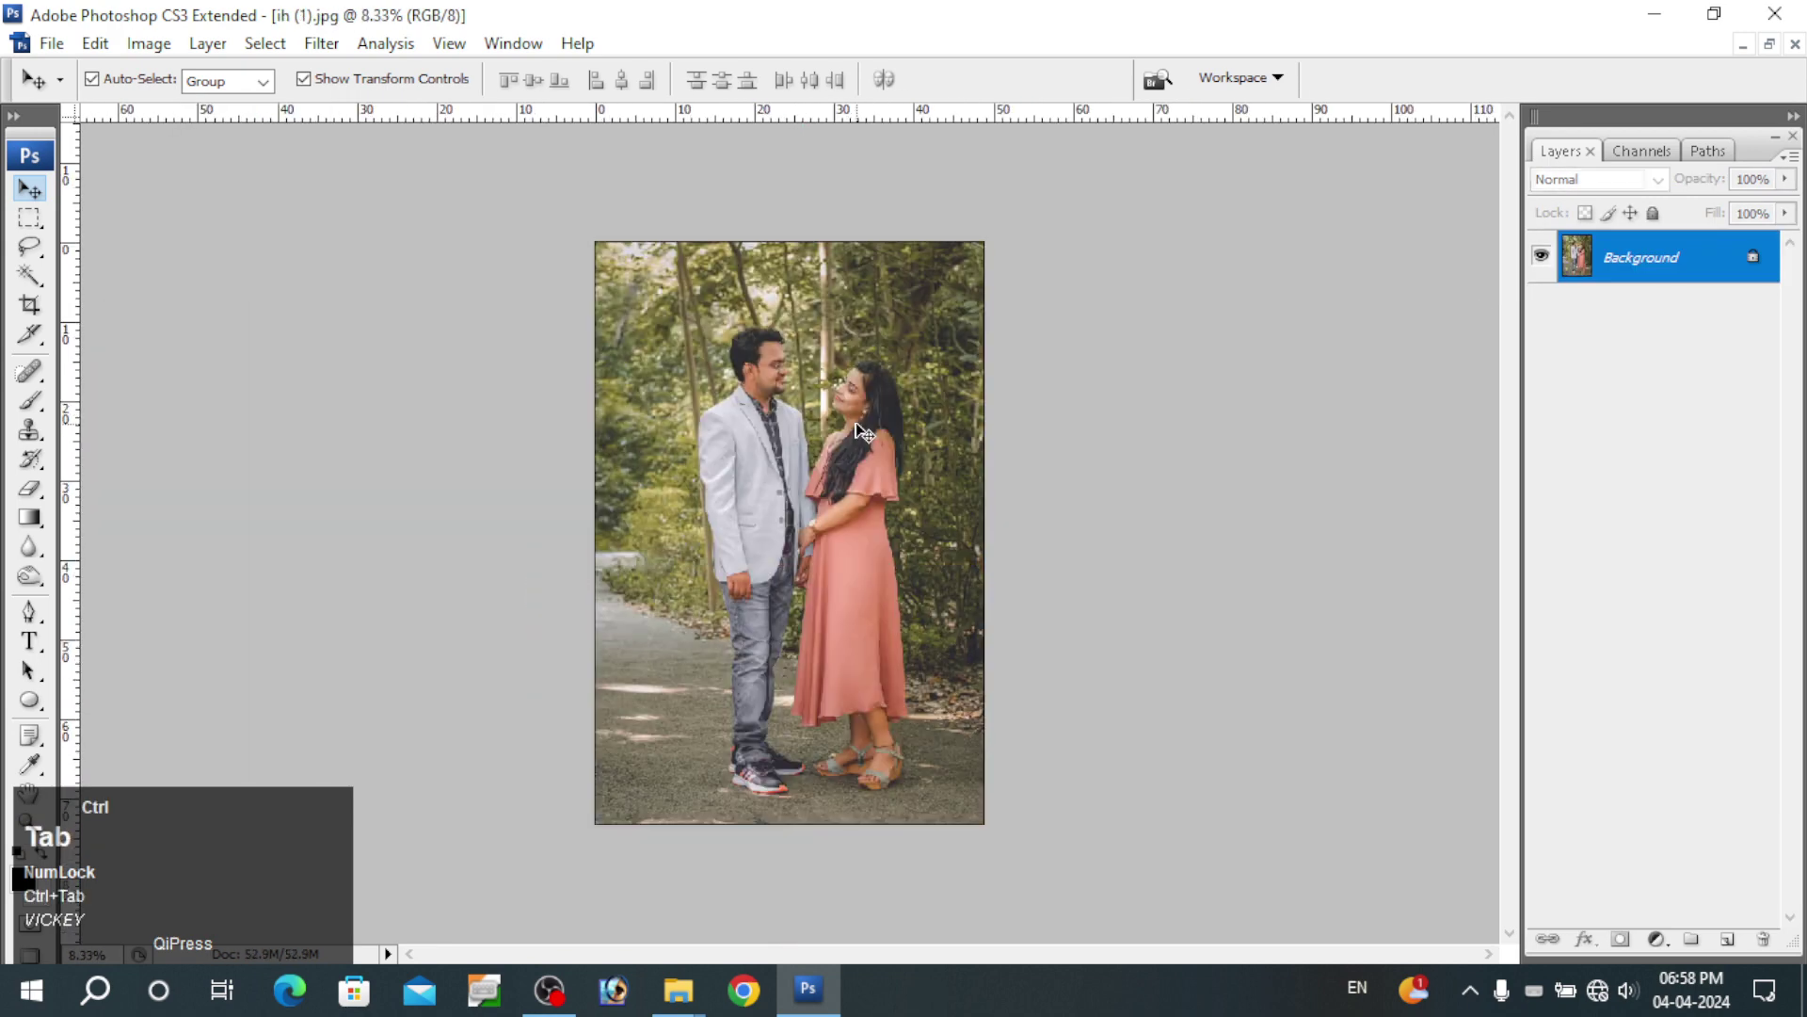
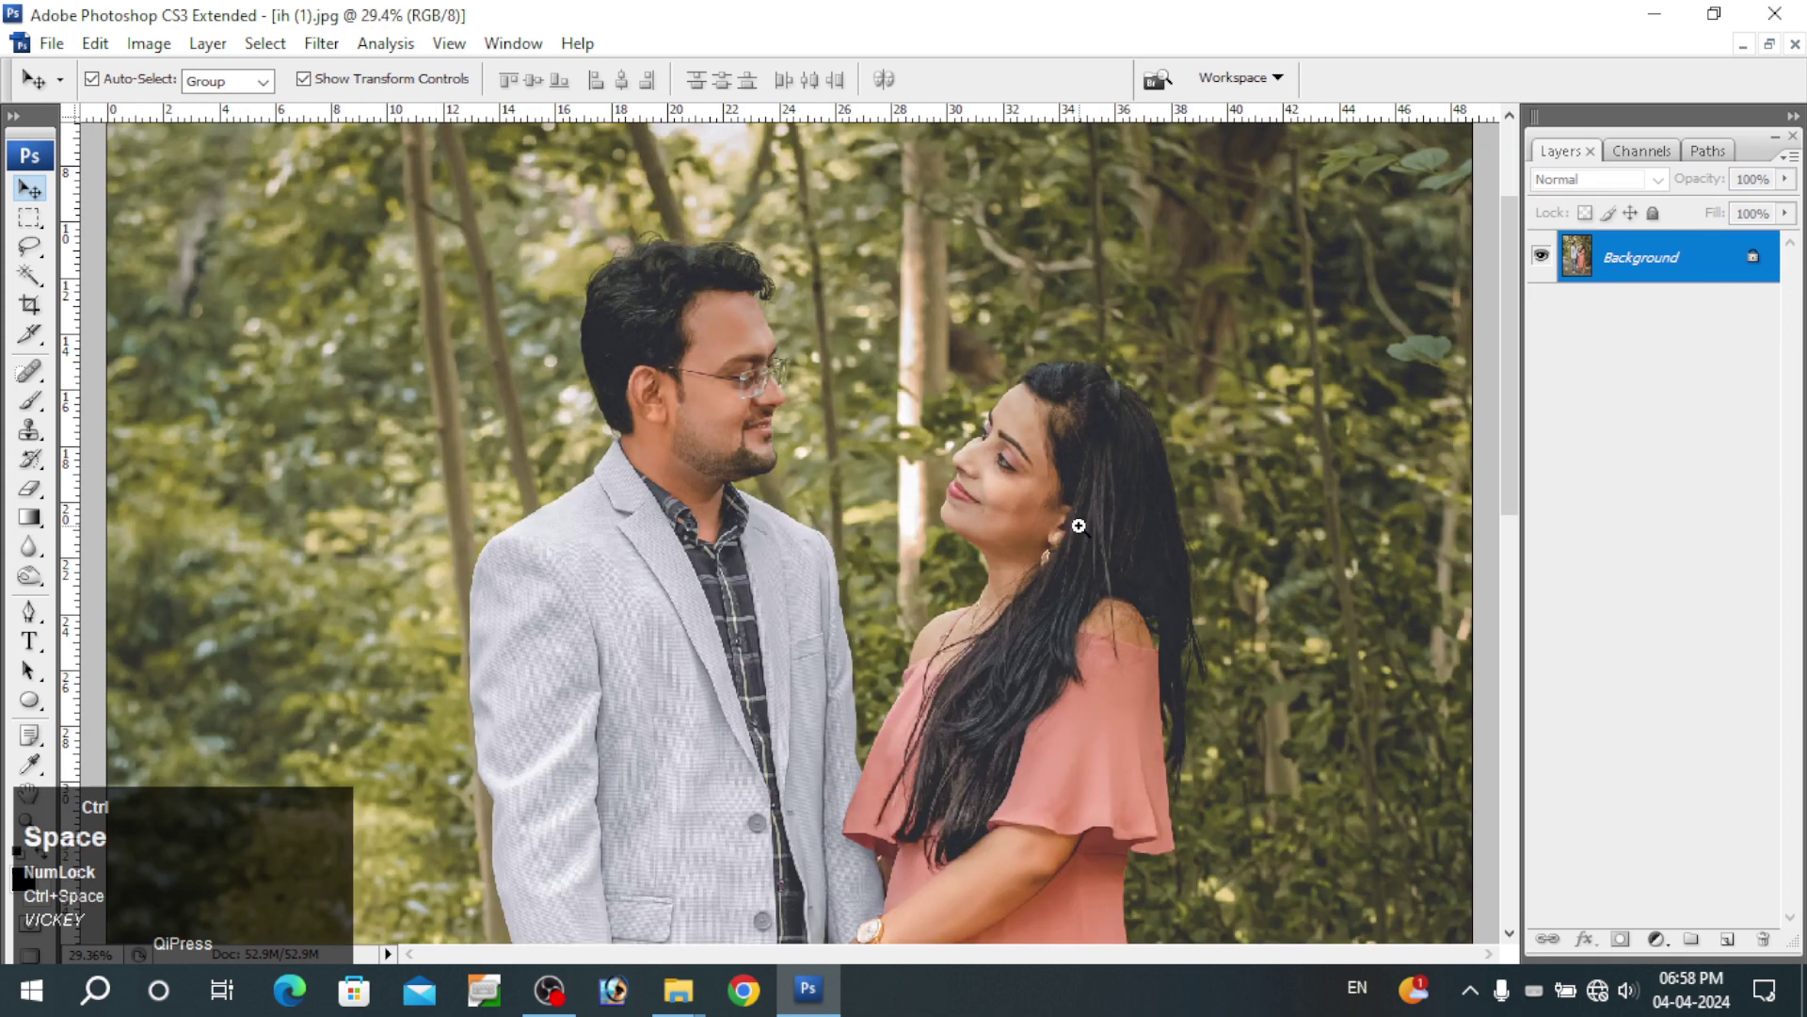
key("ctrl+shift+l")
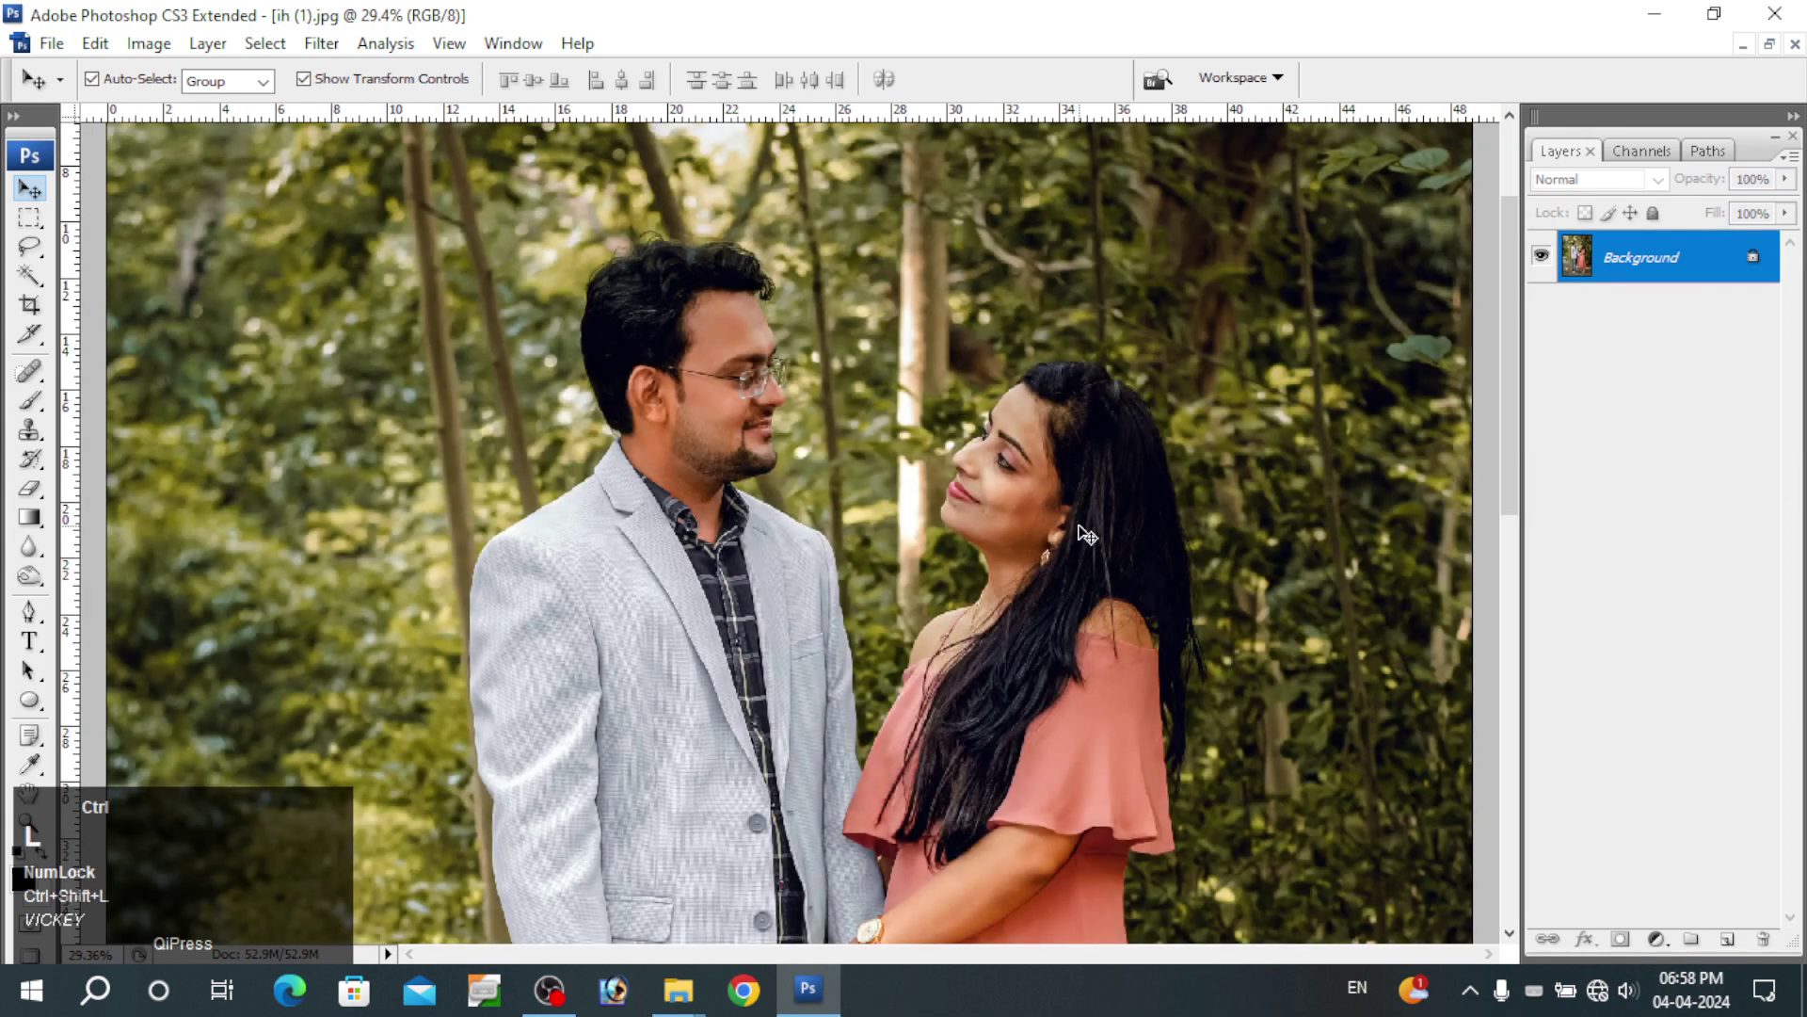
key("ctrl+alt+z")
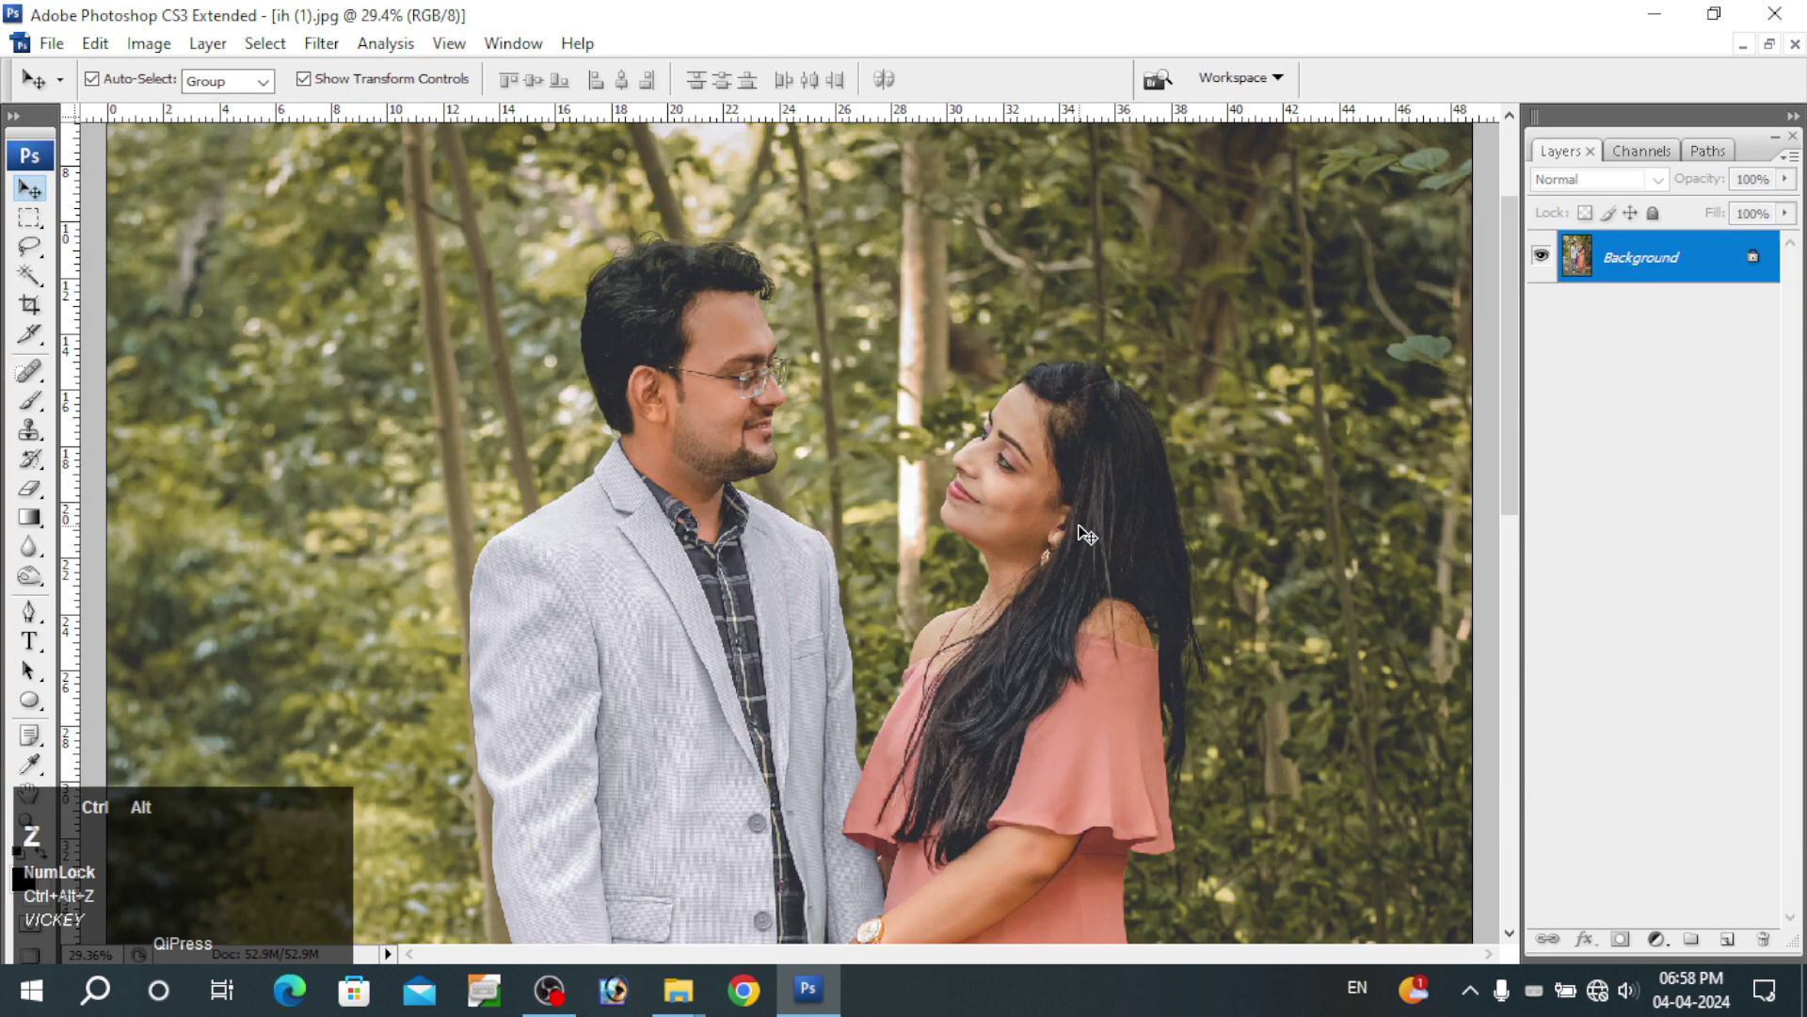
key("ctrl+j")
key("ctrl+shift+l")
key("ctrl+alt+l")
key("alt+i")
key("a")
key("alt+b")
key("alt+a")
key("alt+f")
key("alt+a")
key("alt+c")
key("a")
key("alt+b")
key("ctrl+a")
key("ctrl+c")
key("ctrl+w")
key("n")
key("ctrl+Tab")
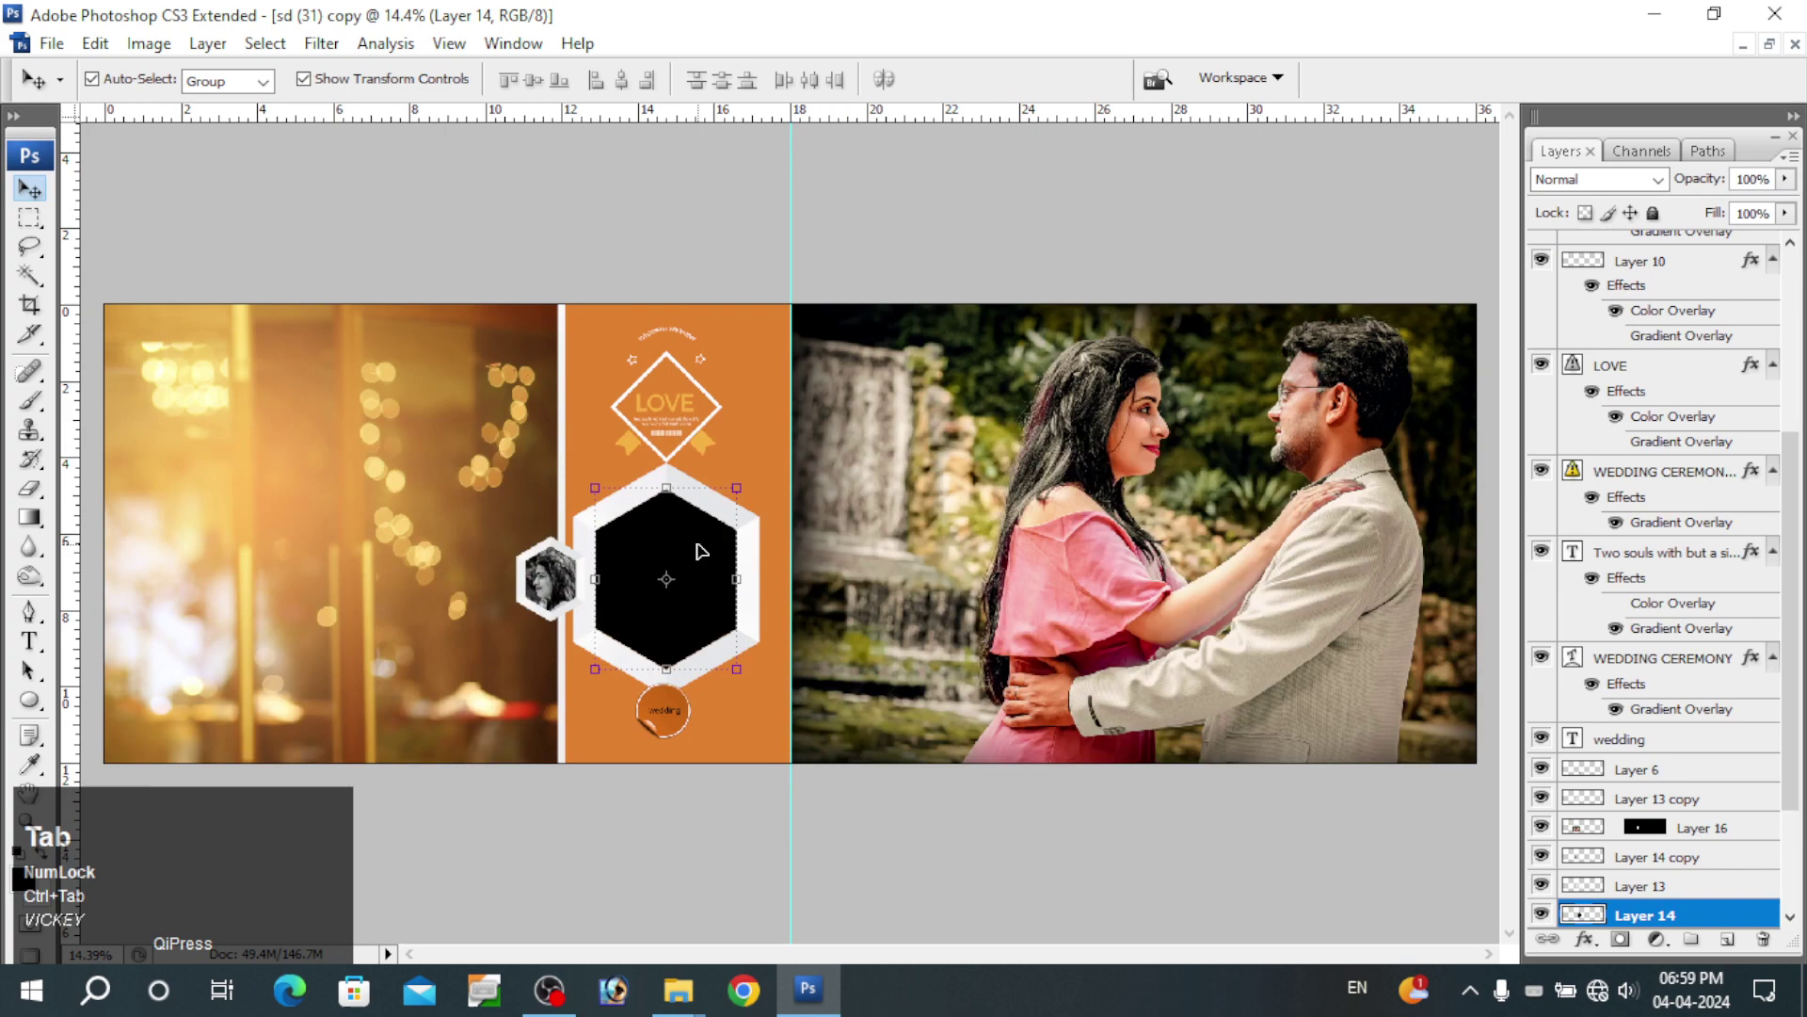
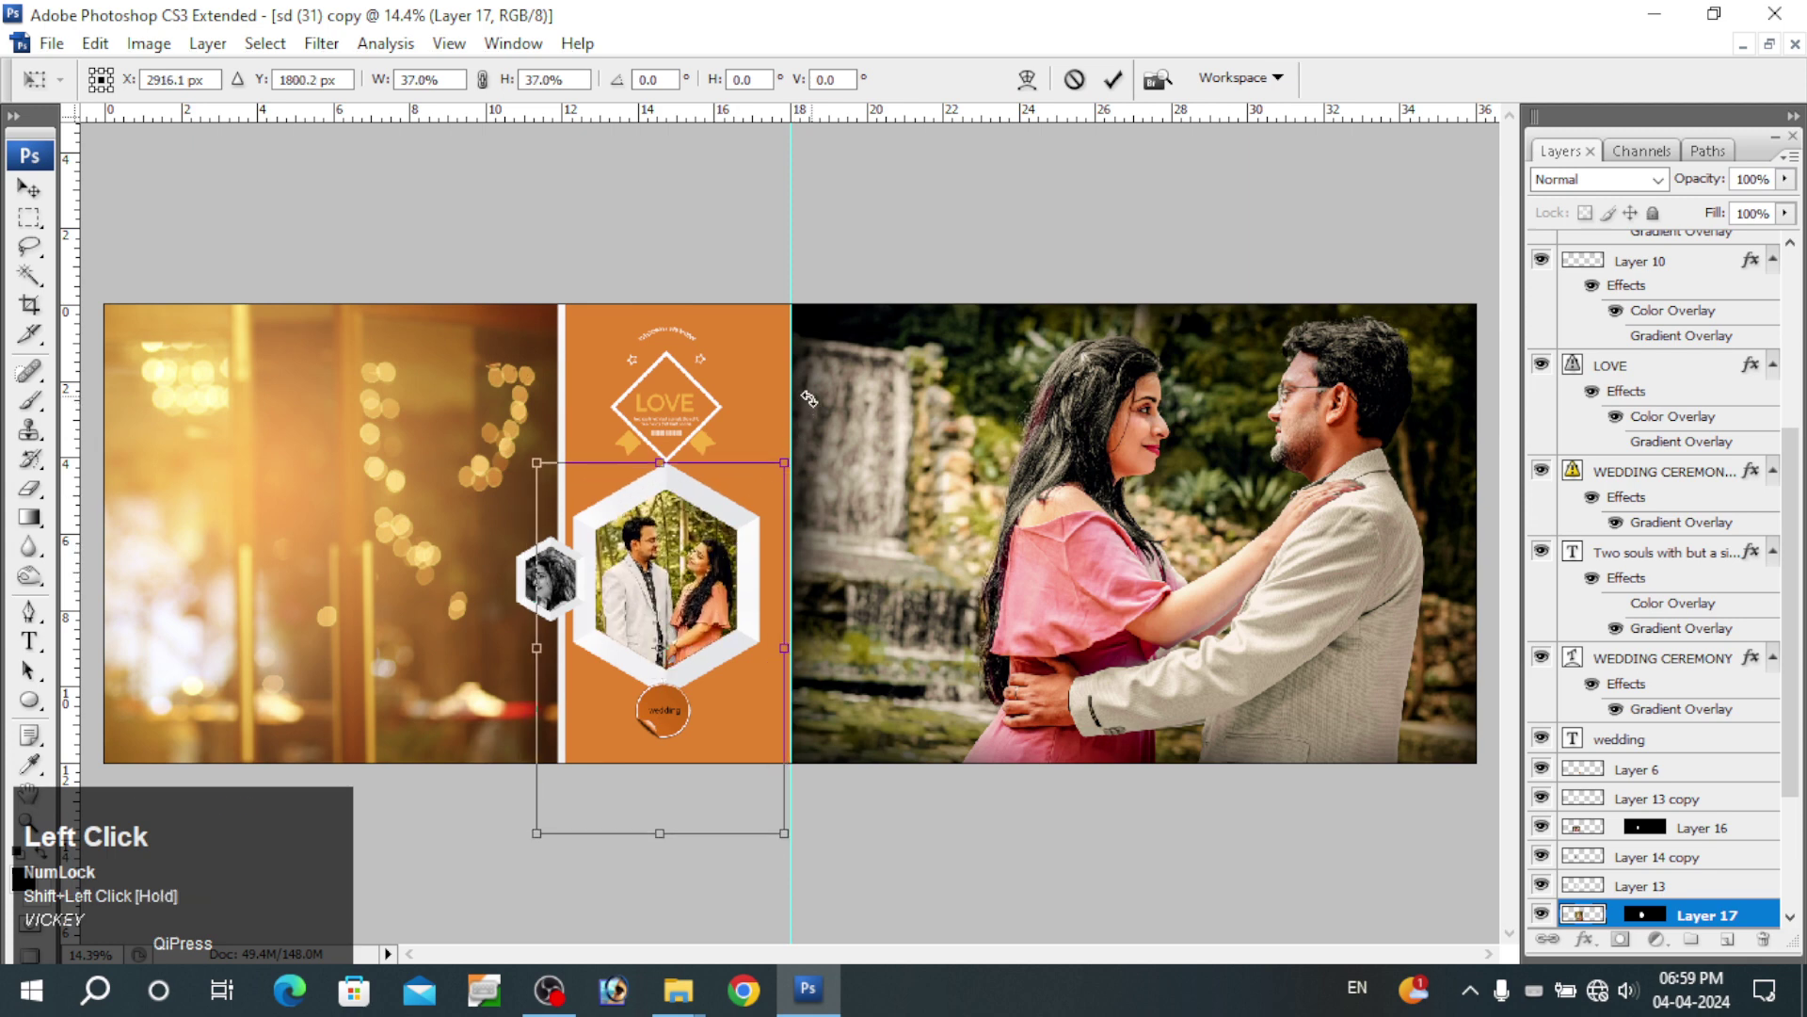
- Commit the forest couple photo's 37% scale inside the large hexagon
key("Left")
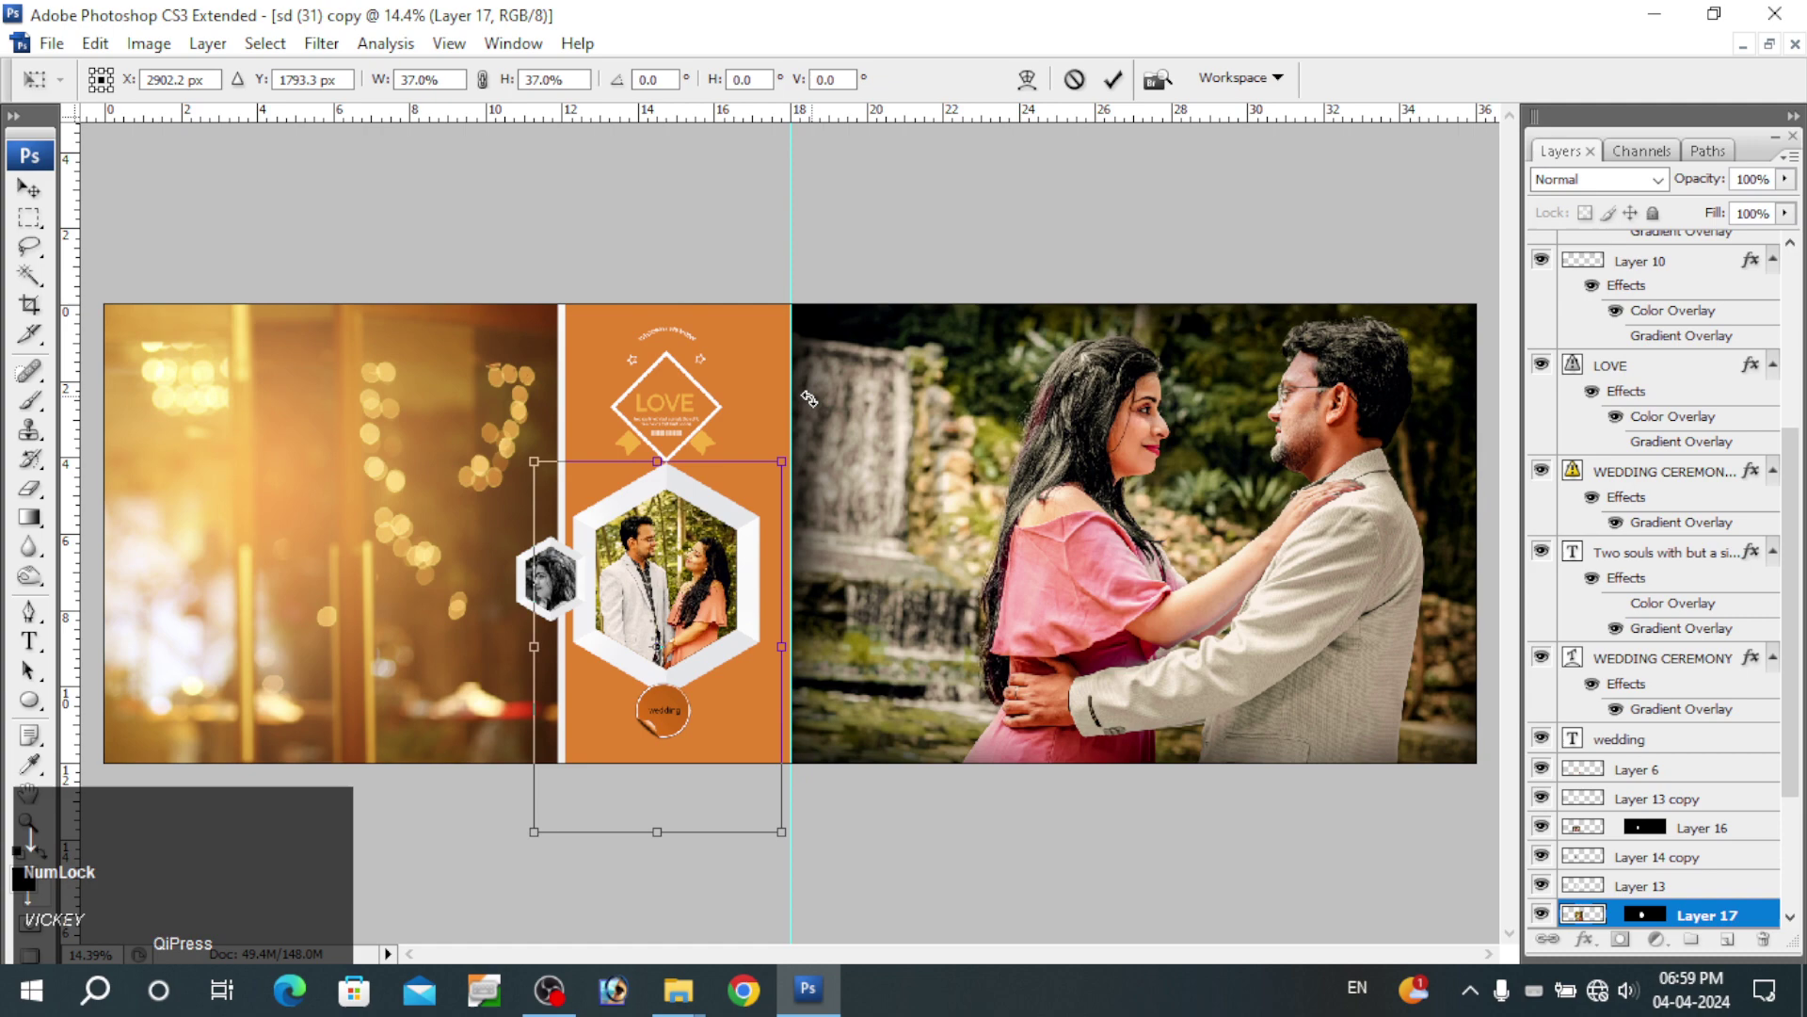
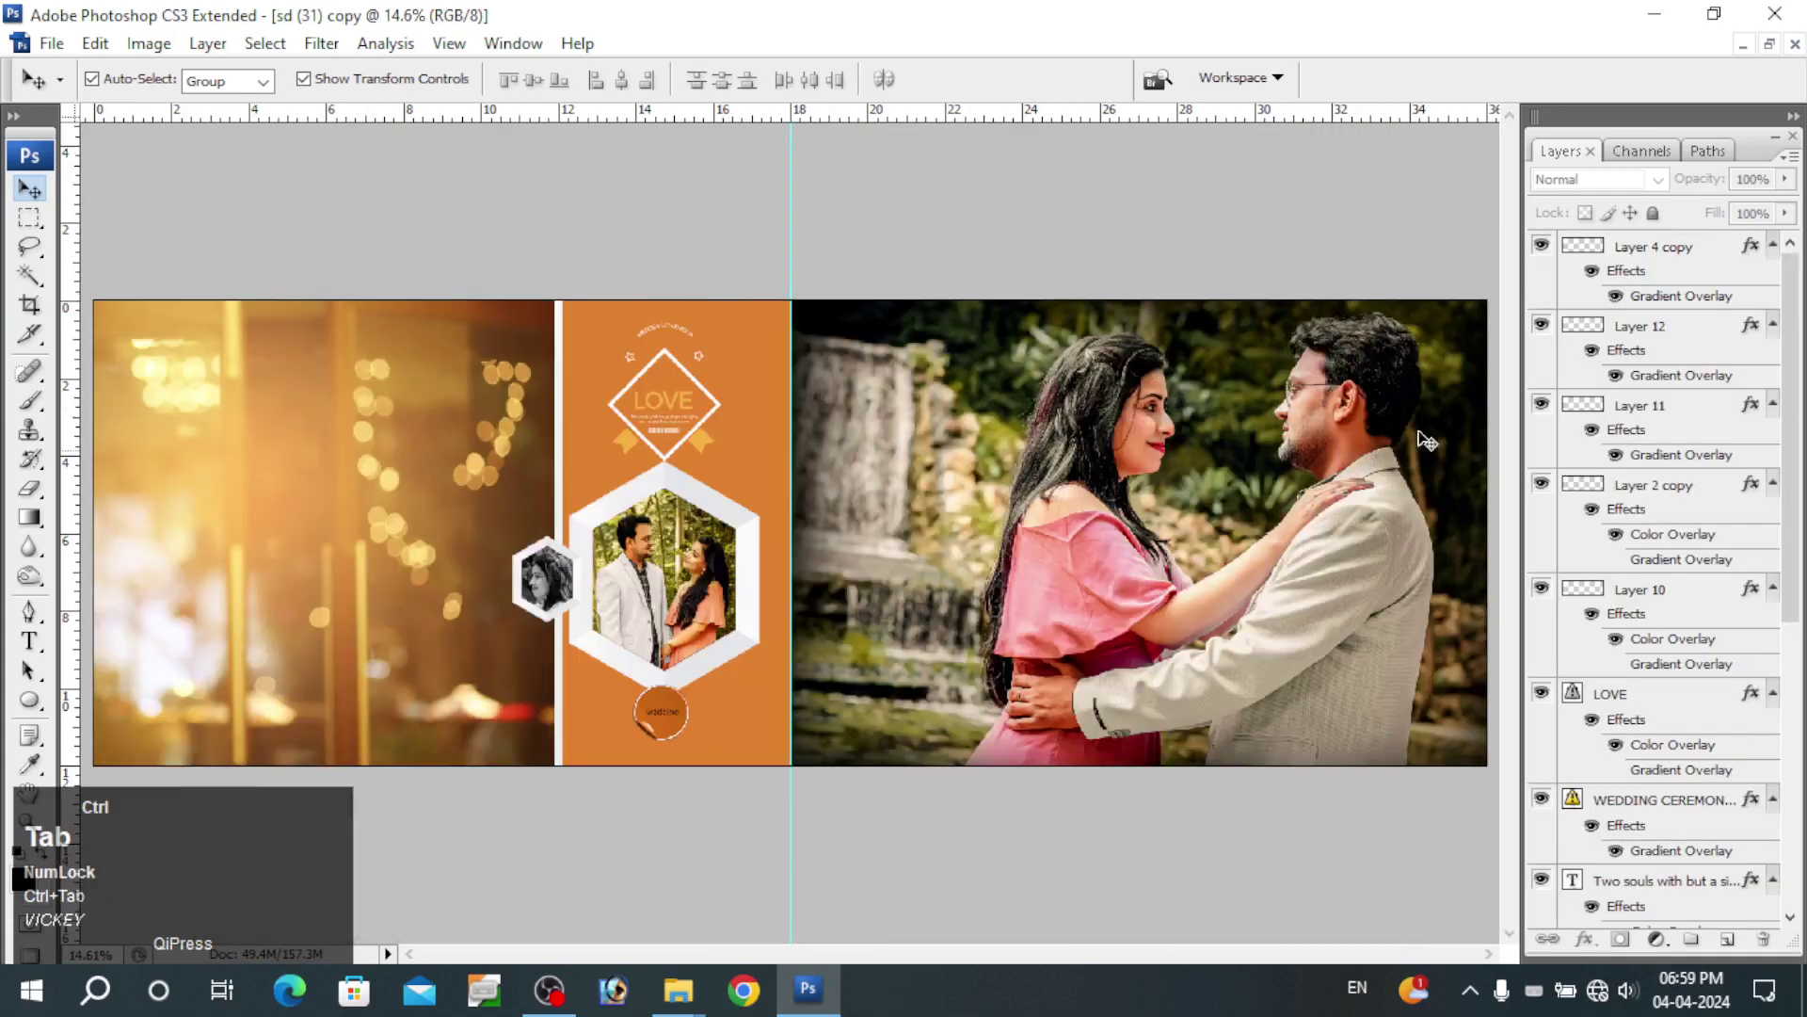
- Switch to ih (3).jpg, duplicate its layer and apply Auto Levels
key("ctrl+Tab")
key("space")
key("ctrl+space")
key("ctrl+j")
key("space")
left_click(721, 532)
key("space")
key("ctrl+shift+l")
key("ctrl+alt+l")
key("Return")
- Apply a Photo Filter adjustment and fade it to 32%
key("alt+i")
key("alt+a")
key("alt+f")
key("alt+a")
key("alt+f")
key("ctrl+shift+f")
type("32")
- Apply a Brightness/Contrast adjustment and fade it to 34%
key("alt+i")
key("alt+a")
key("alt+c")
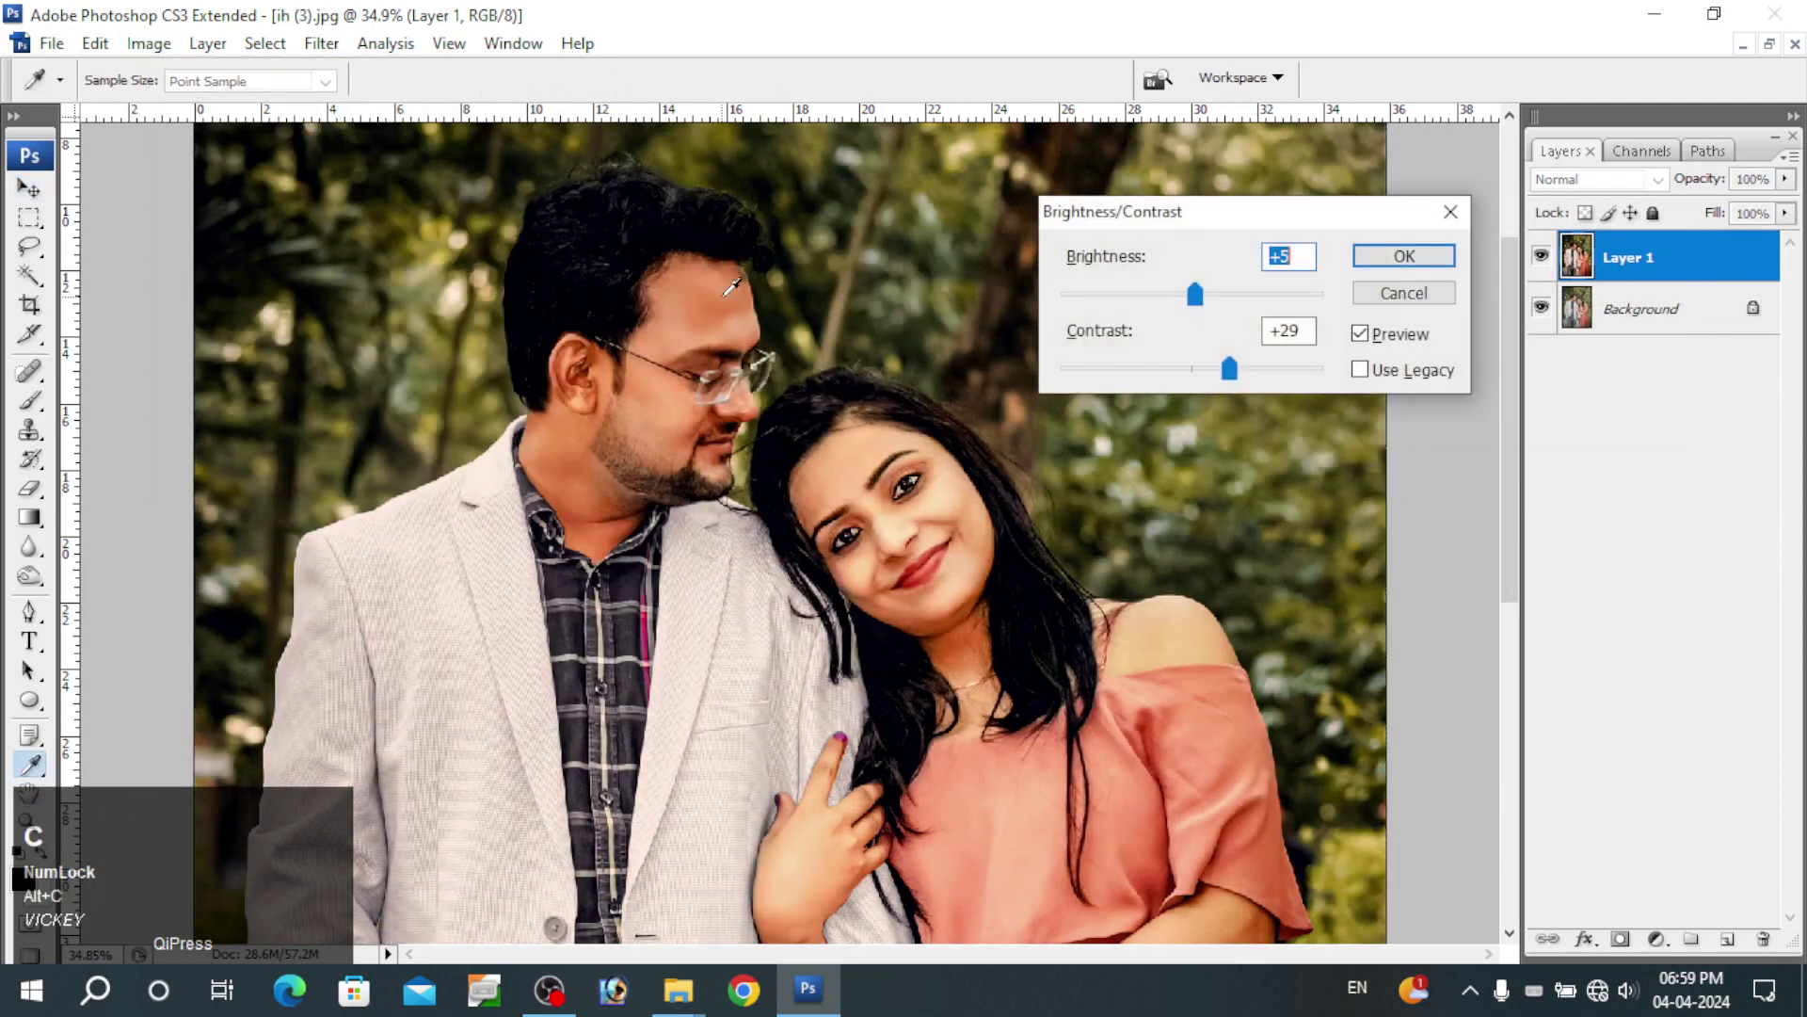
key("ctrl+shift+f")
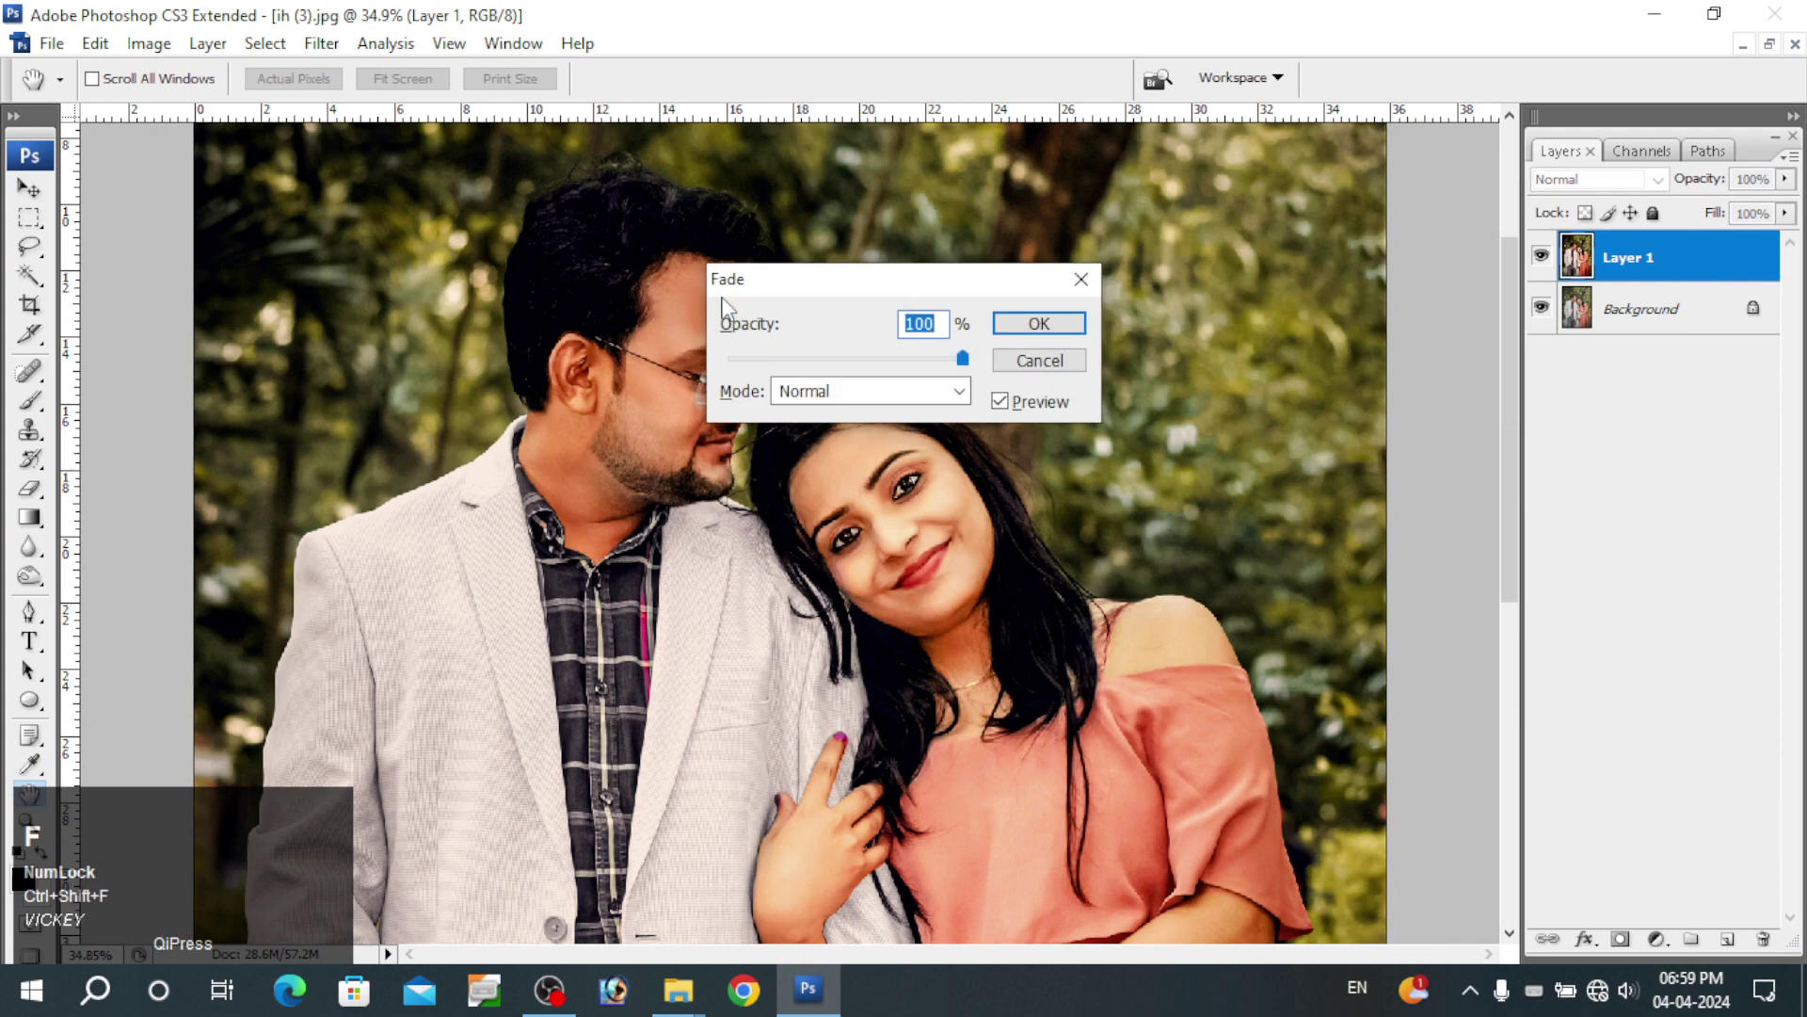
type("3 rl+Shift+F")
type("4")
- Apply a Color Balance adjustment and fade it to 34%
key("alt+i")
key("alt+a")
key("alt+b")
key("alt+a")
key("alt+b")
key("ctrl+shift+f")
type("34")
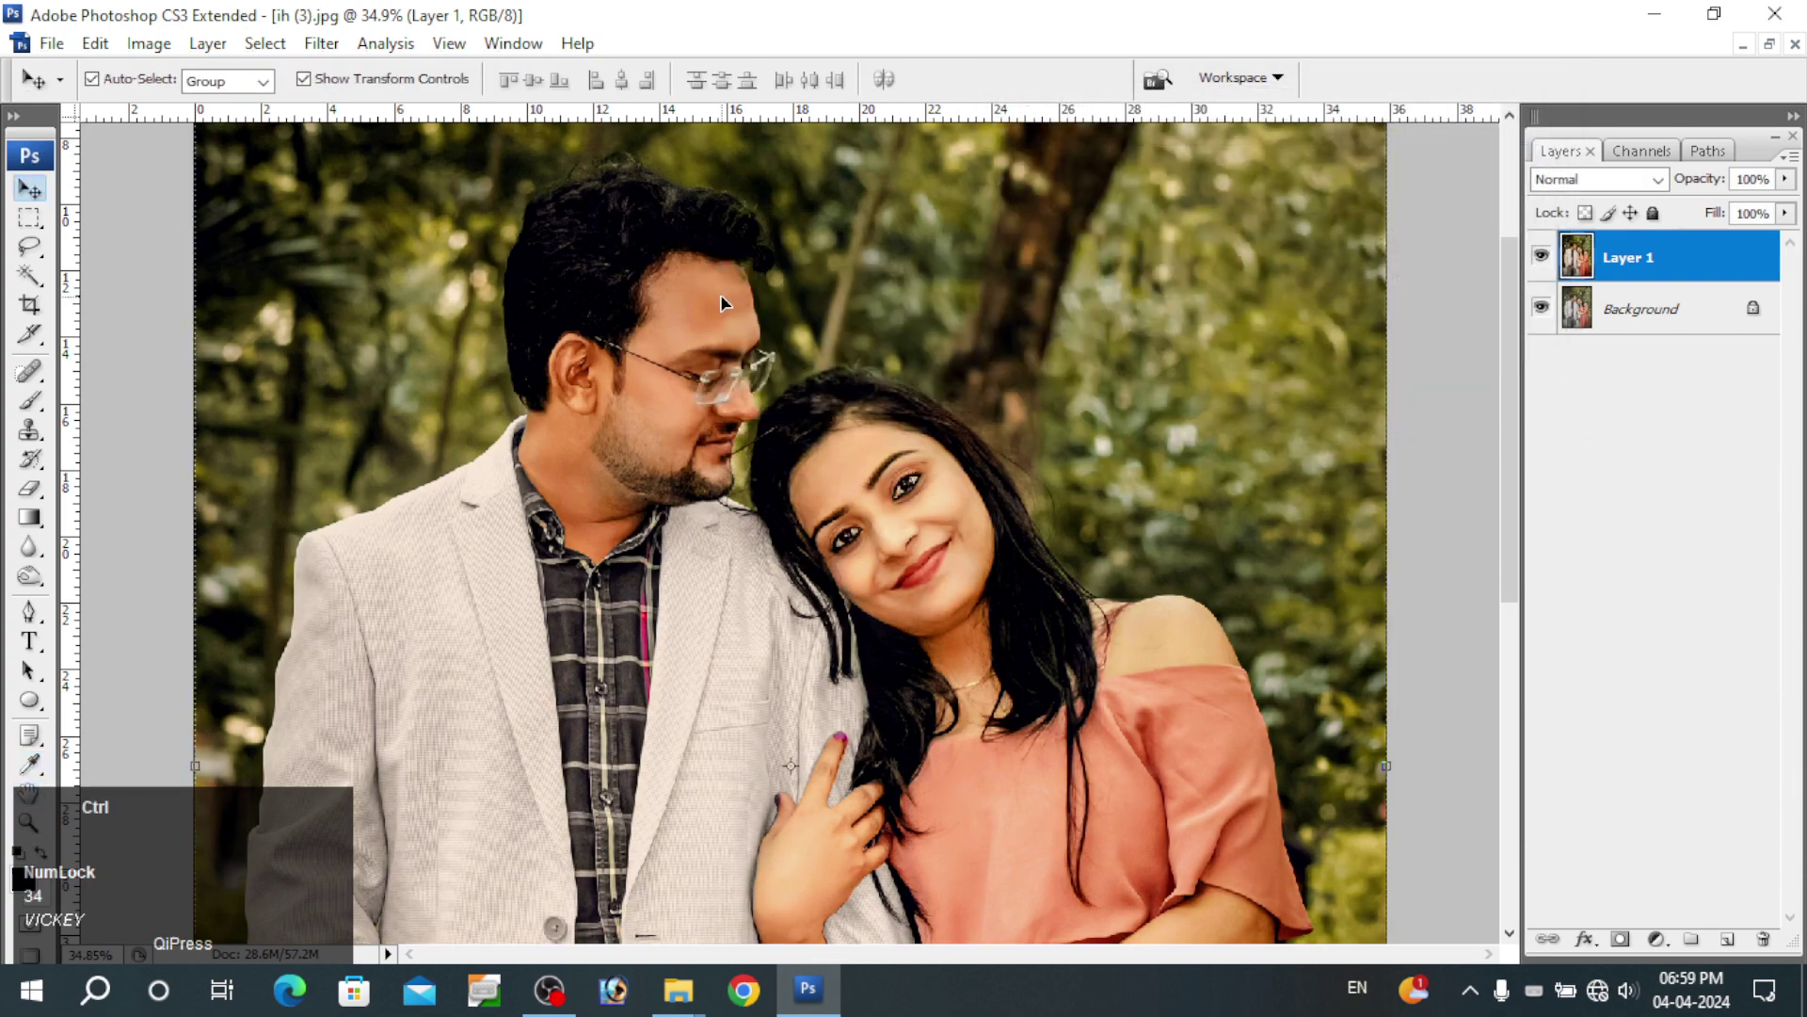
- Select the entire photo, copy it, close the file and return to the album spread
key("ctrl+a")
key("ctrl+c")
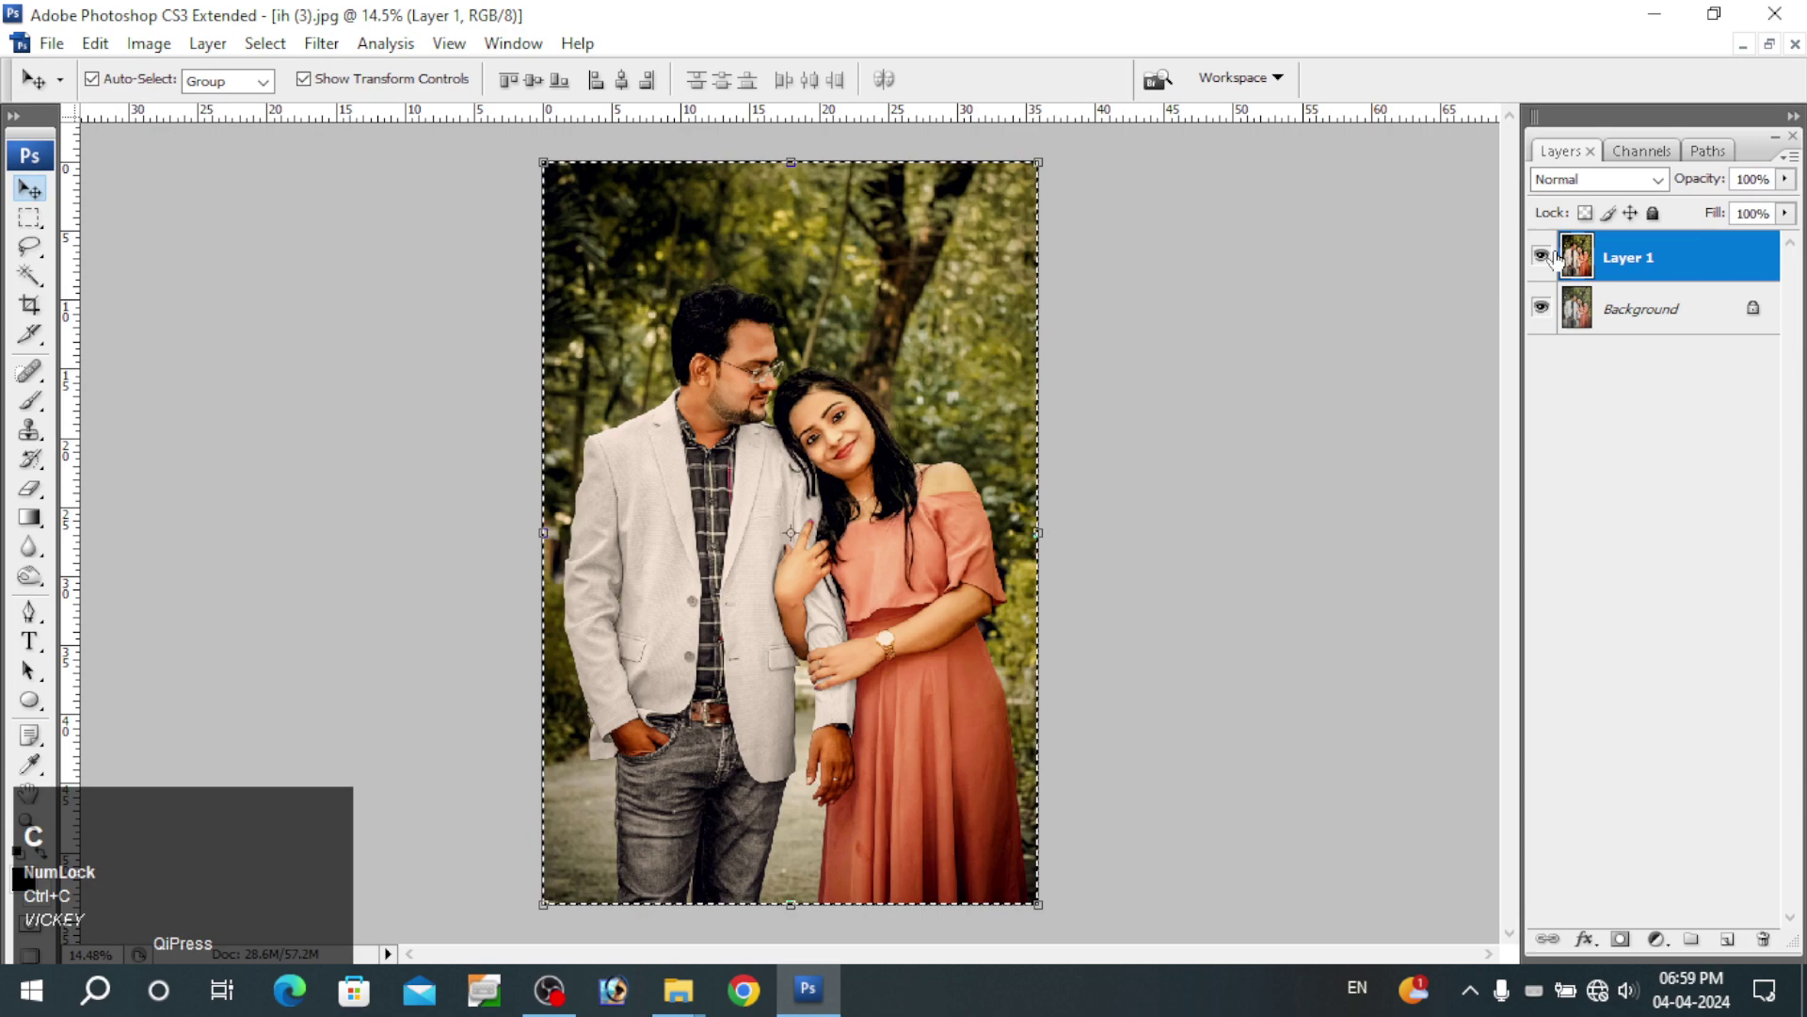
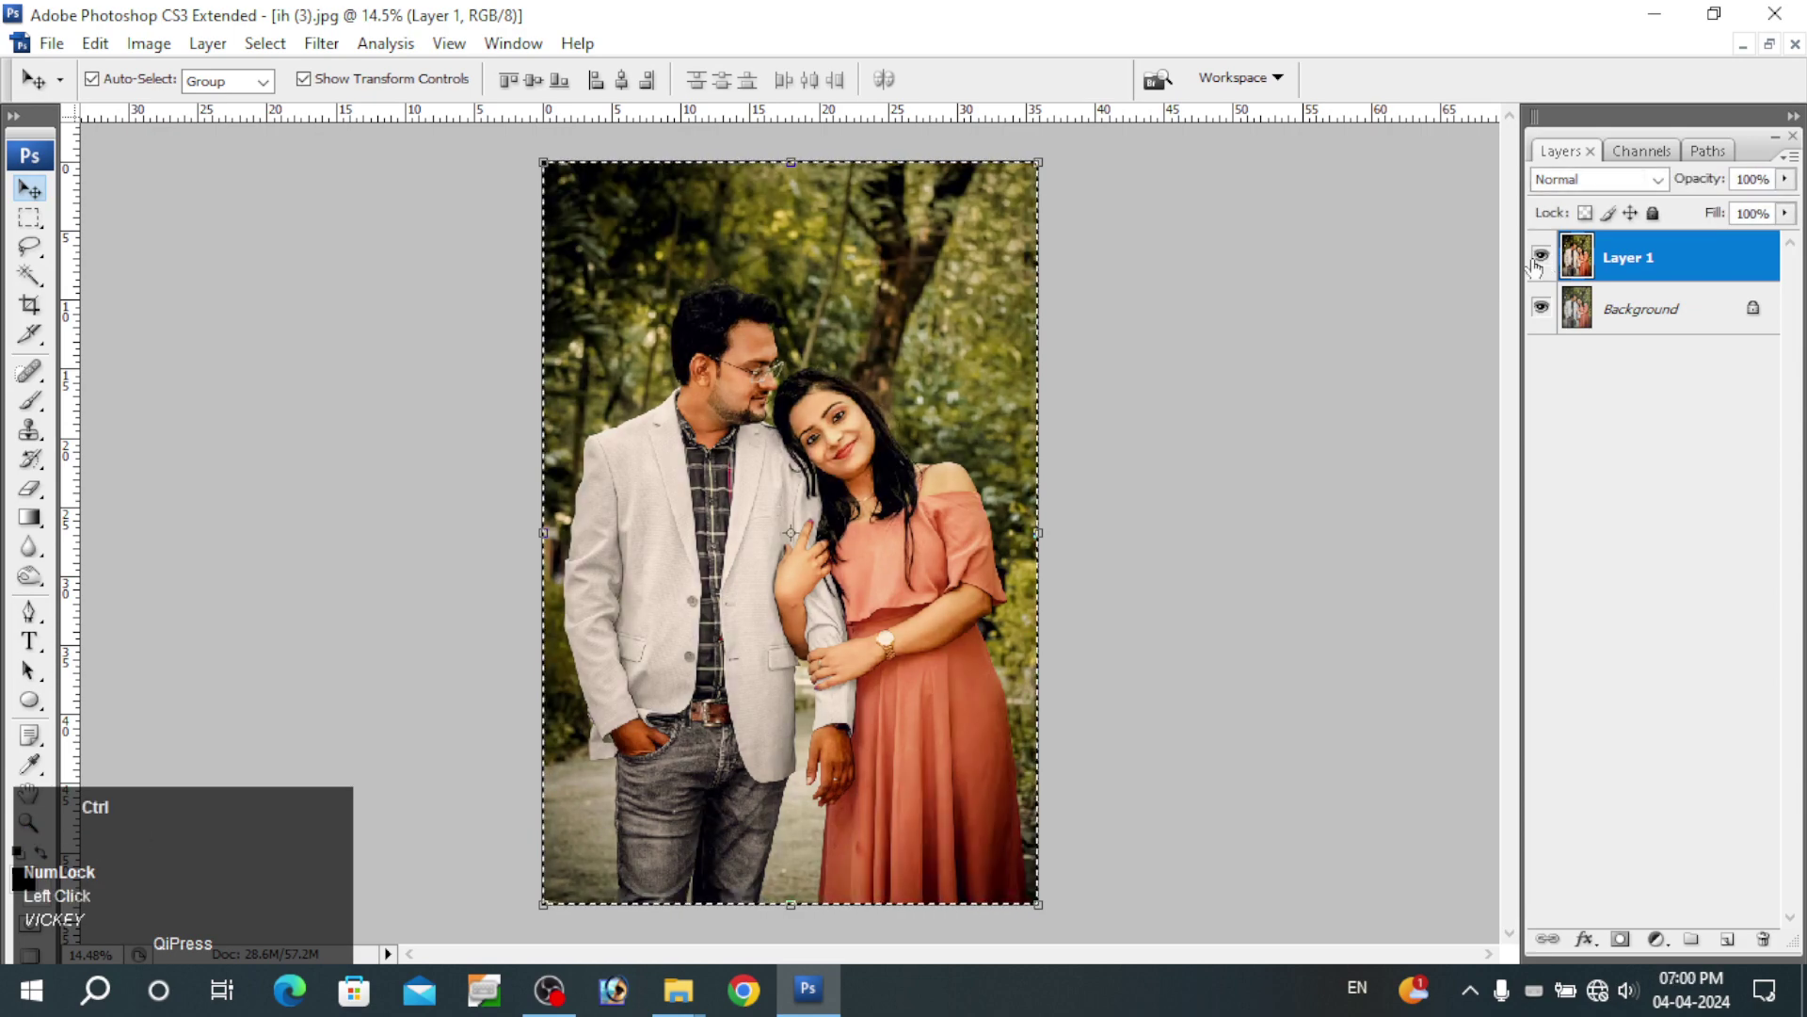
key("ctrl+w")
left_click(859, 383)
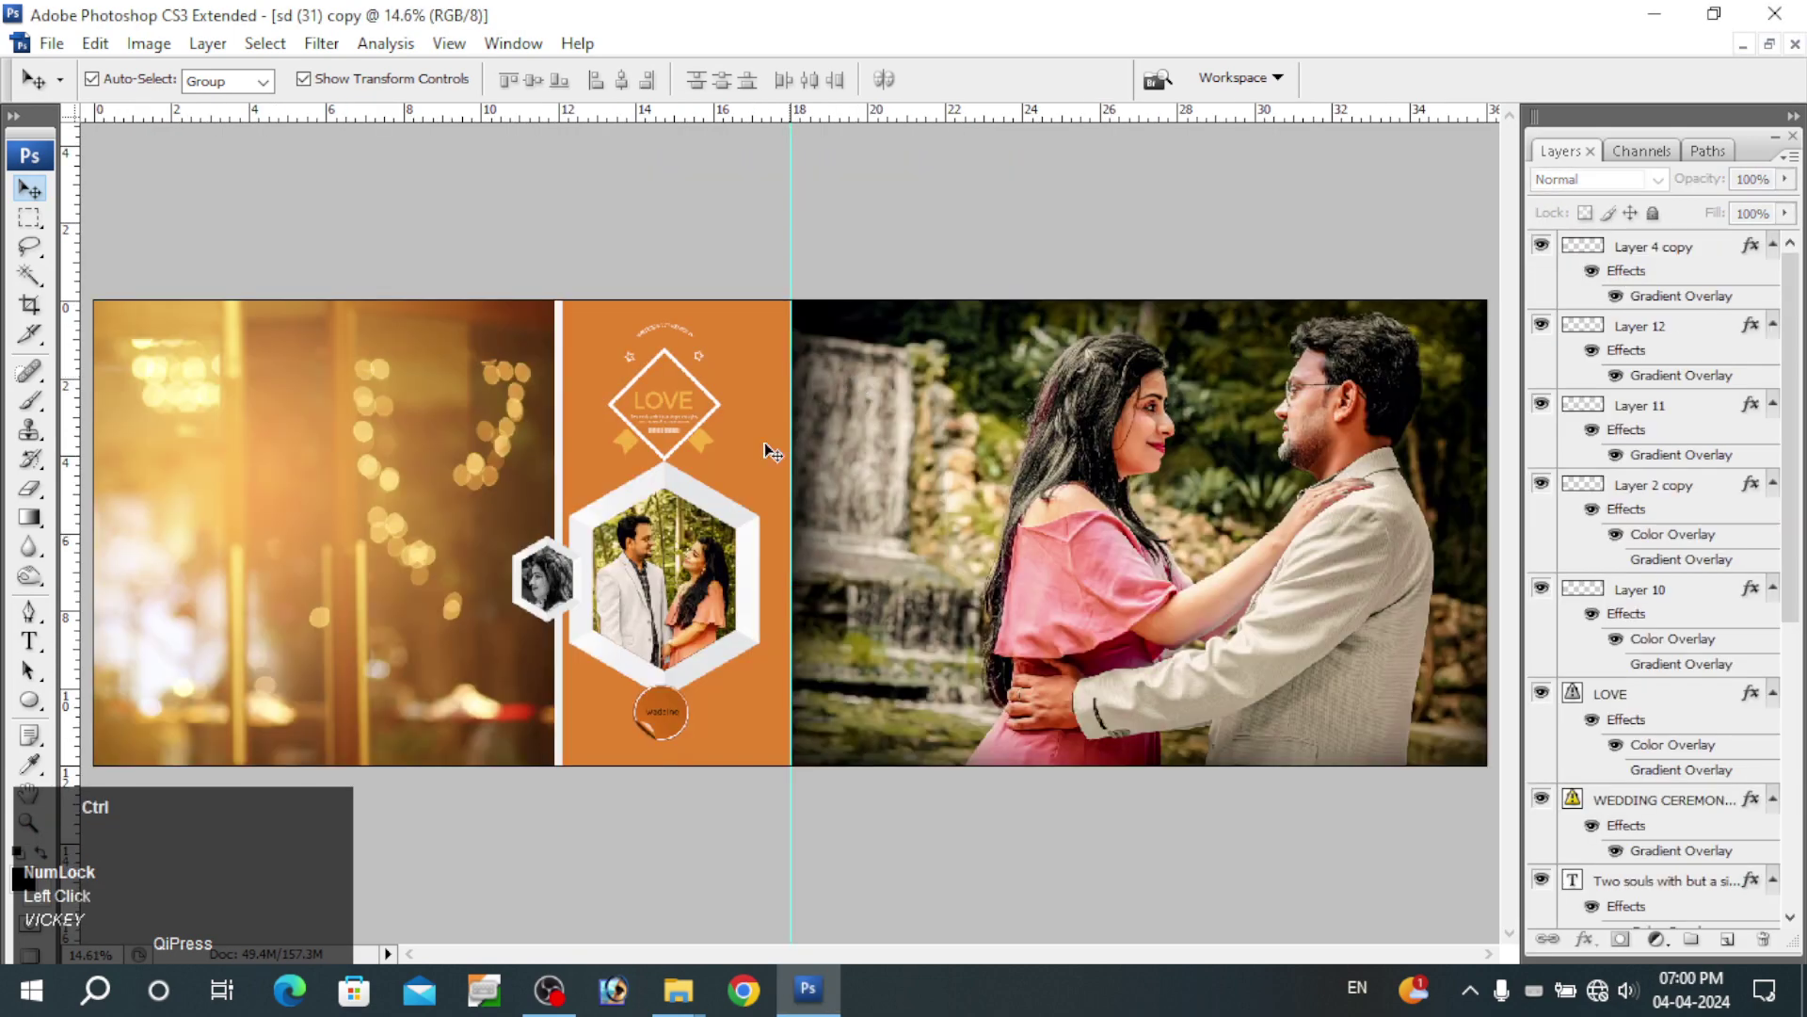
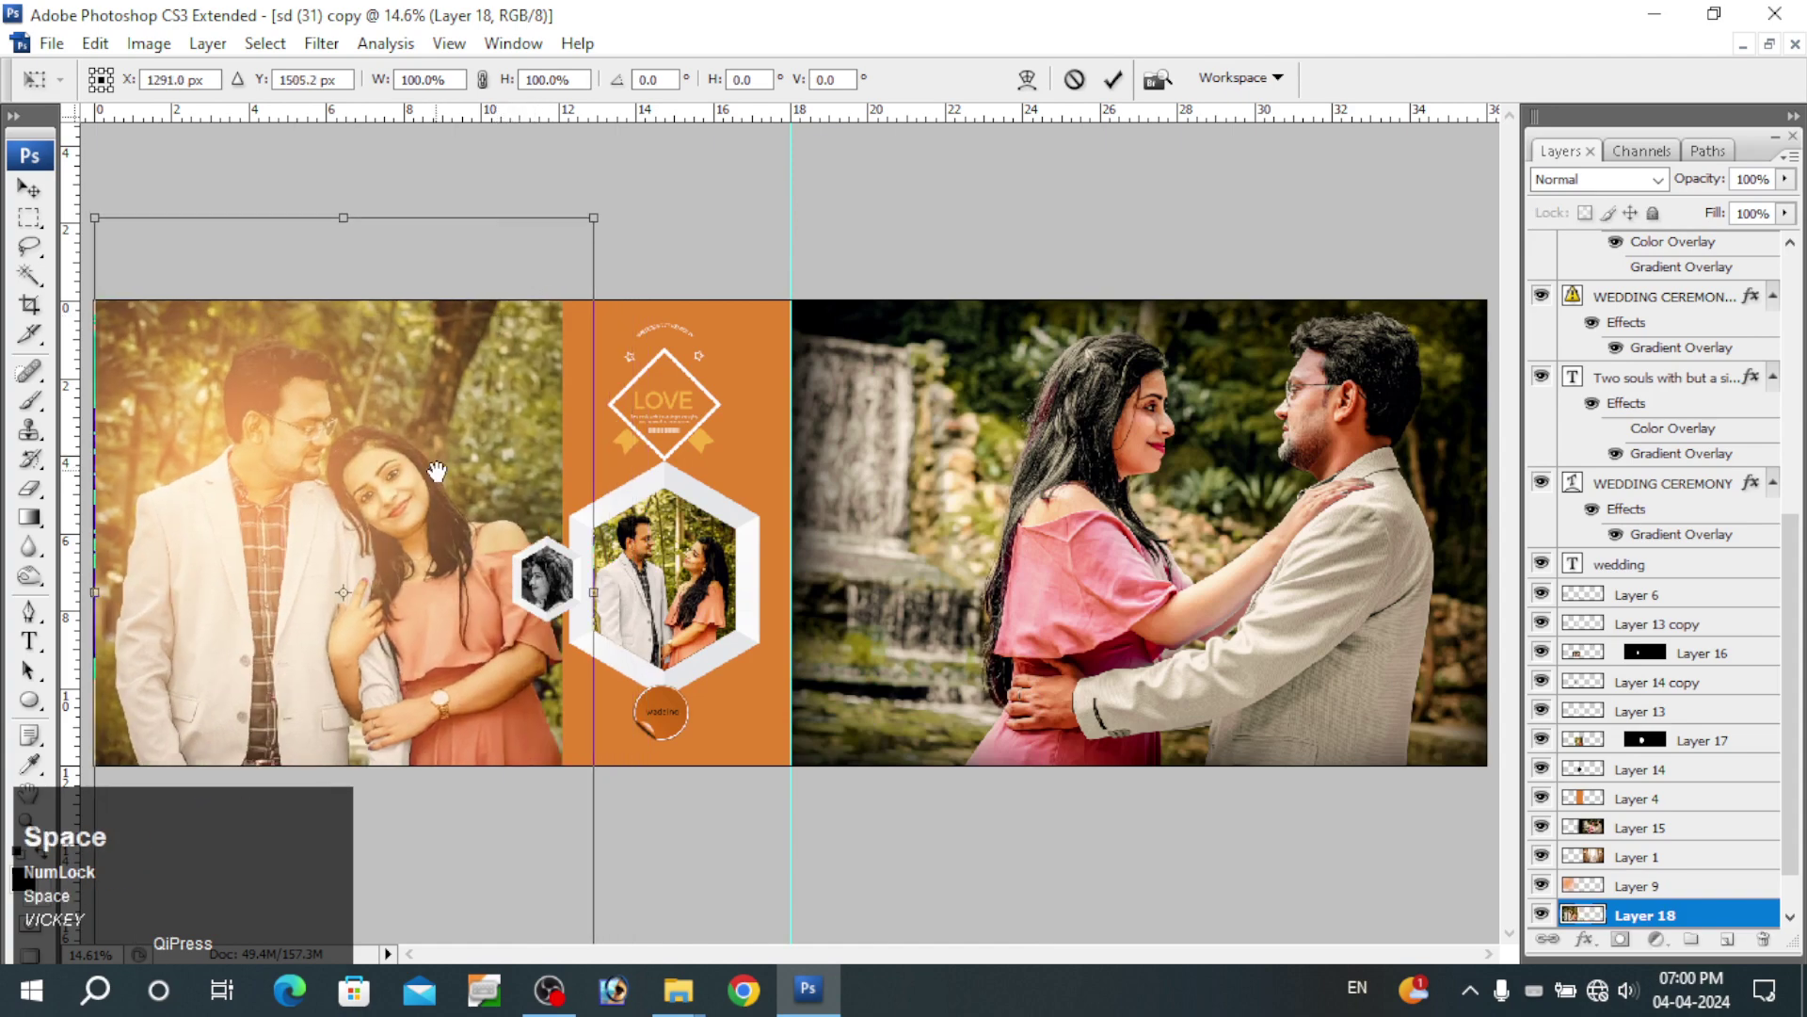
- Zoom out to view the whole spread with the leaning-couple photo on the left page
scroll("down", 3)
key("space")
scroll("down", 3)
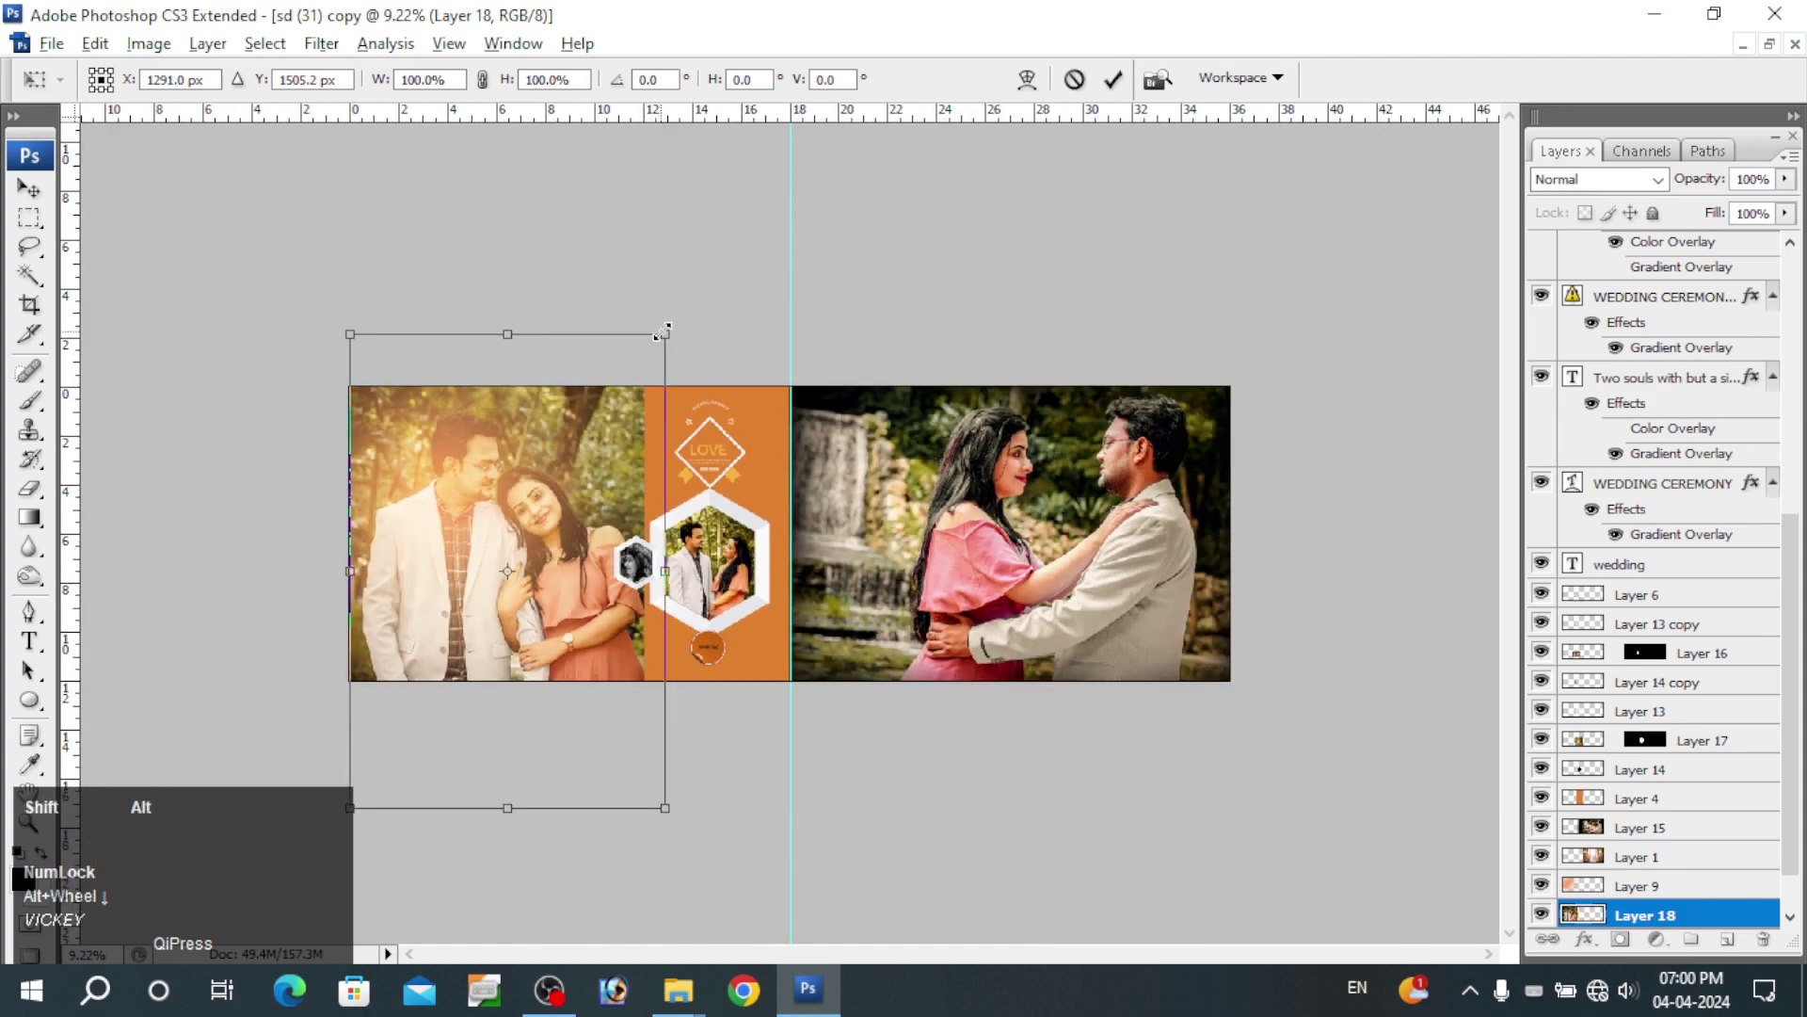
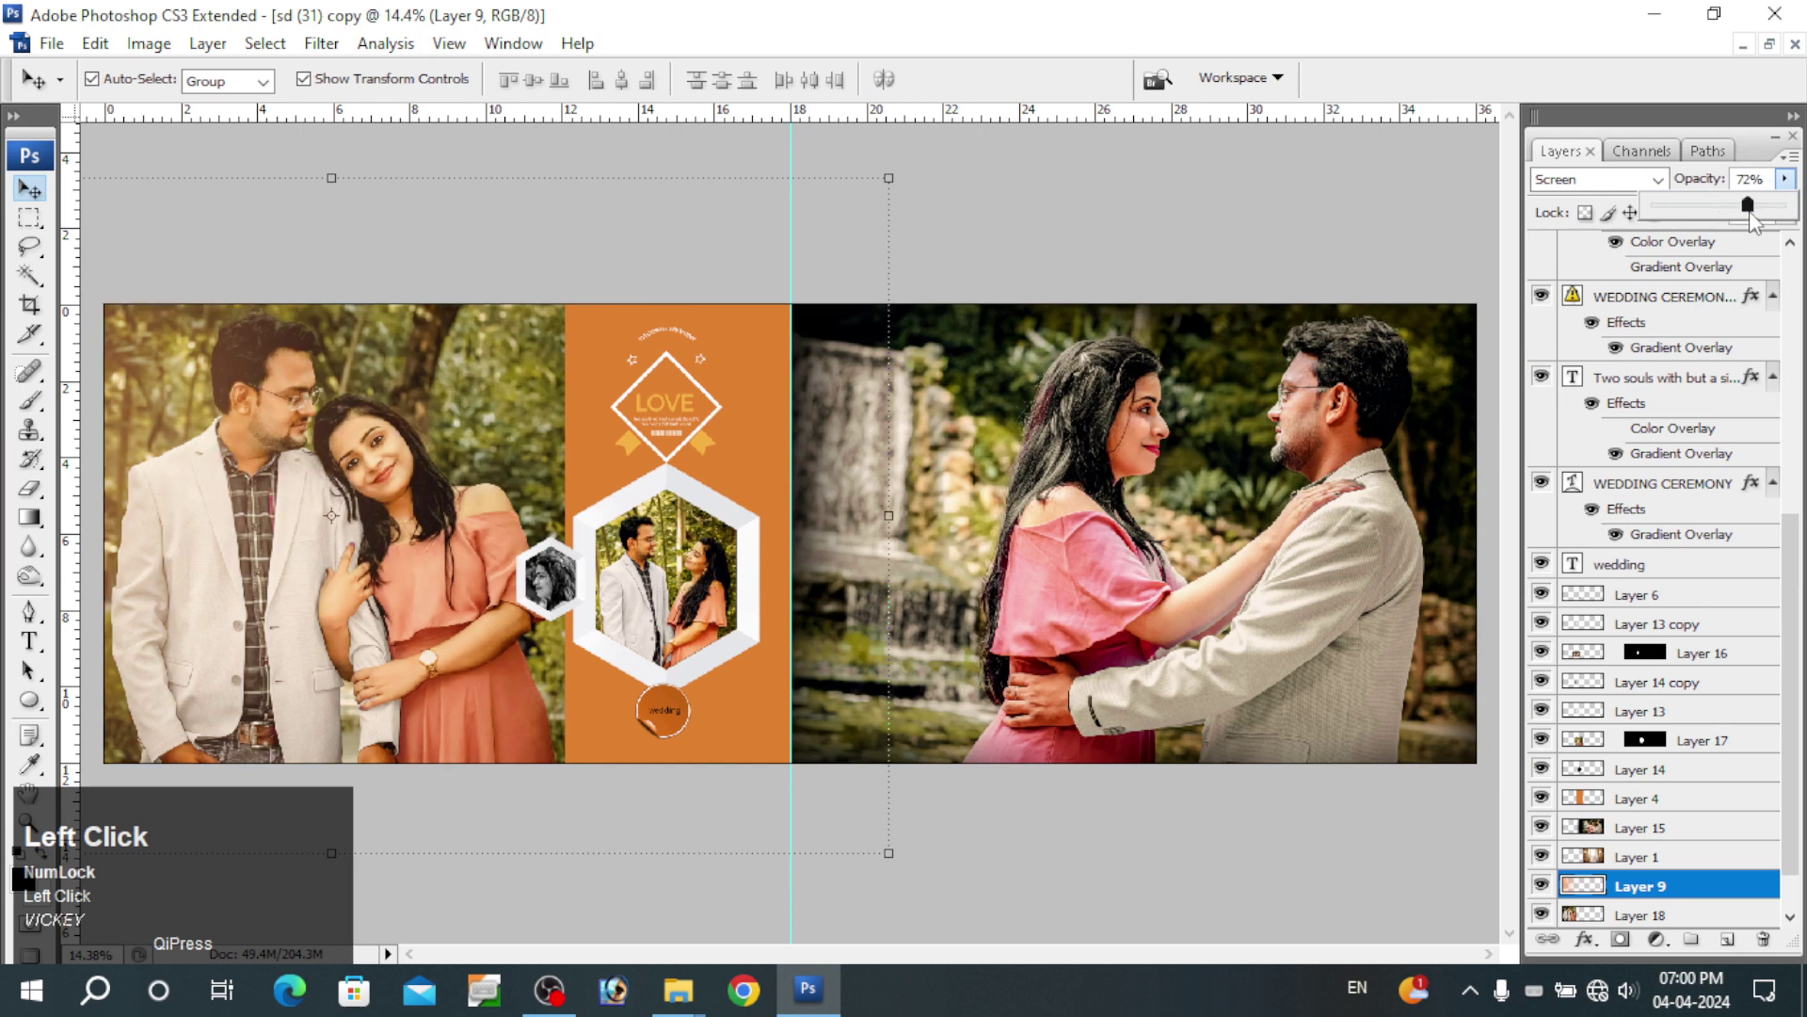
- Duplicate the warm light overlay and flip the copy vertically via the Free Transform context menu
key("space")
right_click(1058, 395)
left_click(1089, 405)
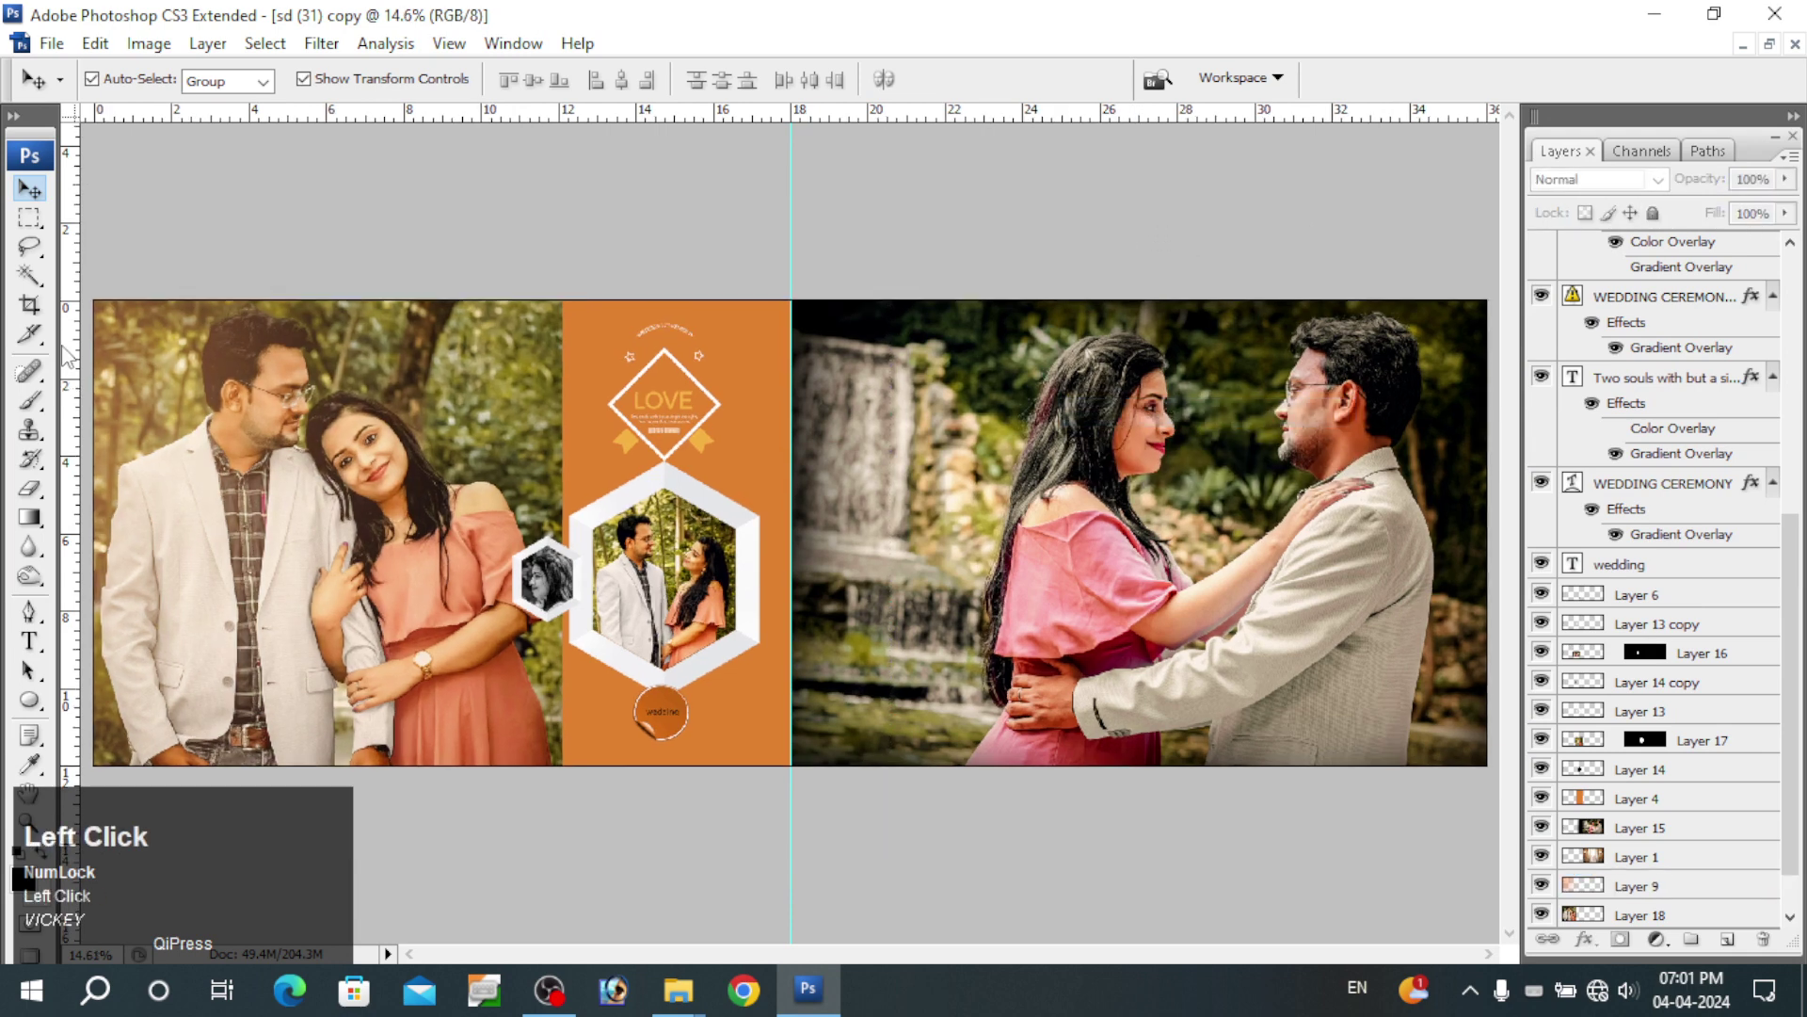
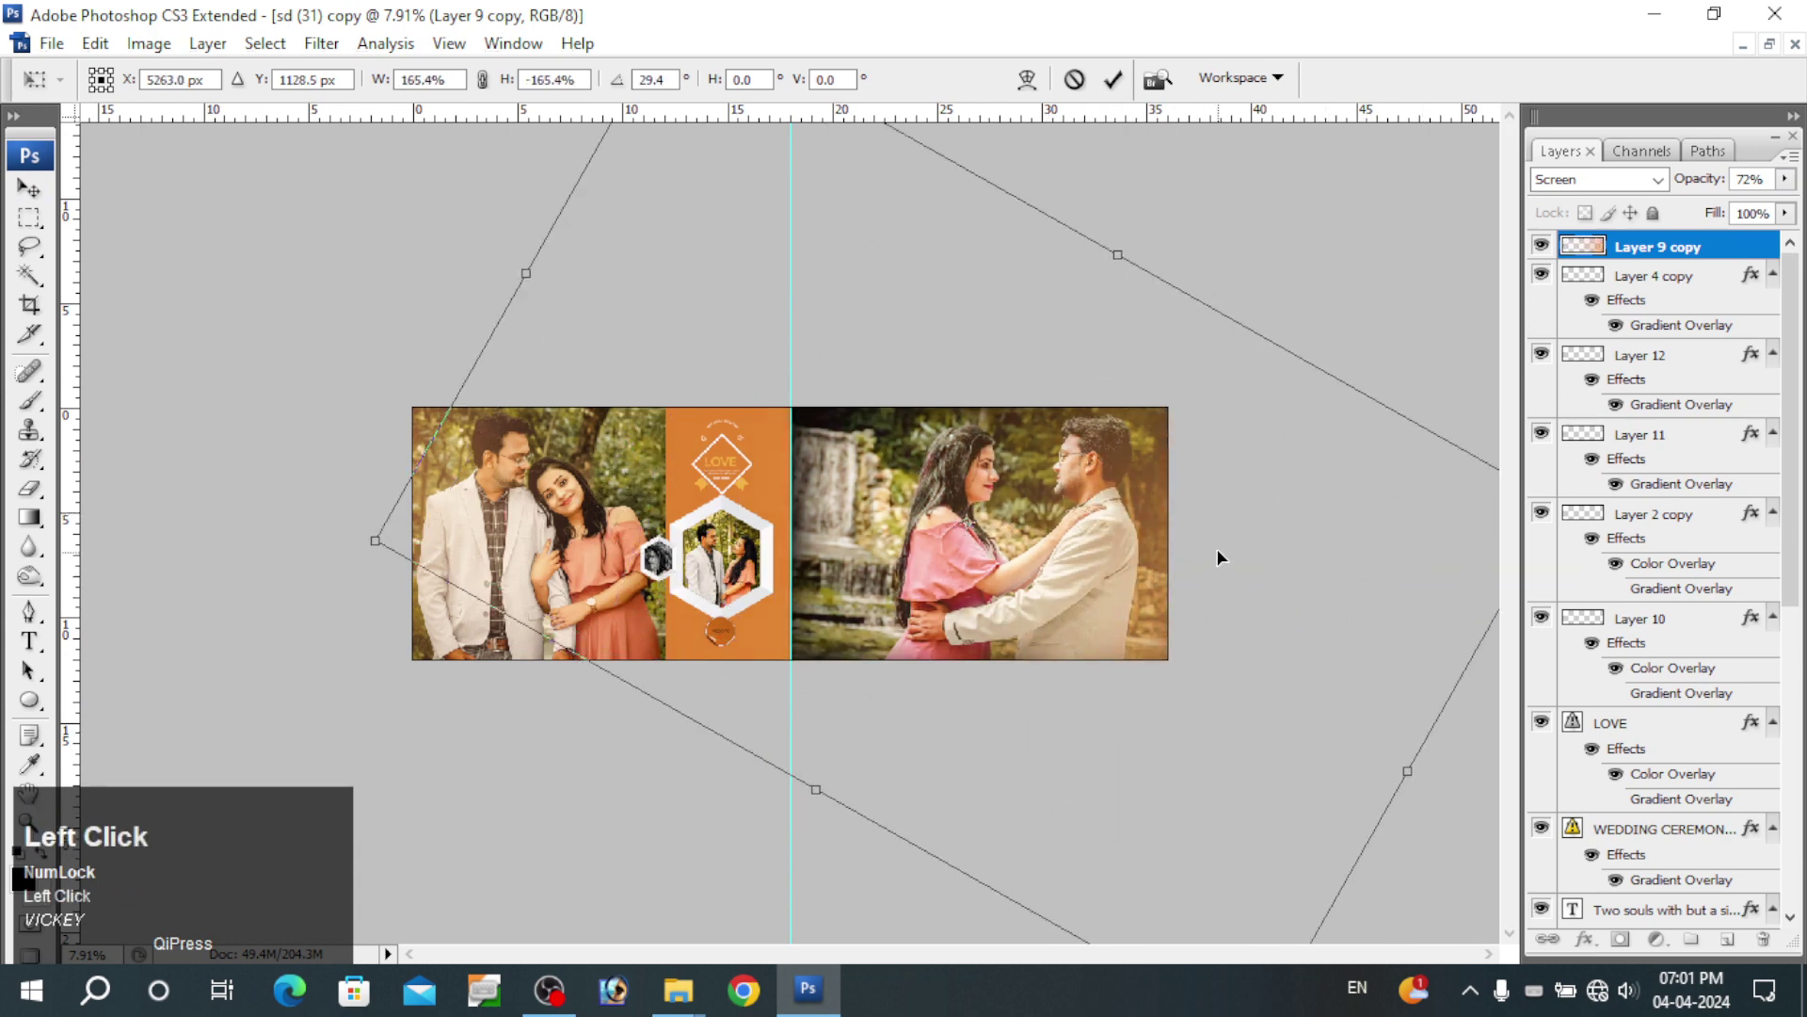
- Commit the 165%, 29° rotated light copy over the right-page photo and zoom out to the whole spread
key("ctrl+space")
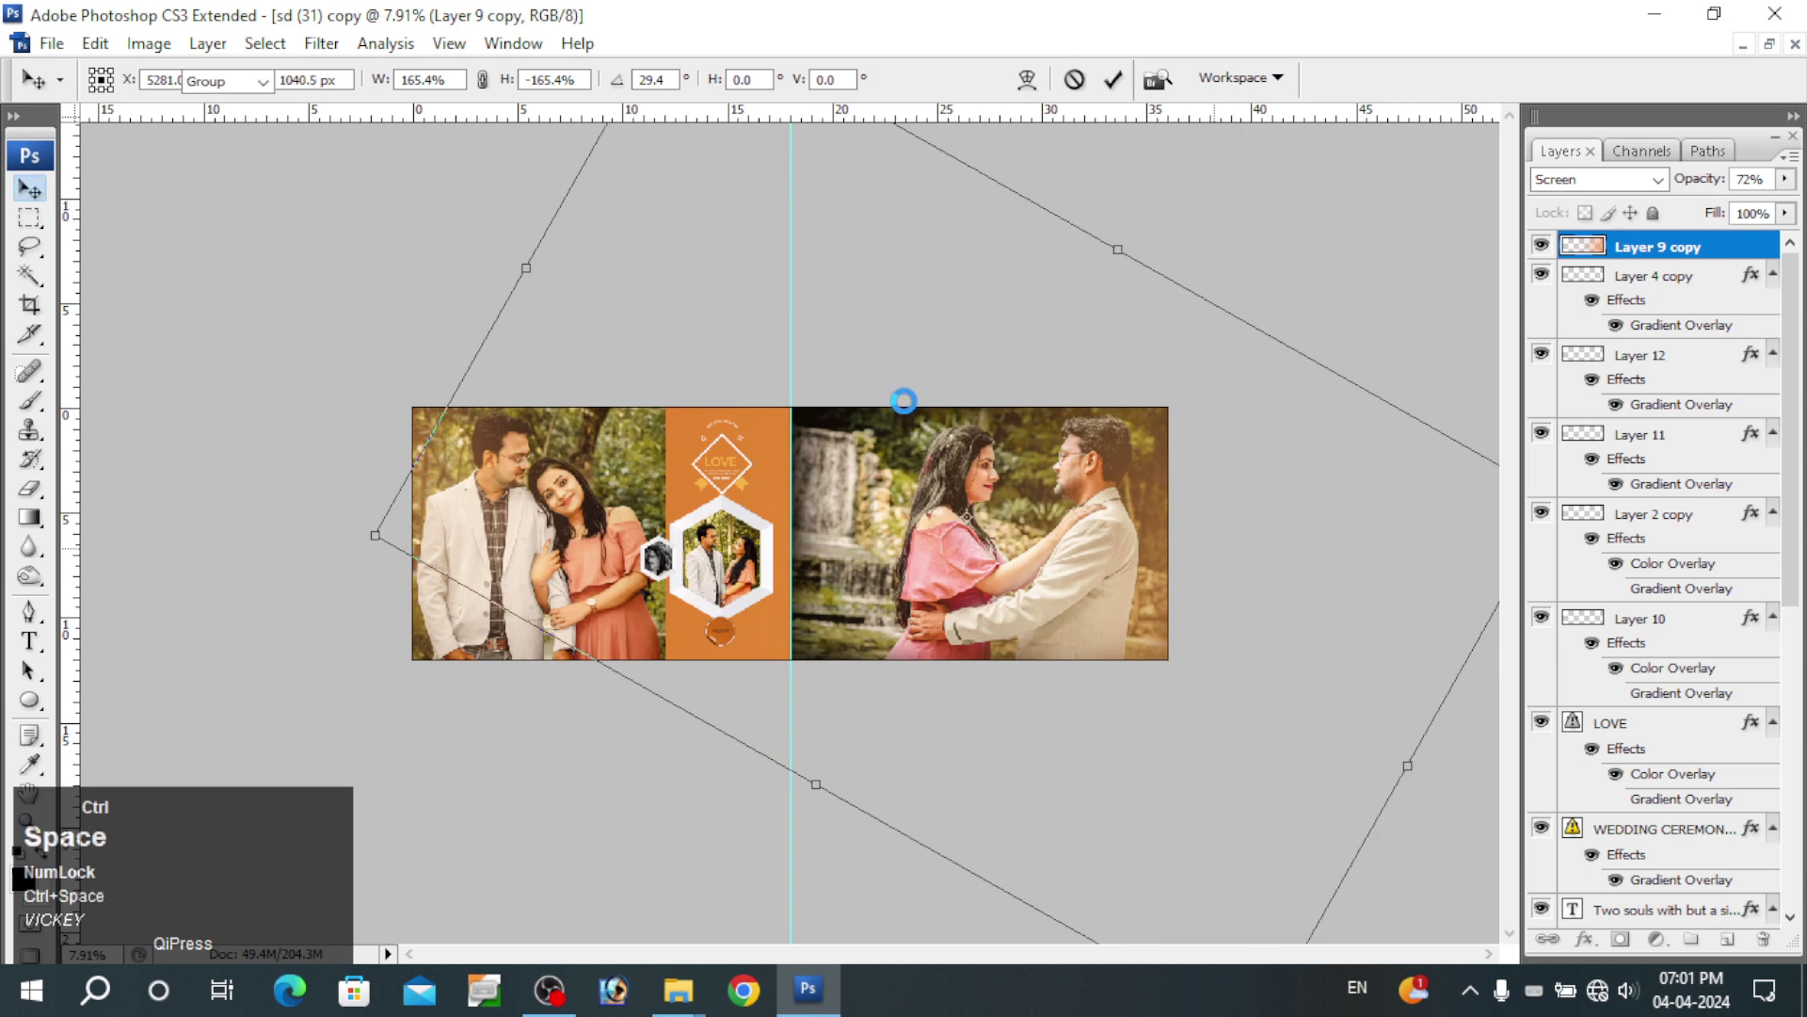
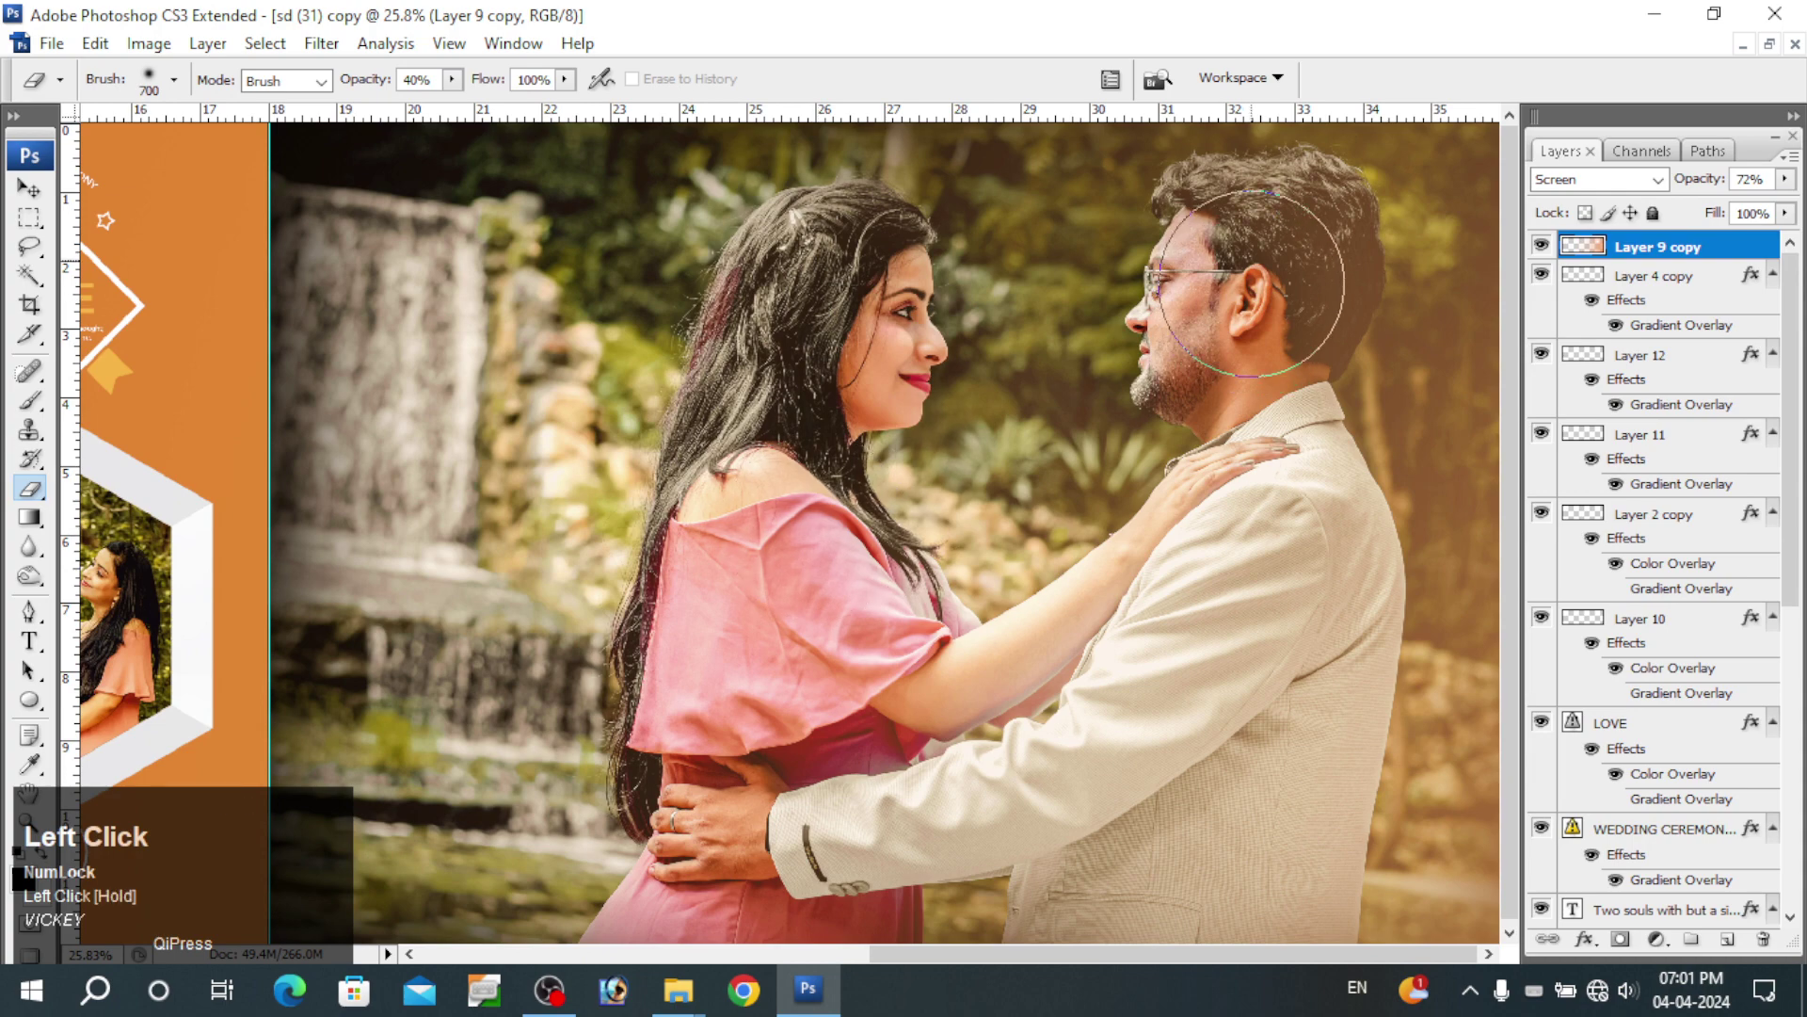
key("v")
key("space")
right_click(1037, 444)
left_click(1071, 458)
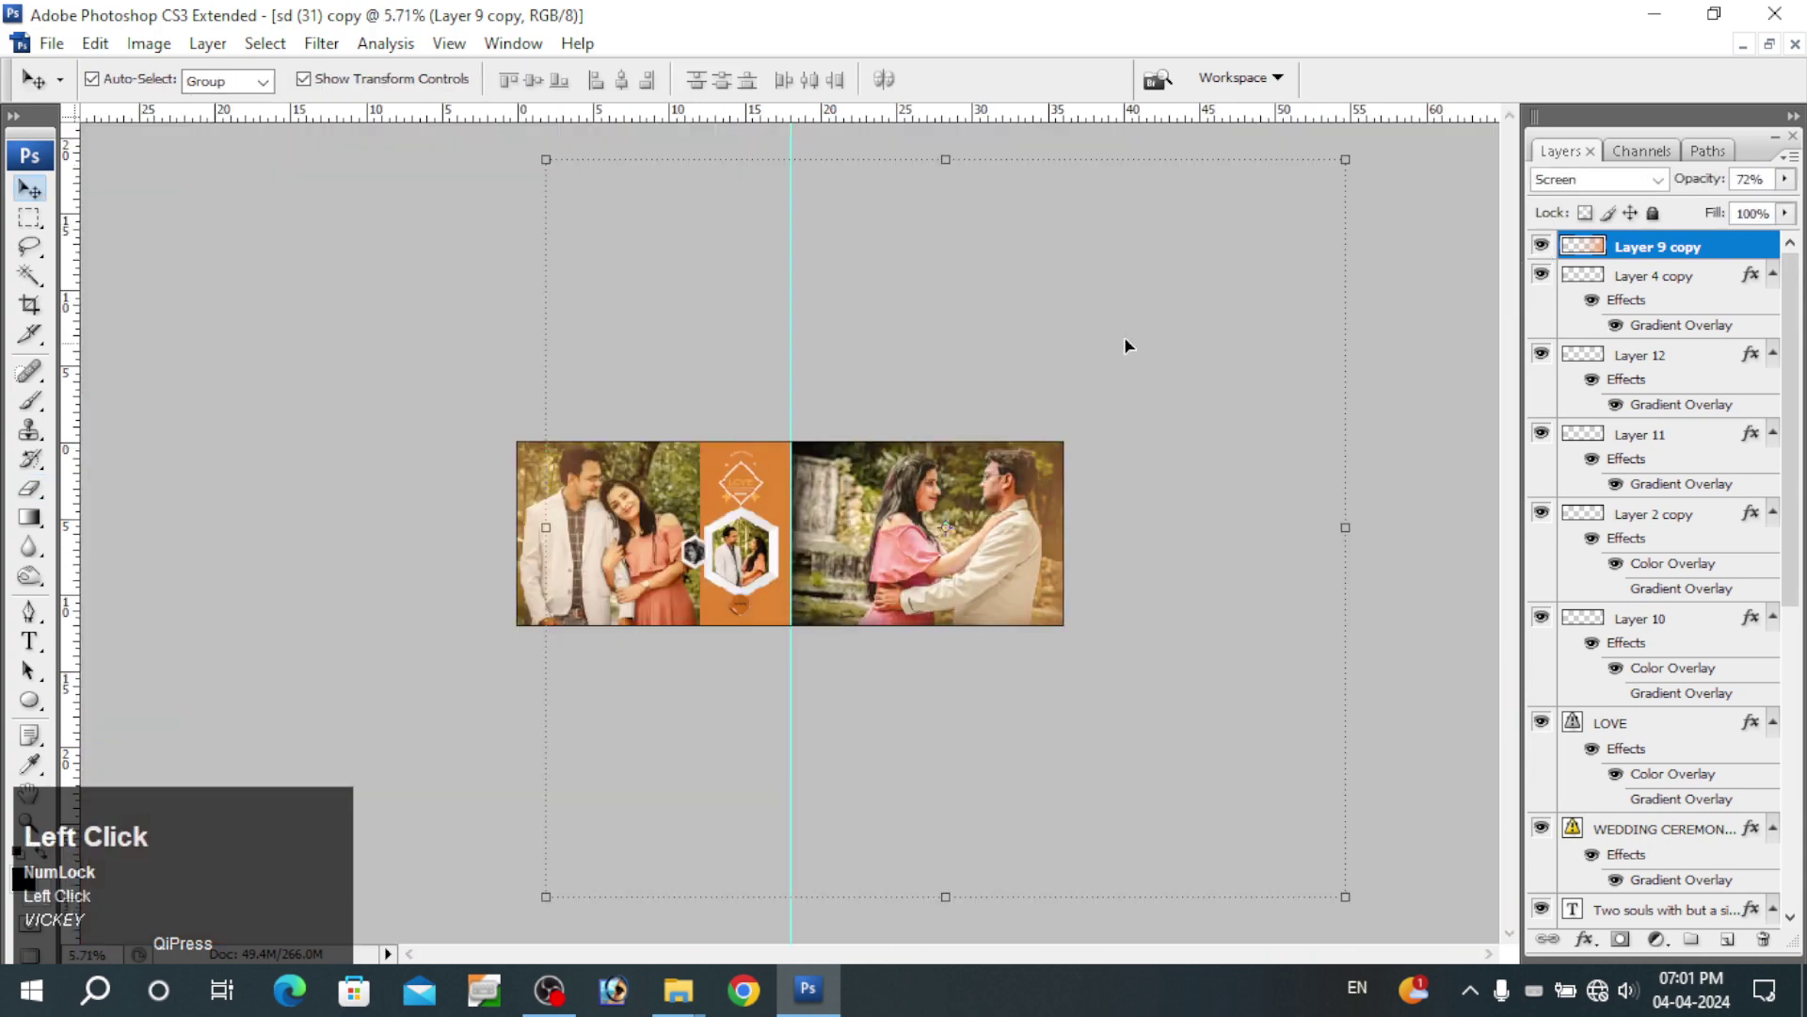